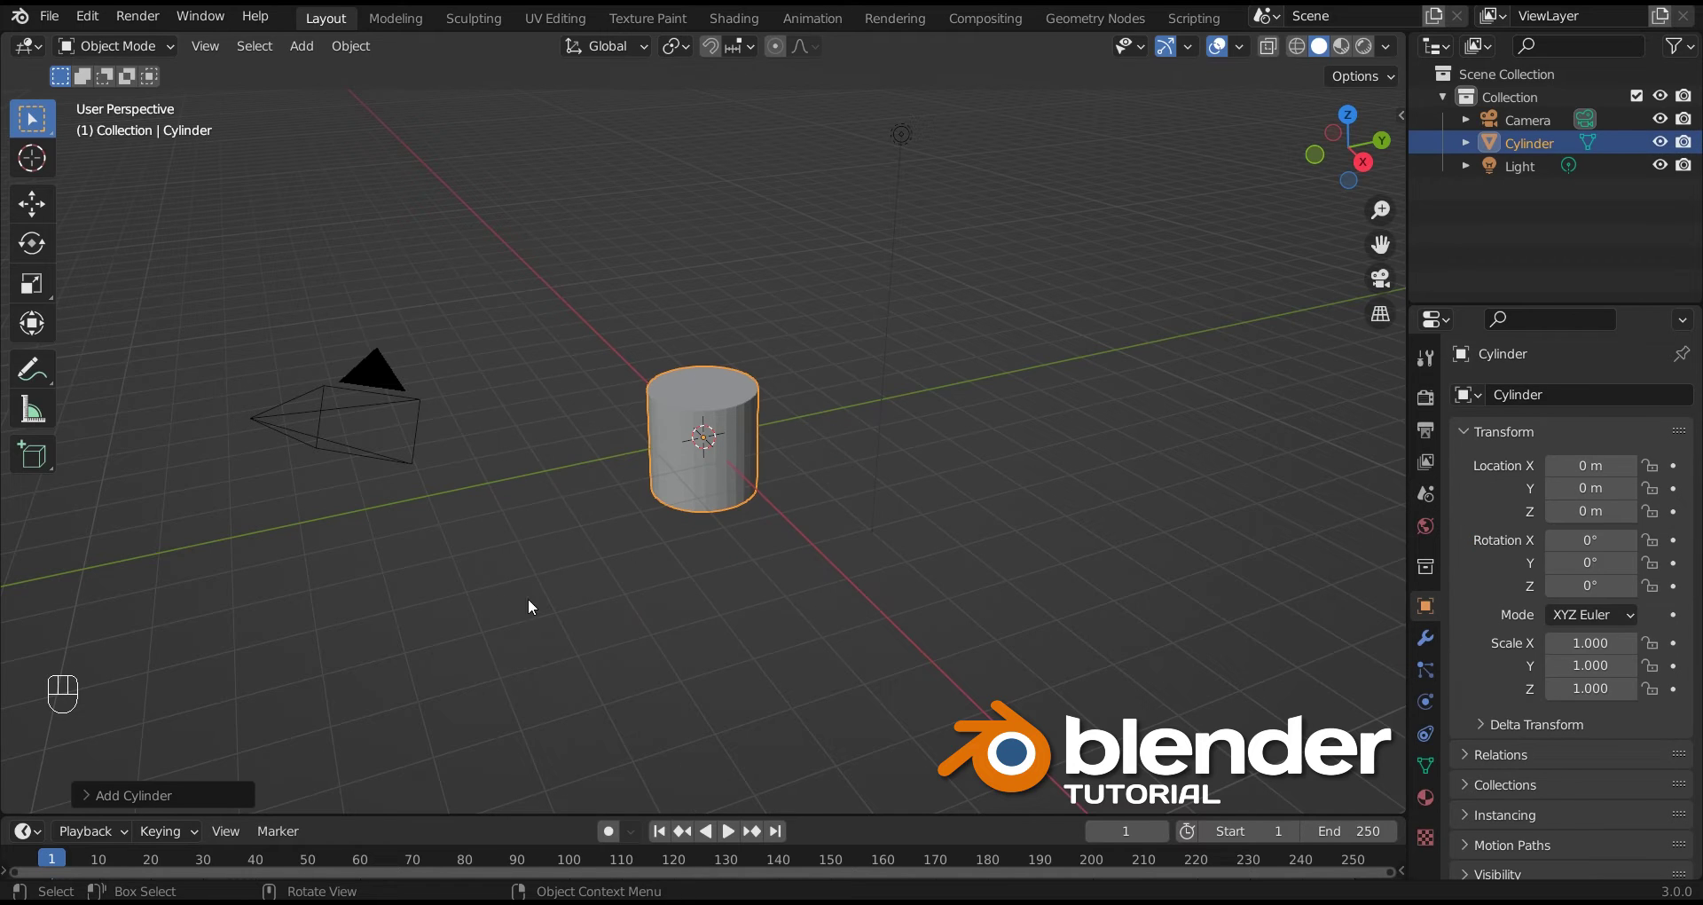
Step: Add a cylinder mesh at the world origin of the empty scene
click(154, 793)
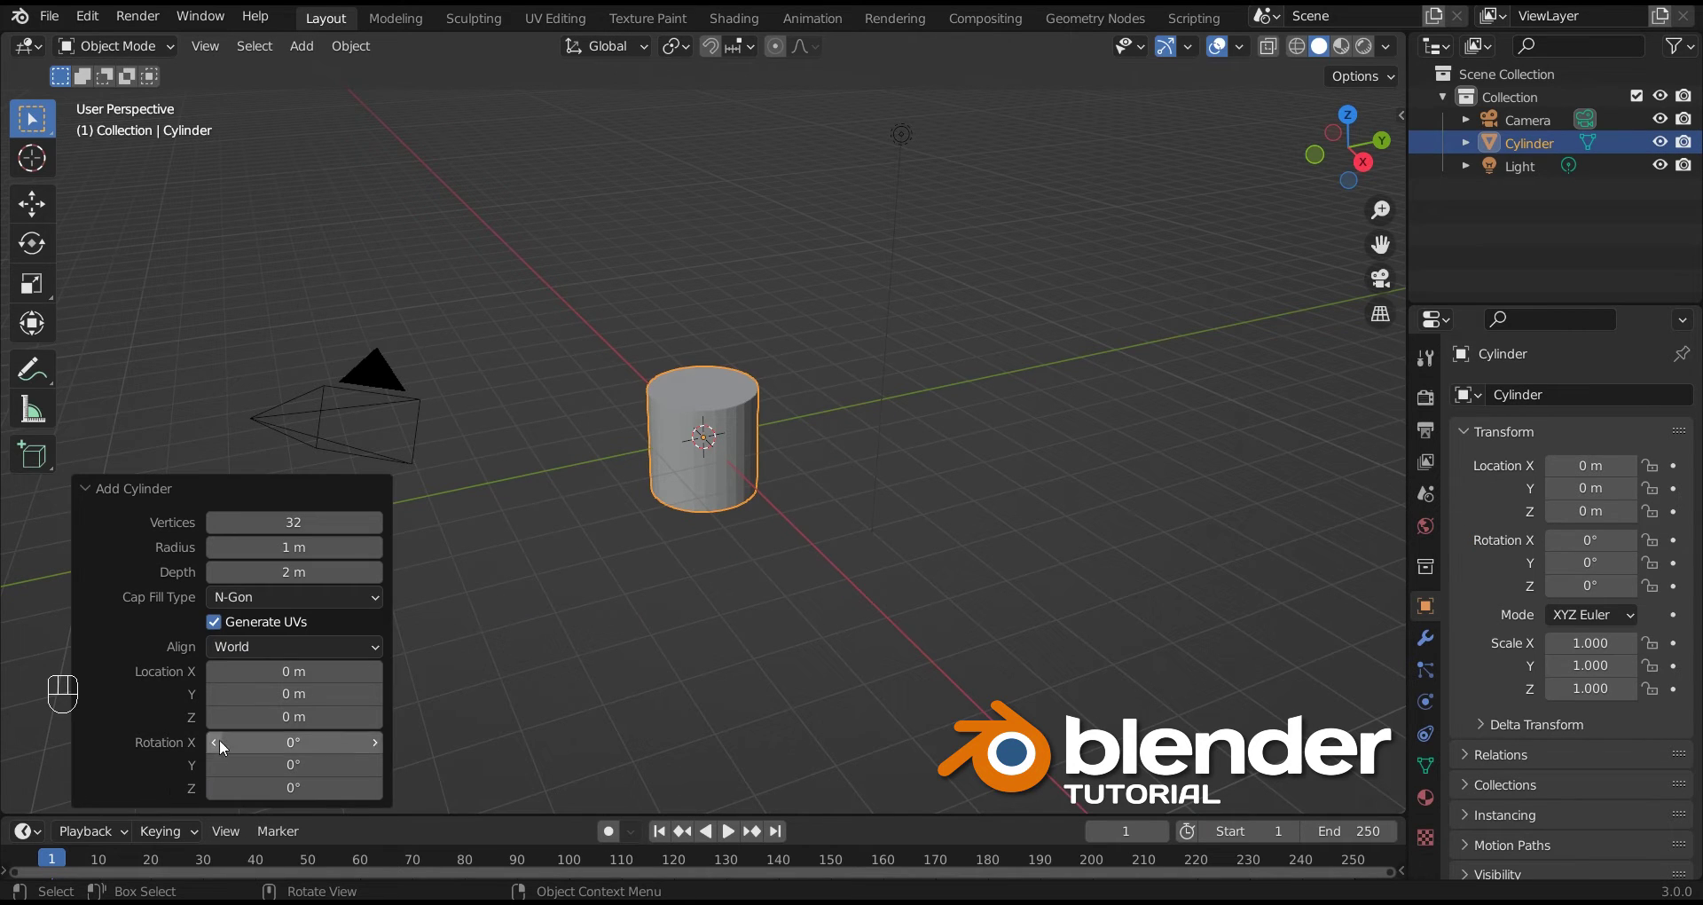
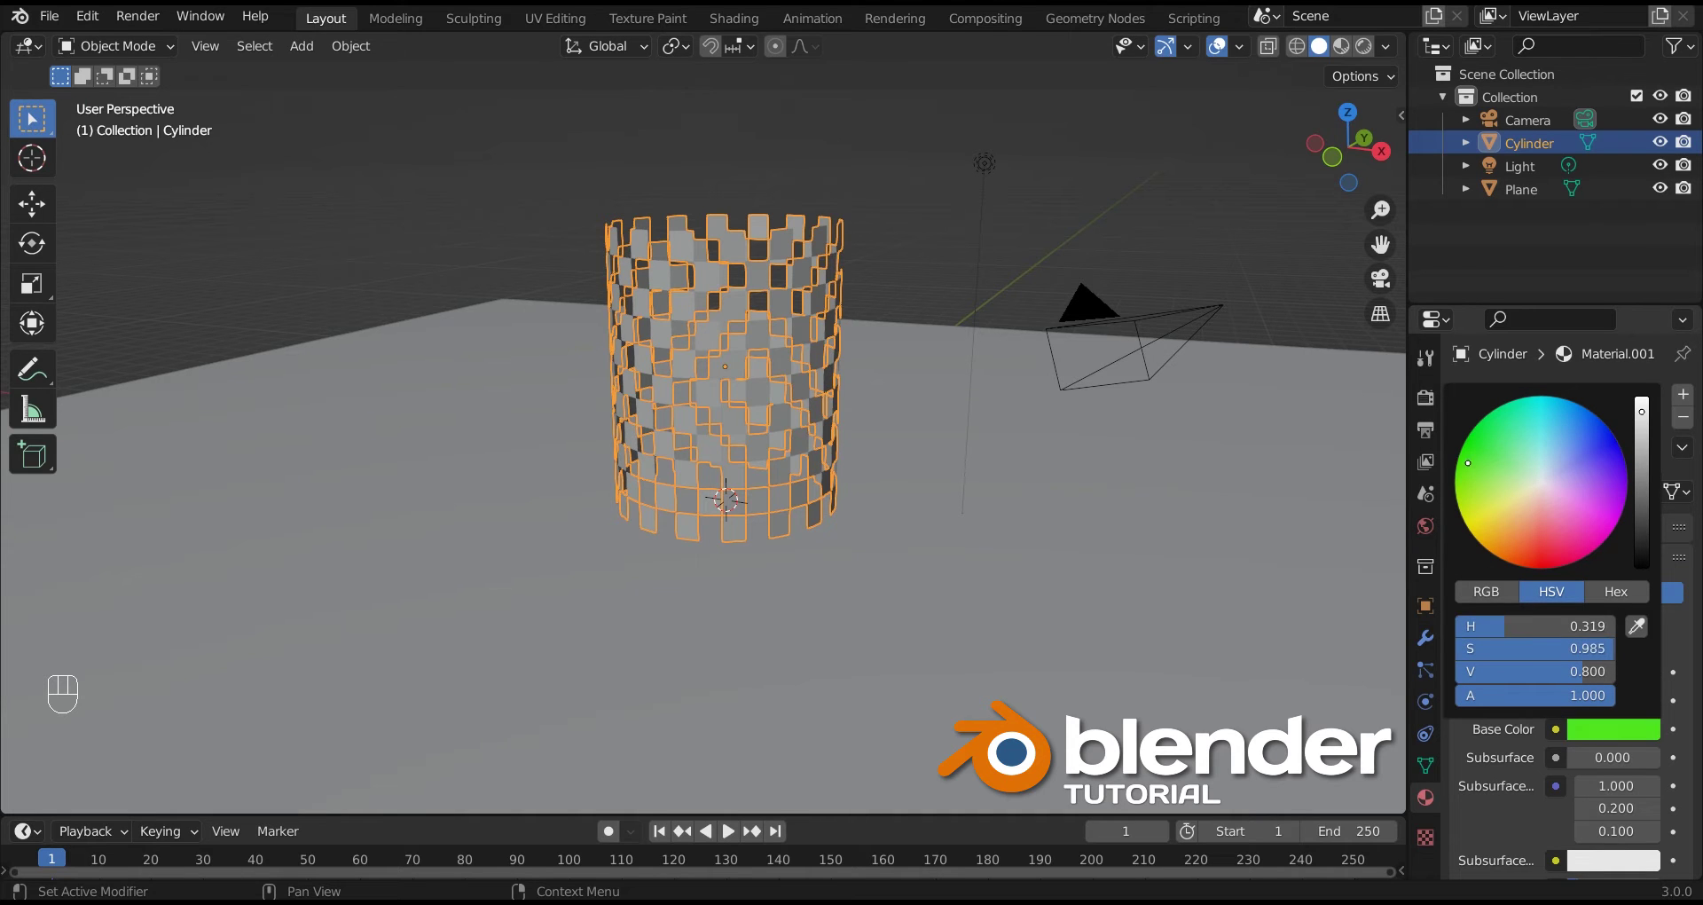
Step: Preview the checkered green cylinder in Rendered shading and look down on the scene
click(1325, 335)
click(1370, 53)
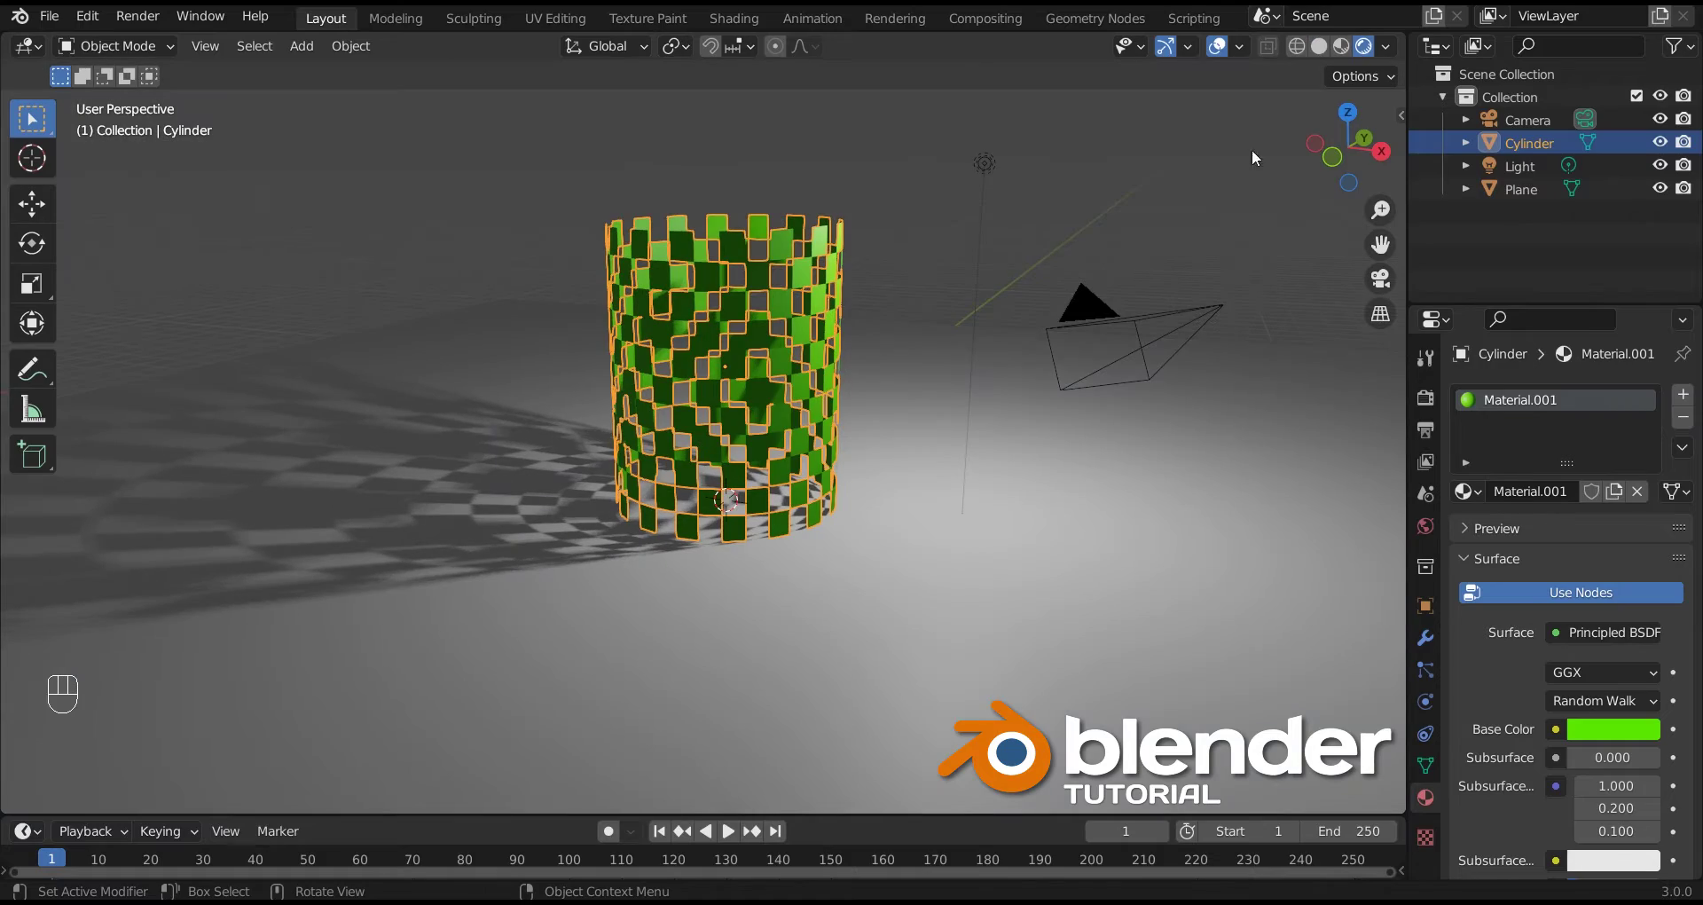
click(936, 302)
drag(853, 477, 828, 507)
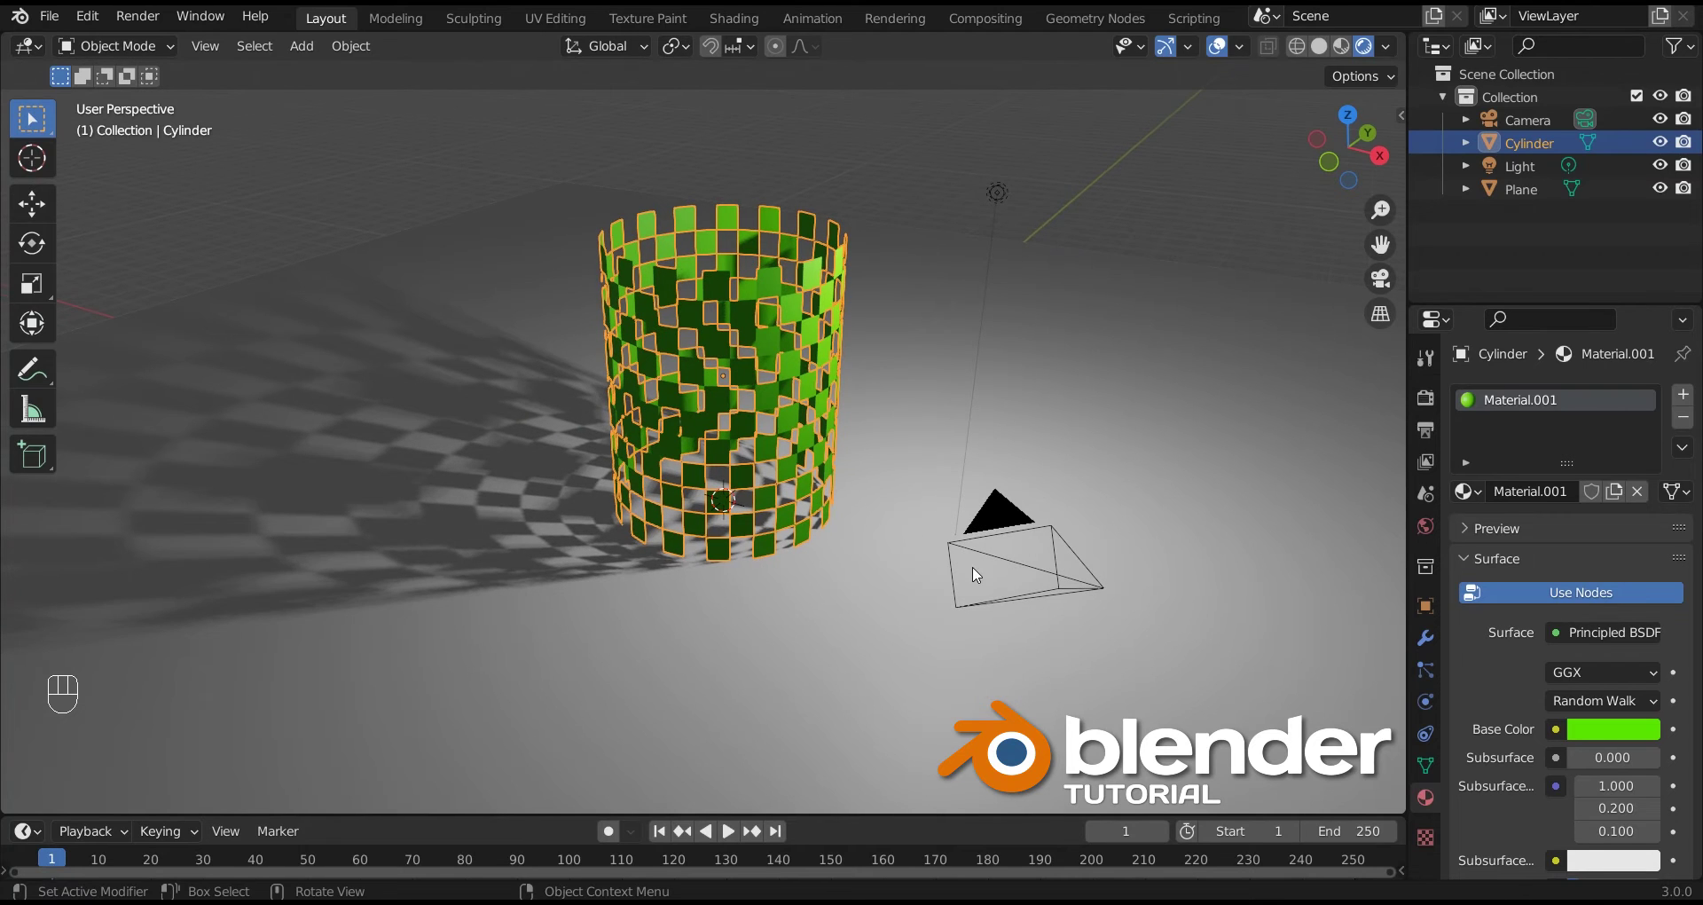
click(1080, 448)
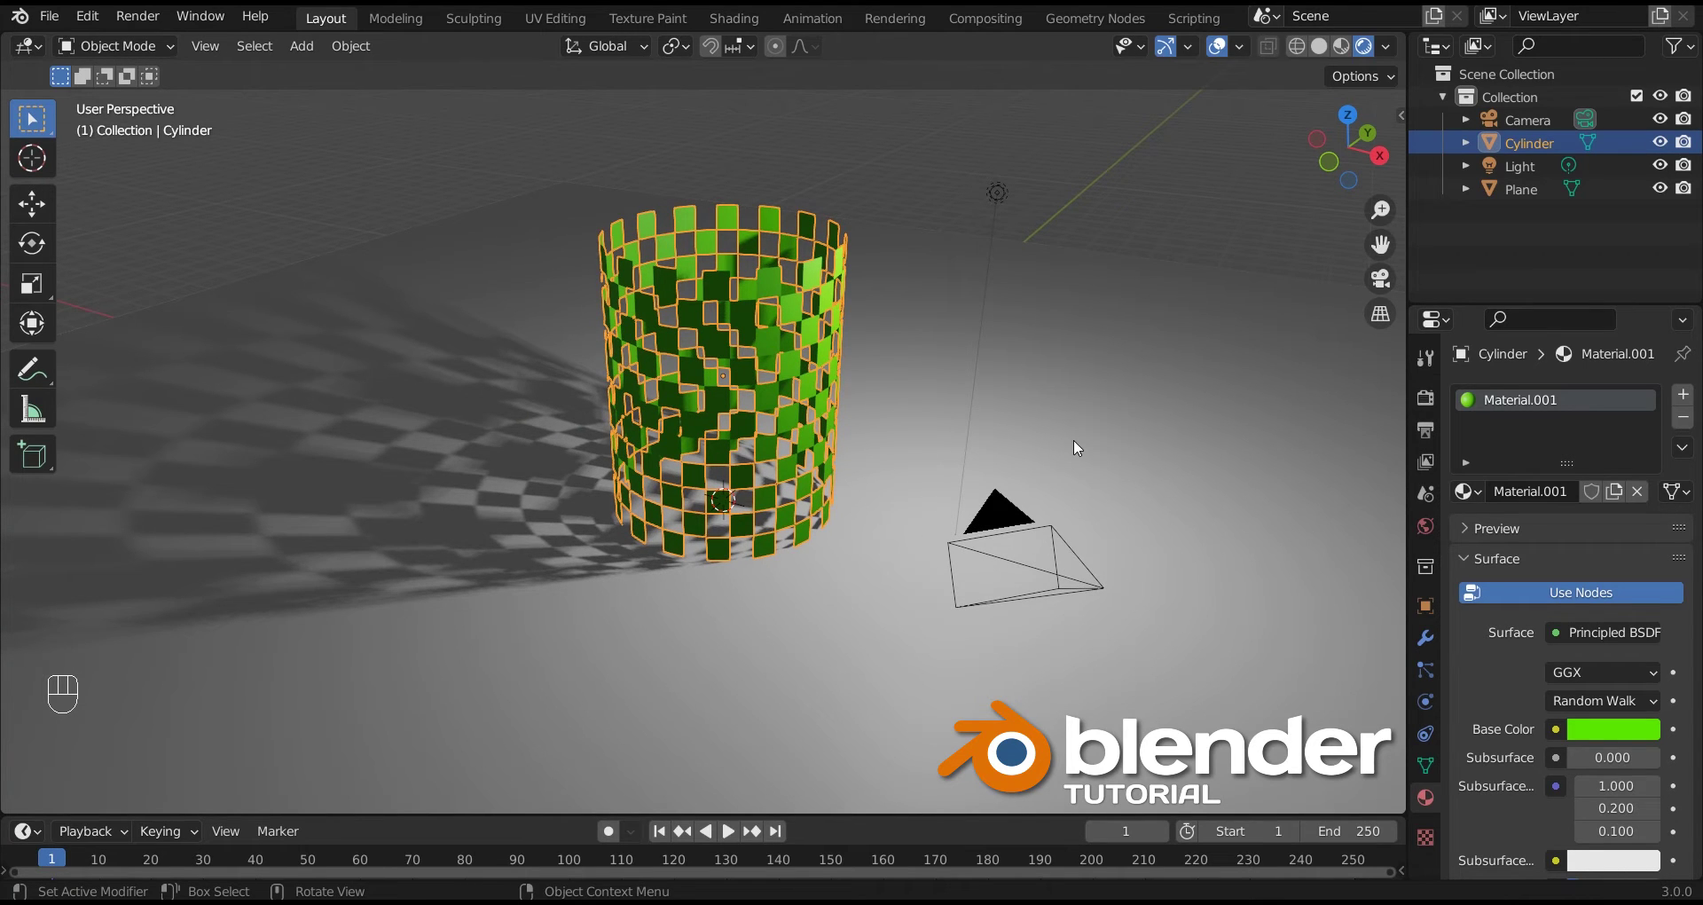
Step: Give the ground plane its own new material
click(1564, 196)
click(1557, 499)
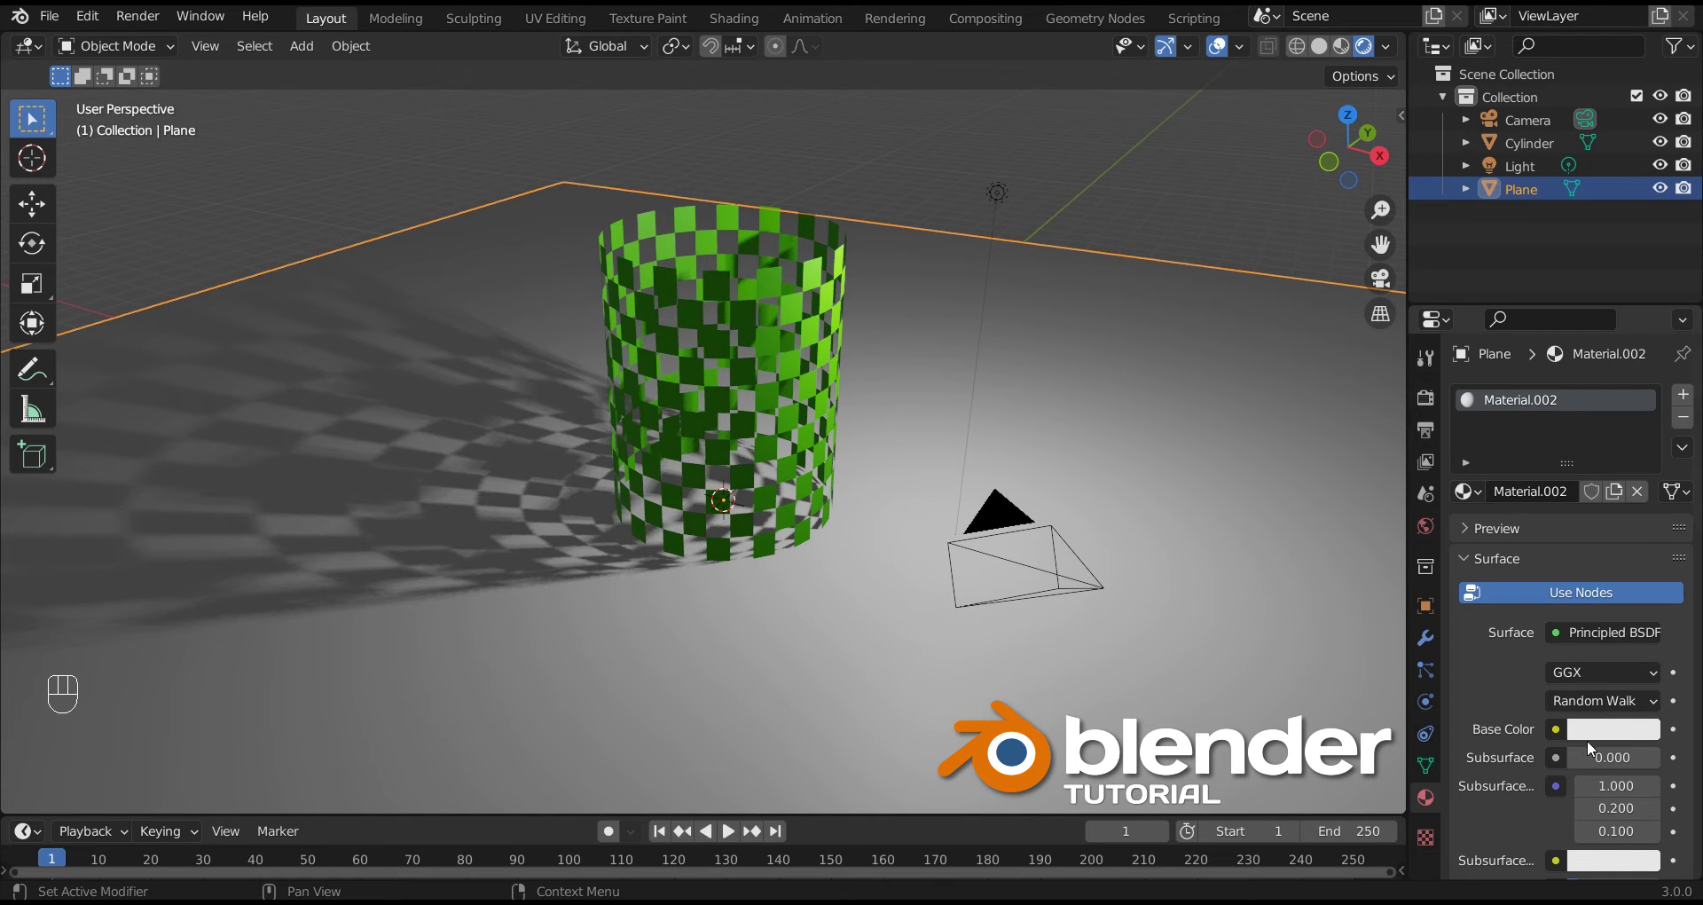
Step: Set the plane material's Base Color to yellow and bring up the World settings
click(1610, 740)
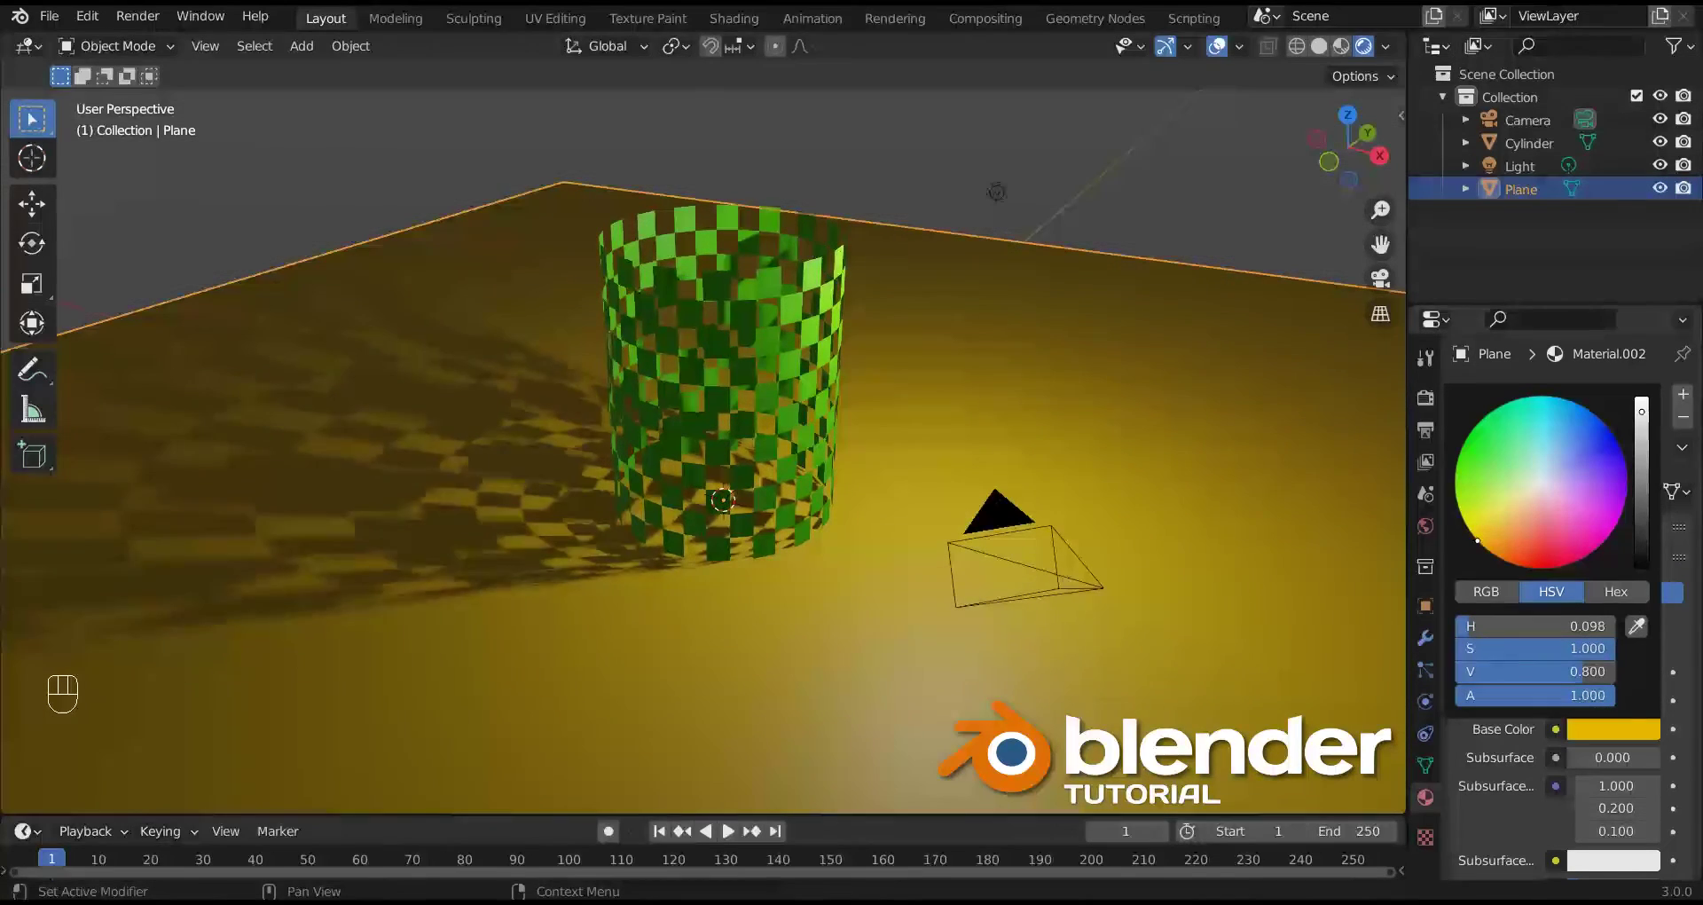
click(1223, 252)
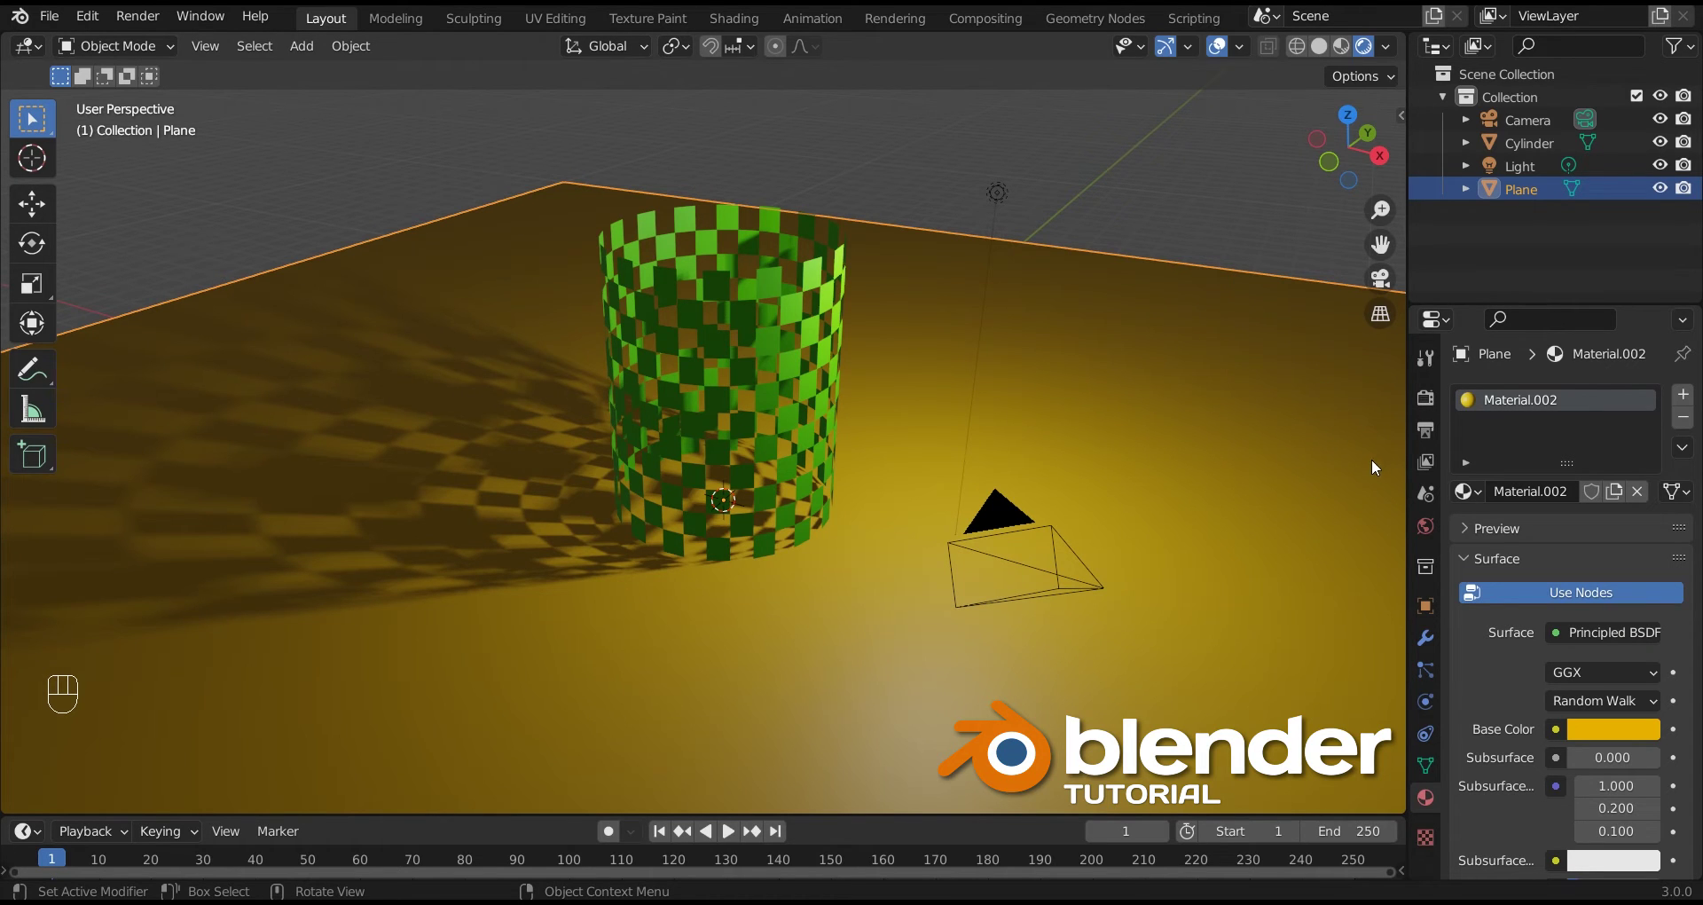
click(1433, 538)
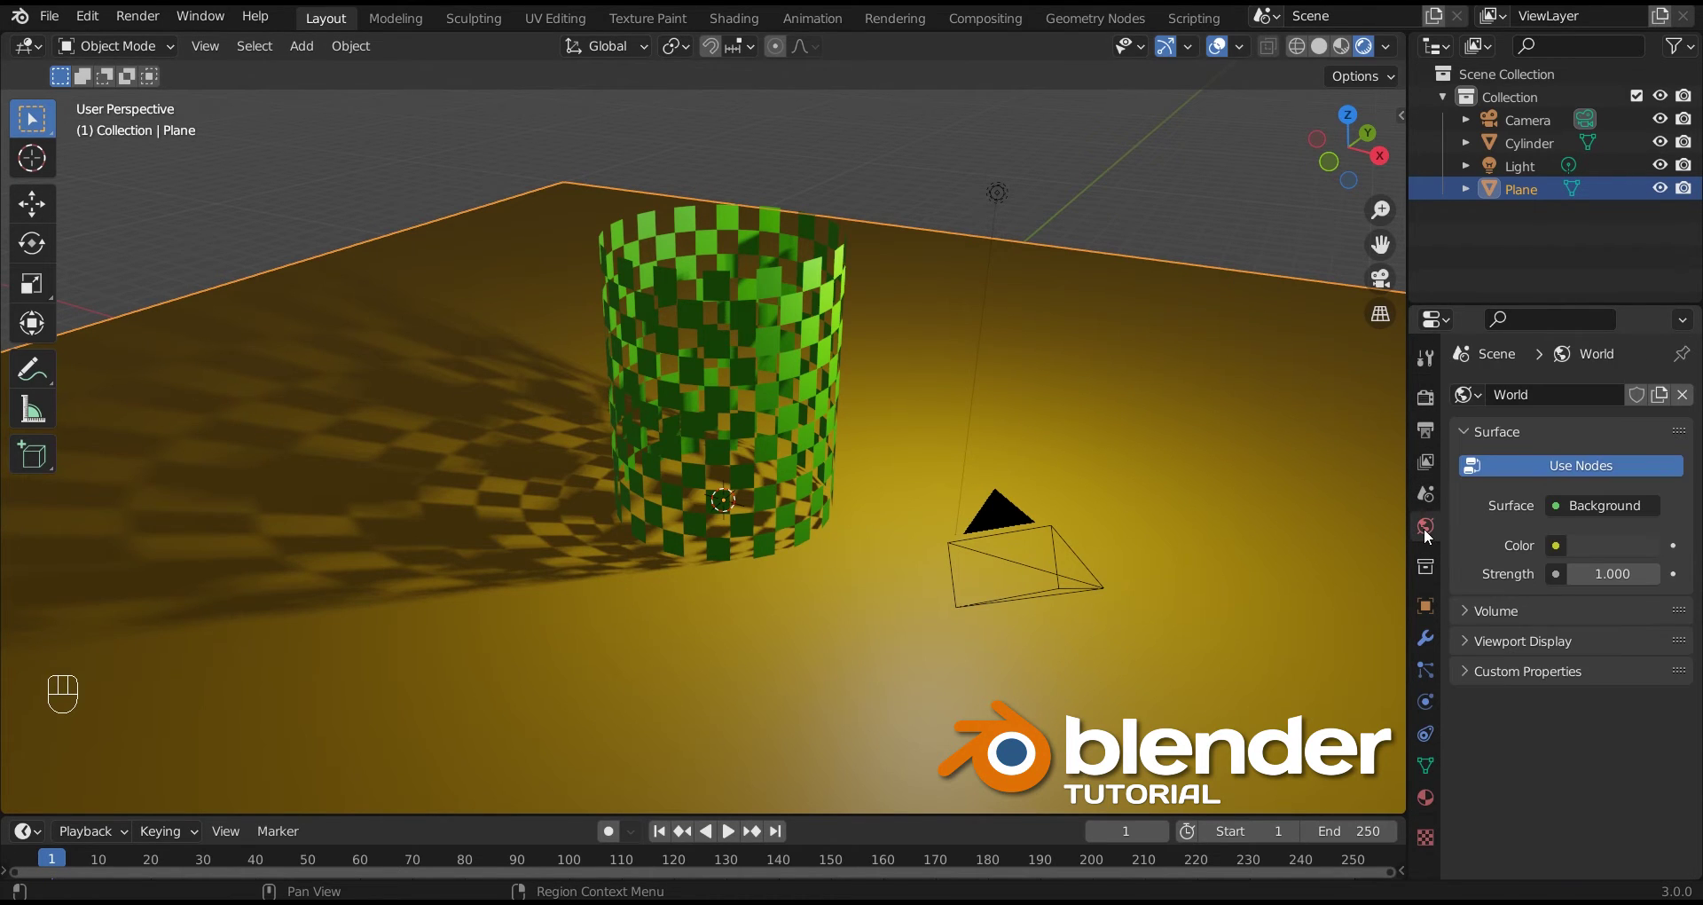
Step: Set the World background colour to a darkened deep blue
click(1591, 555)
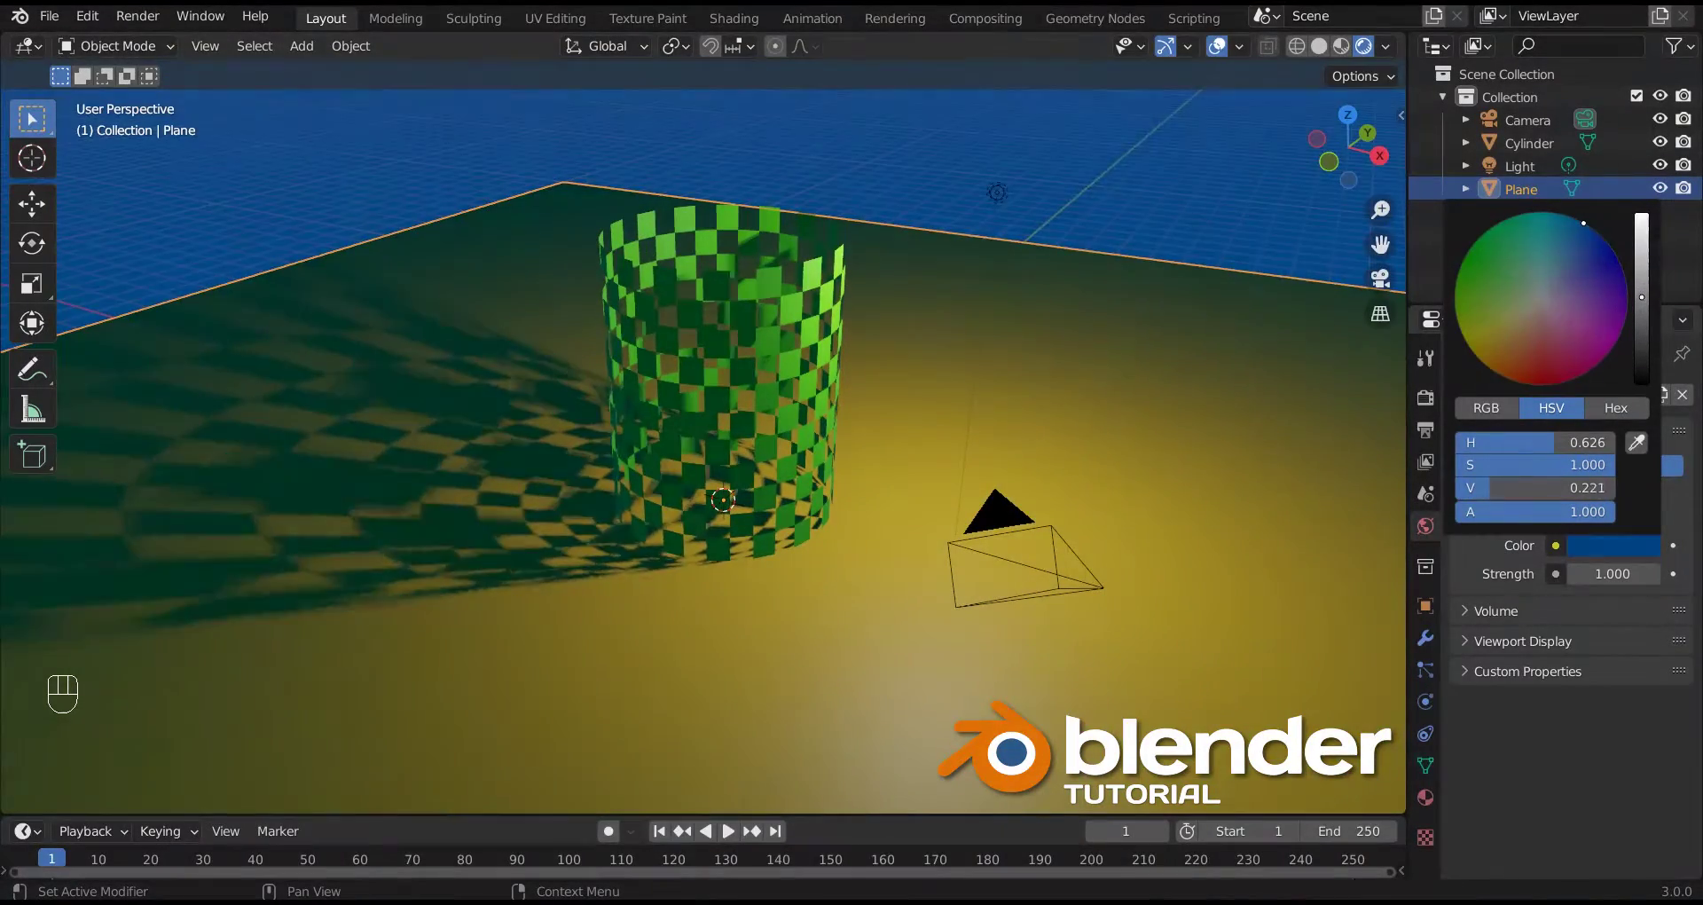
click(1163, 236)
drag(937, 480, 955, 392)
click(991, 174)
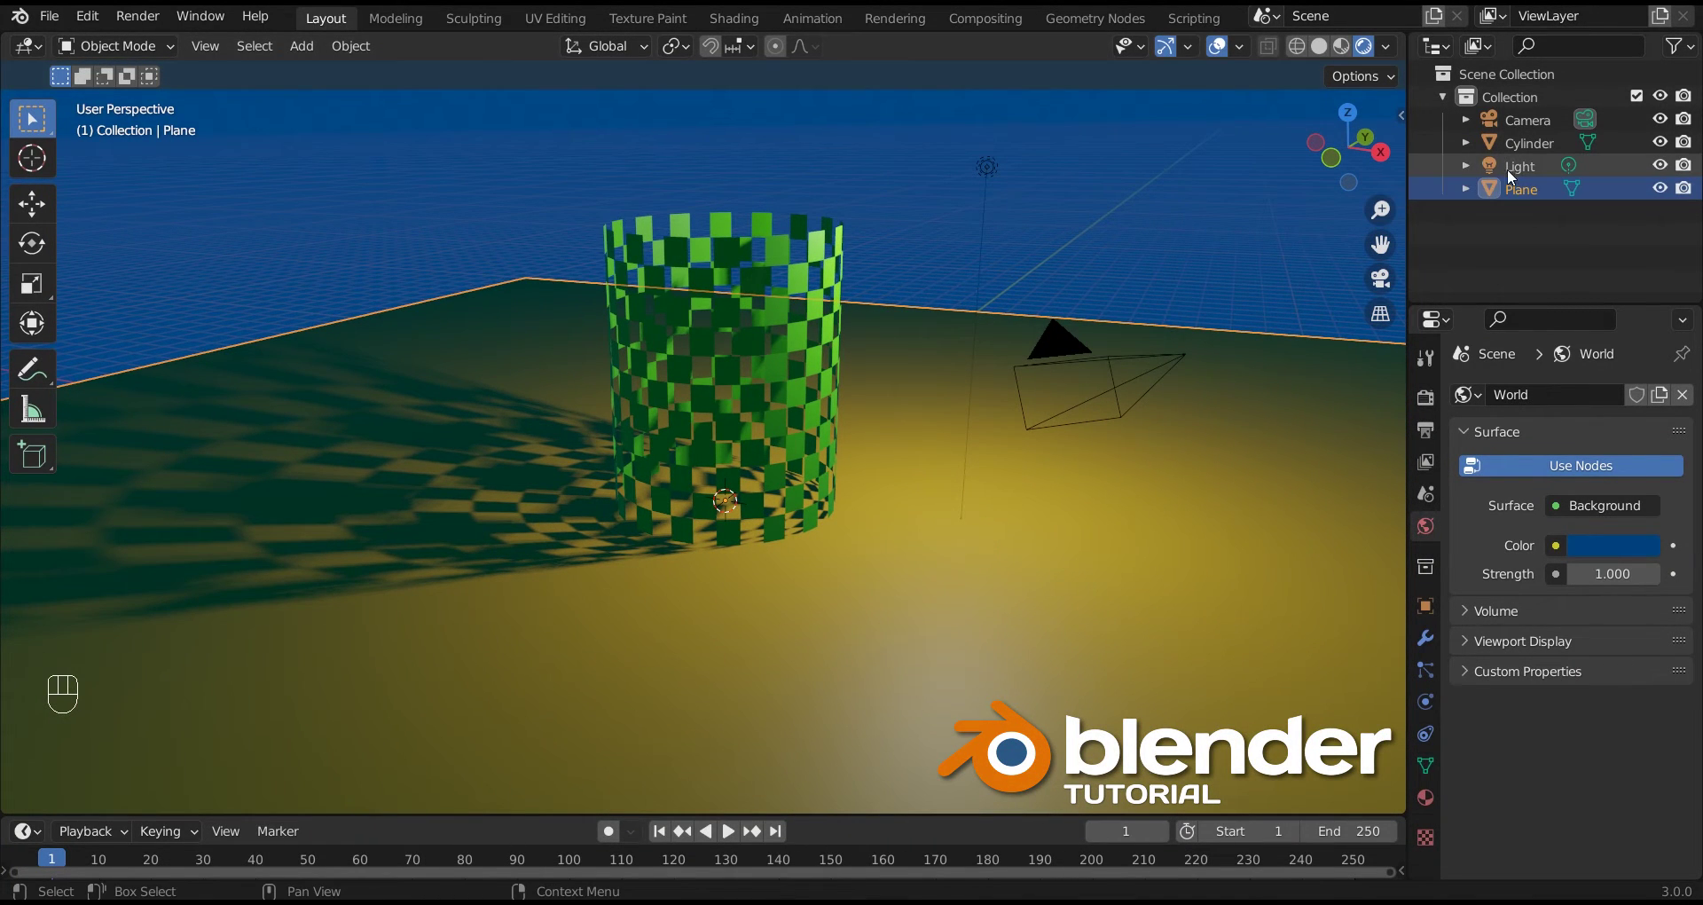
Step: Duplicate the light with Alt+D and move Light.001 down inside the cylinder
click(1524, 175)
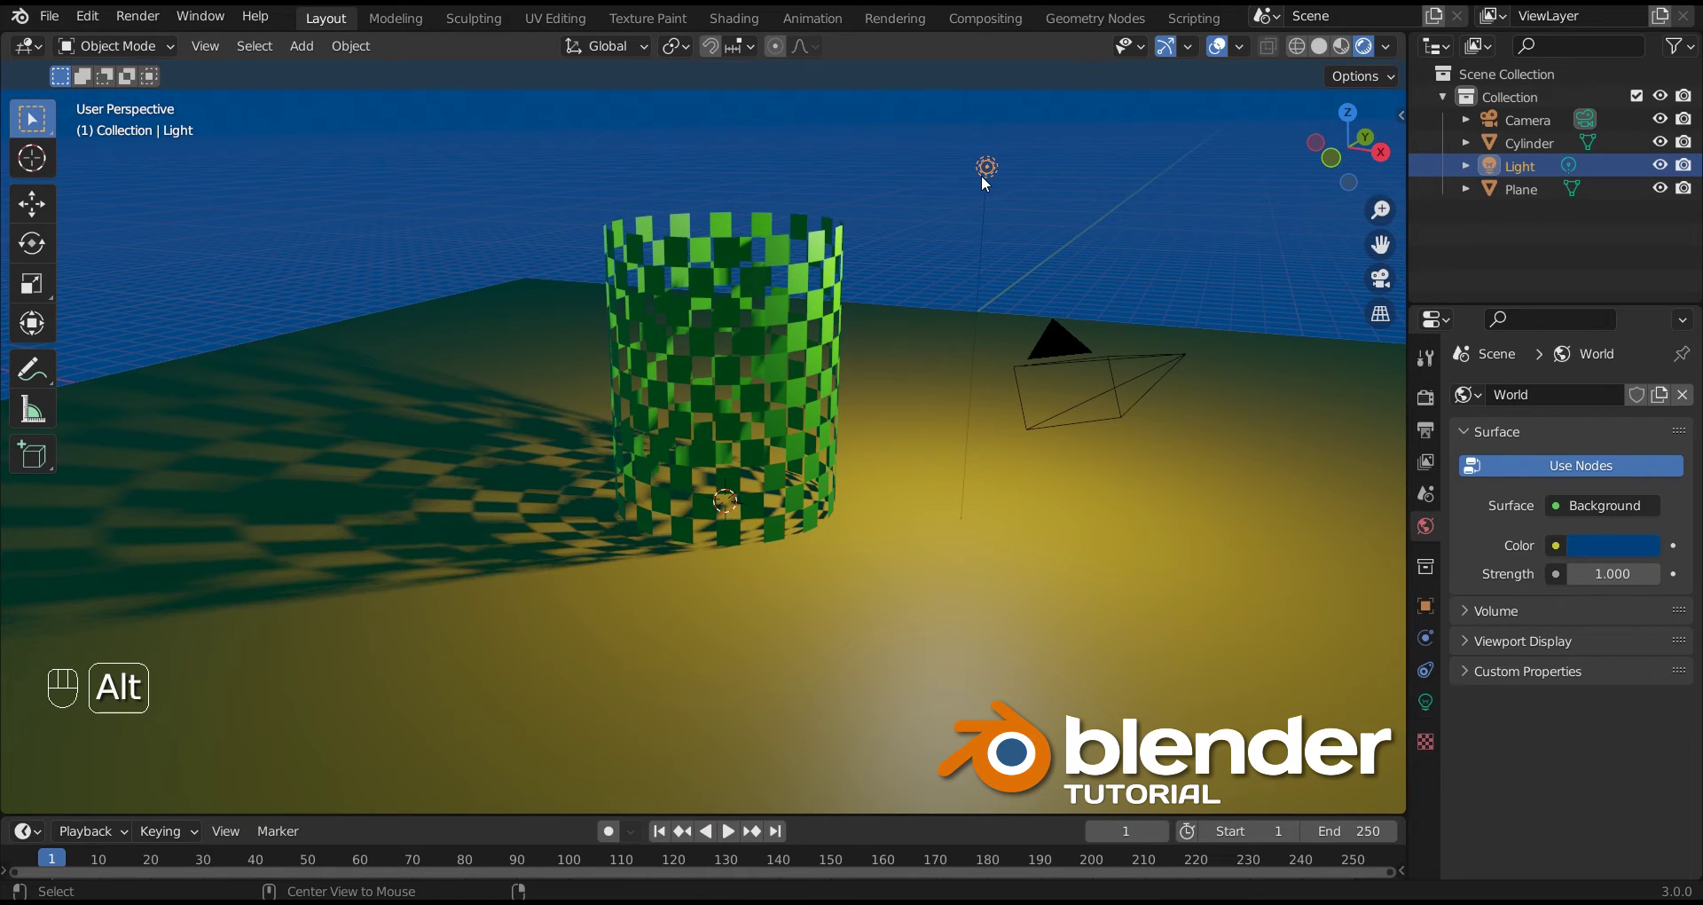
key(alt+d)
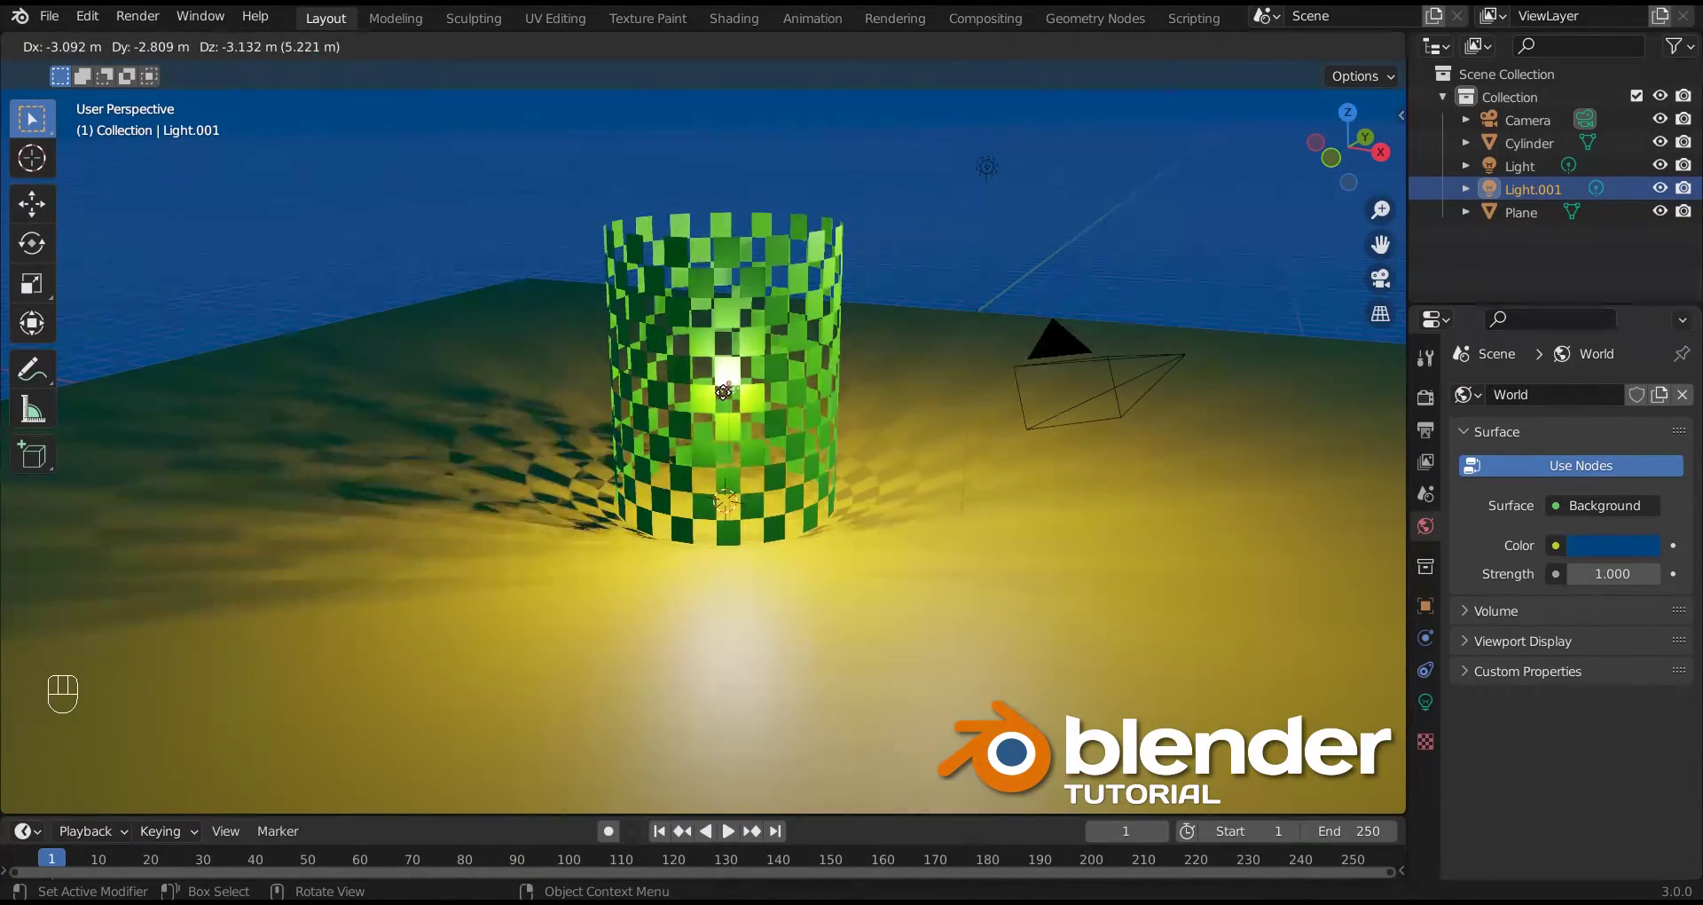
drag(715, 450, 943, 618)
click(943, 617)
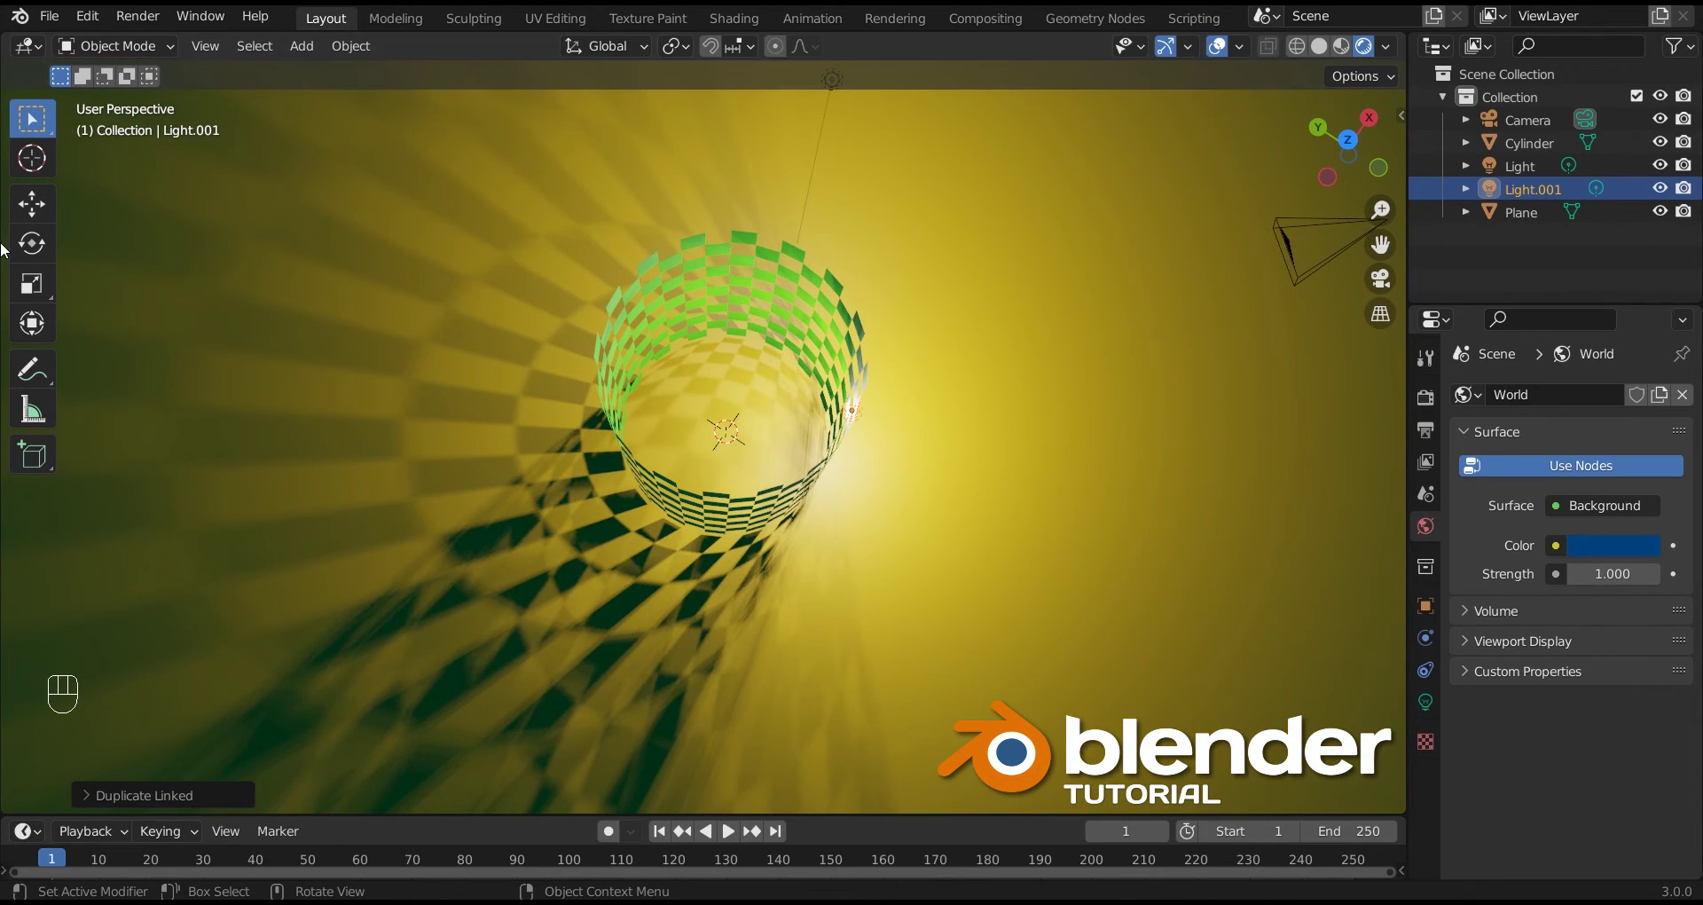
click(25, 211)
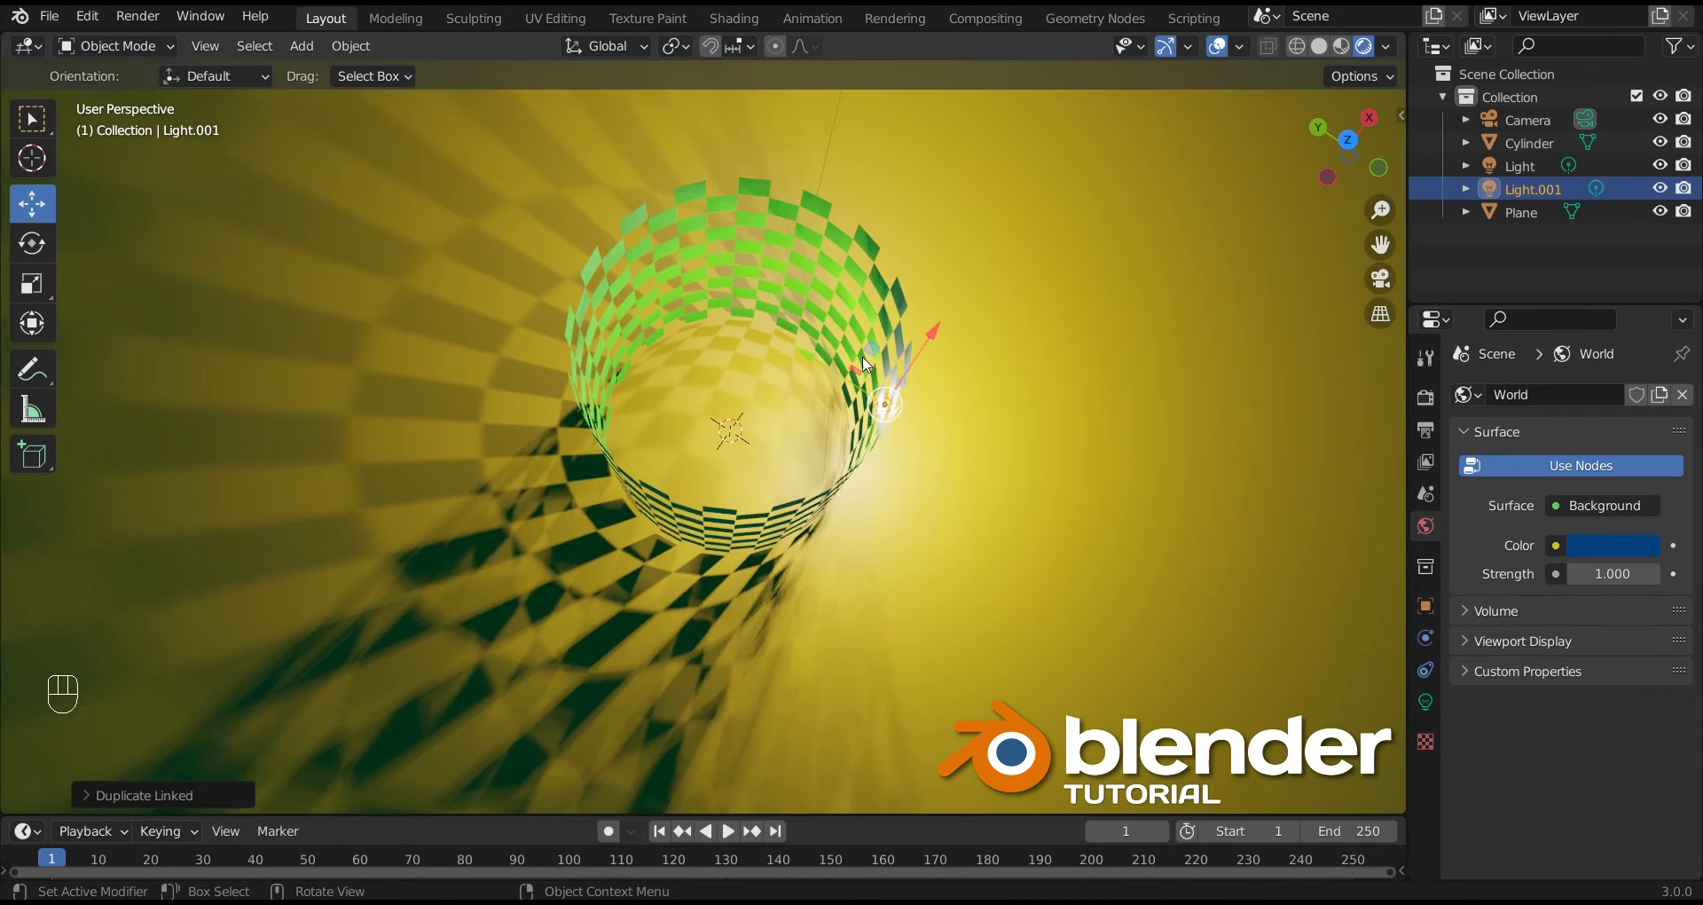
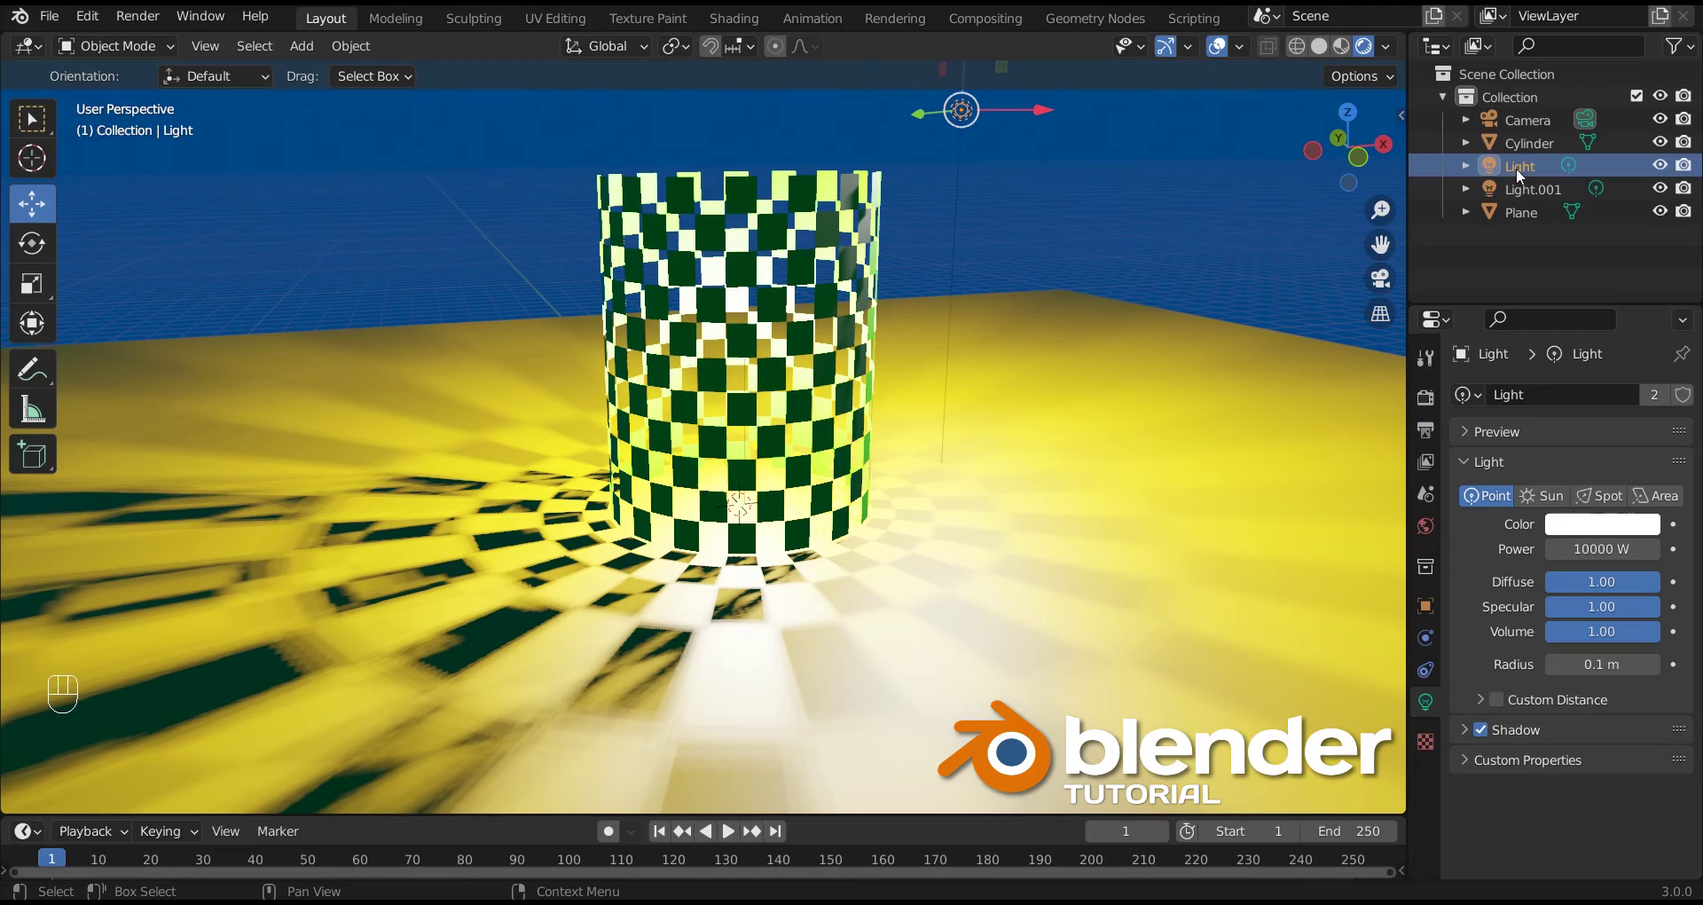
Step: Delete the original overhead light and start adding a new point light via Shift+A
key(Delete)
drag(909, 458, 1030, 415)
click(1039, 455)
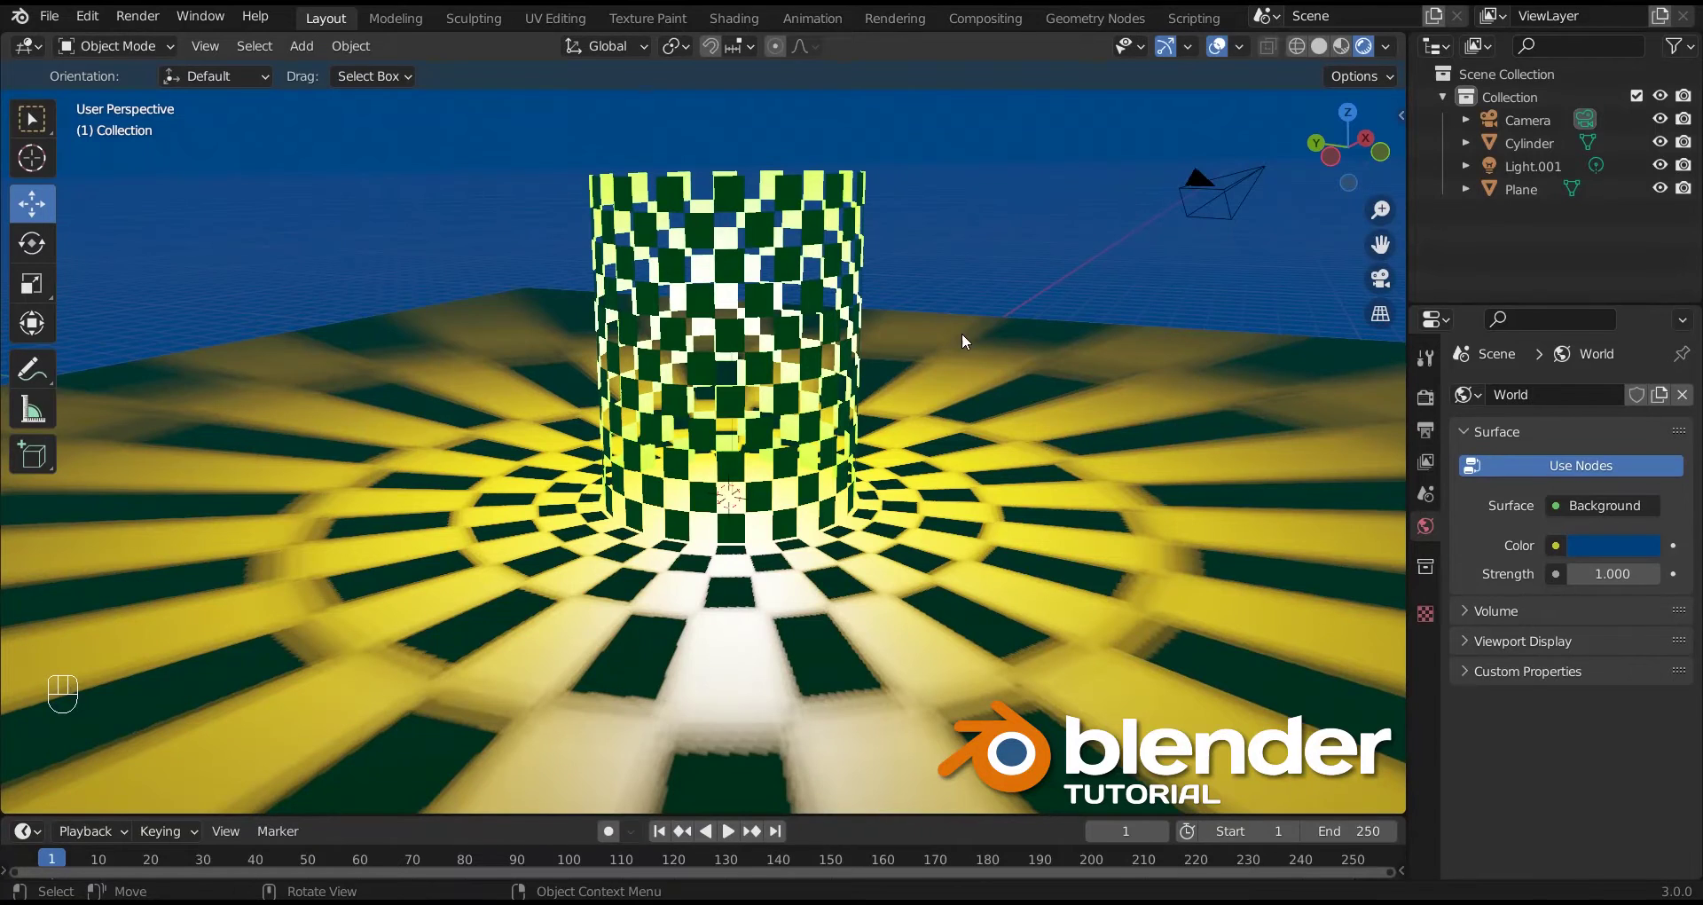
key(shift+a)
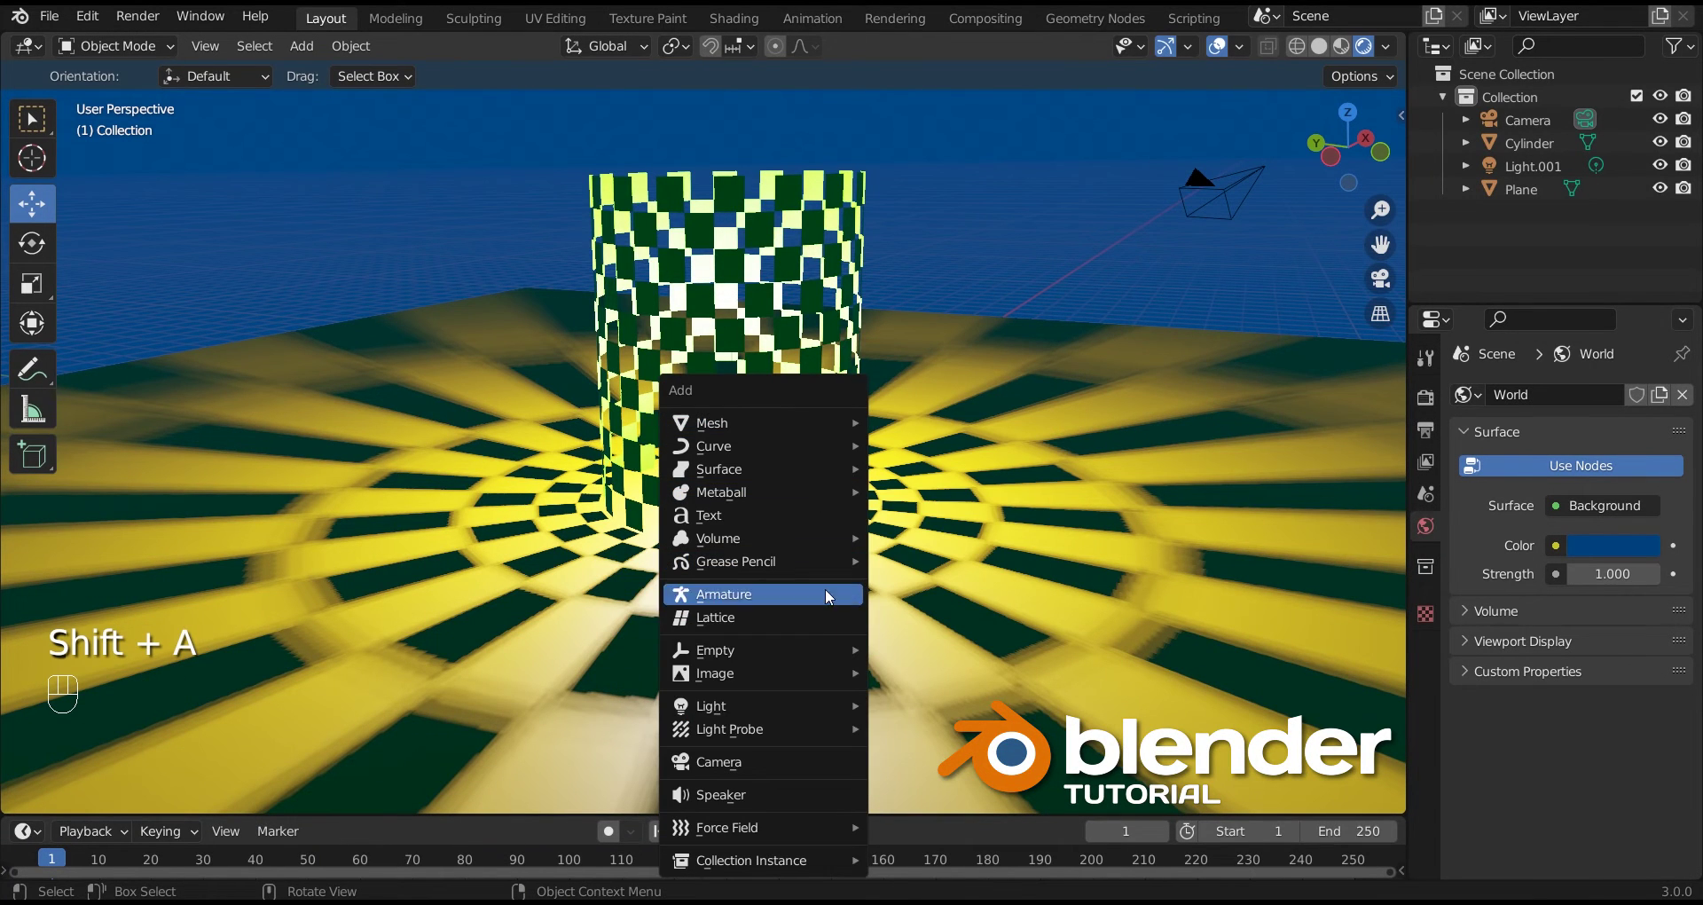
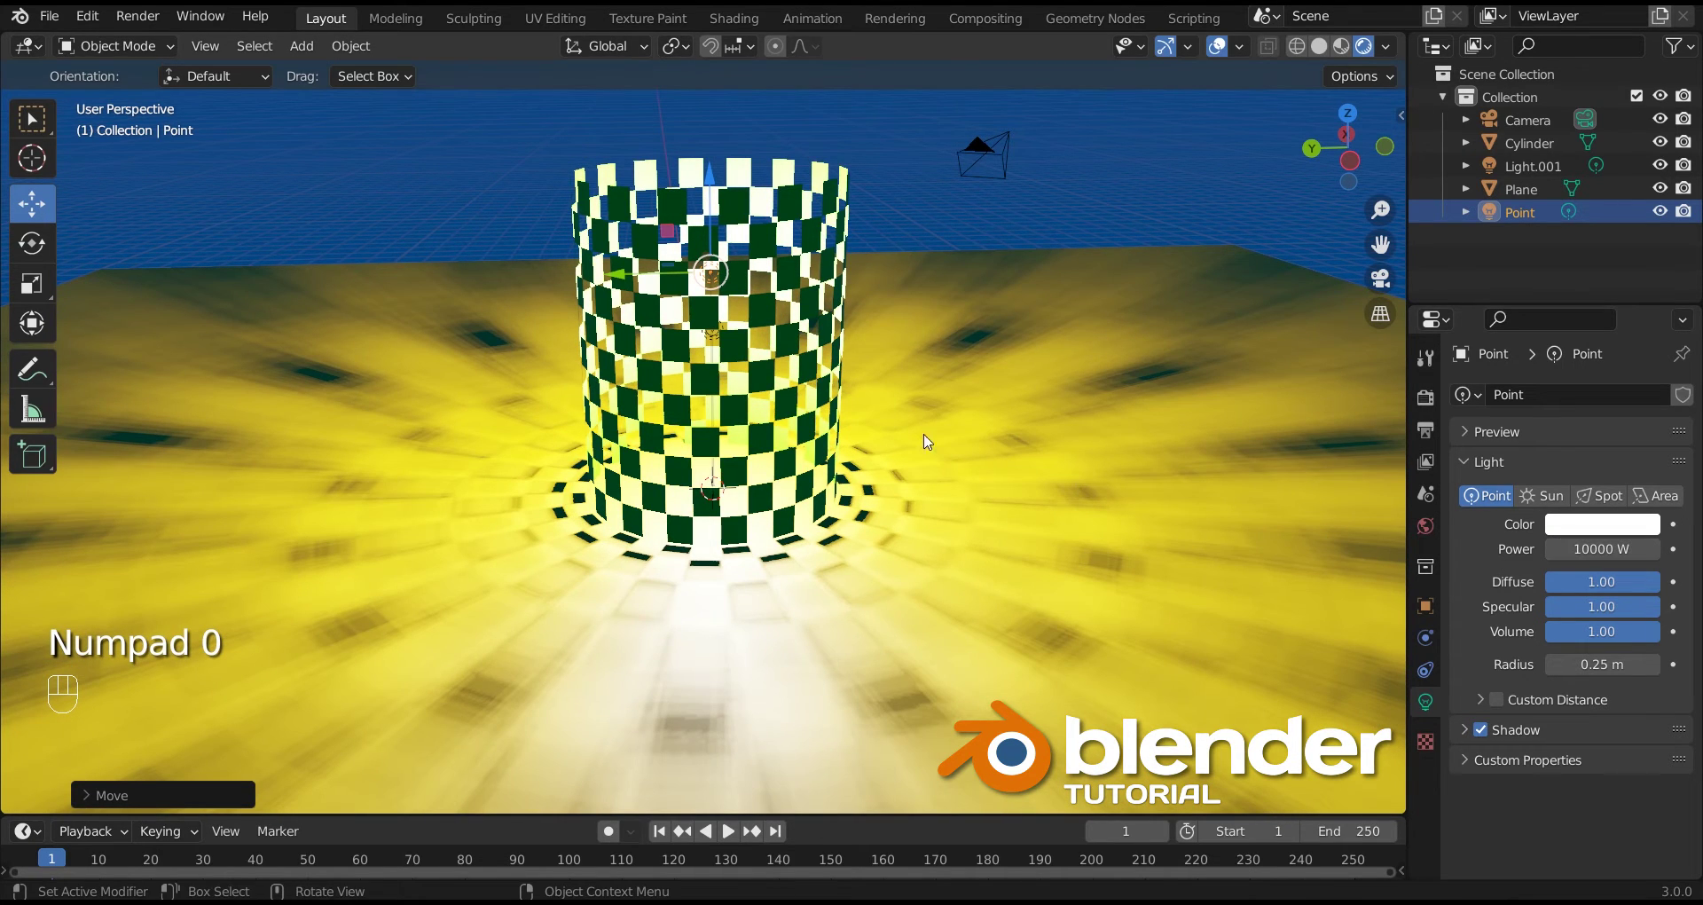
Step: Reposition the inner light higher up within the cylinder
click(712, 346)
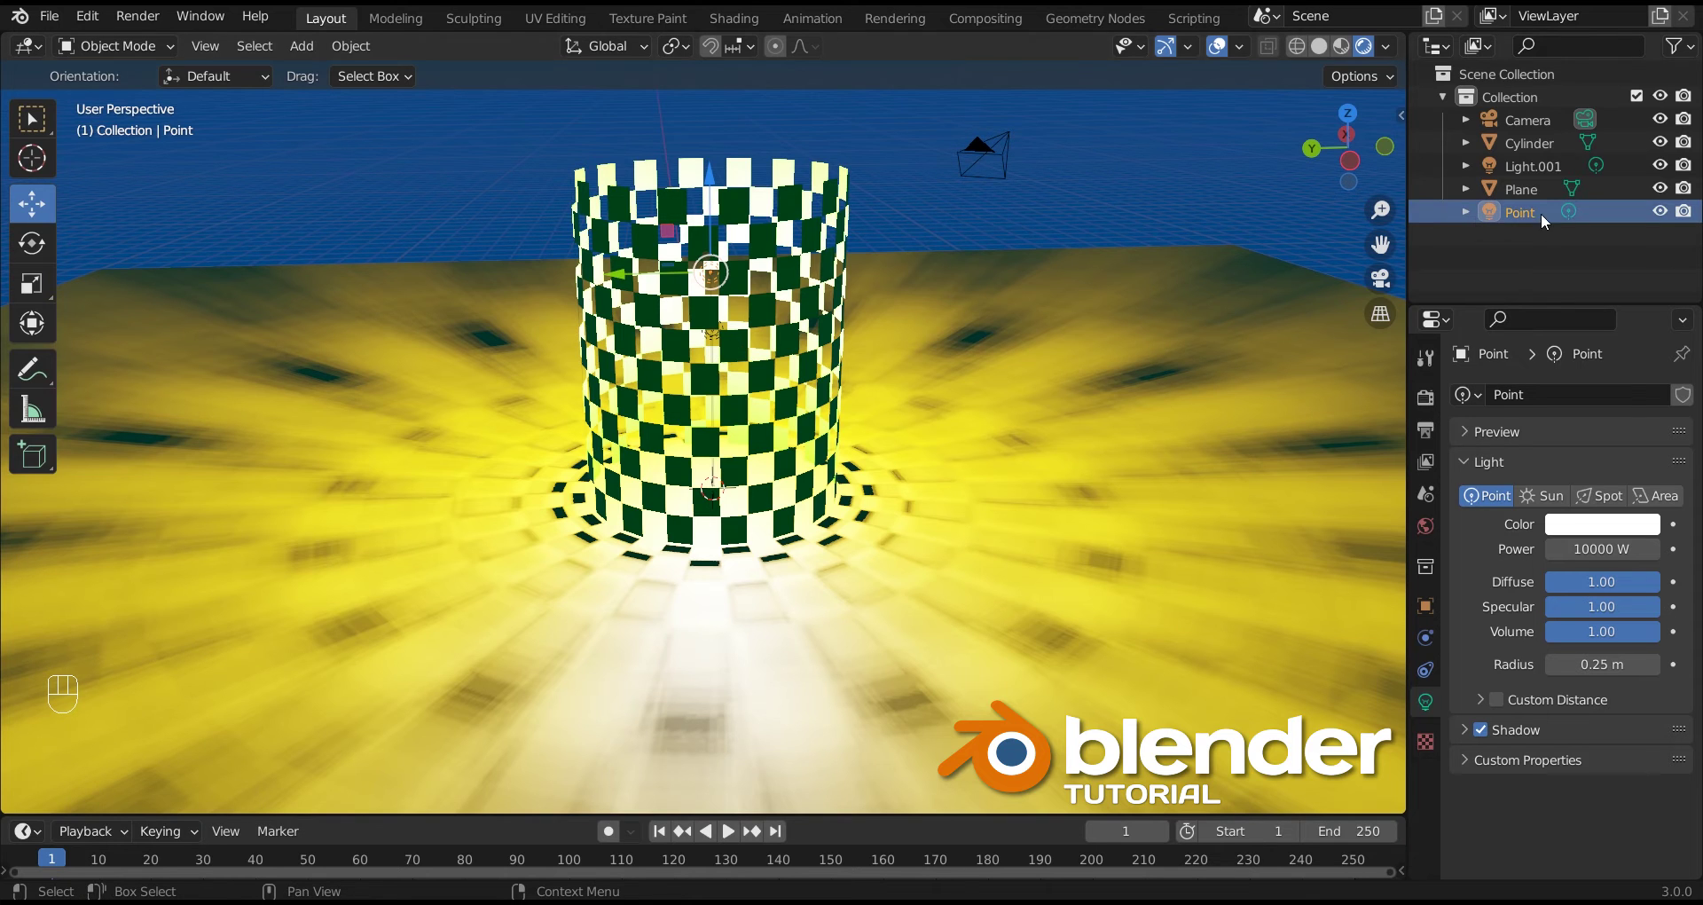
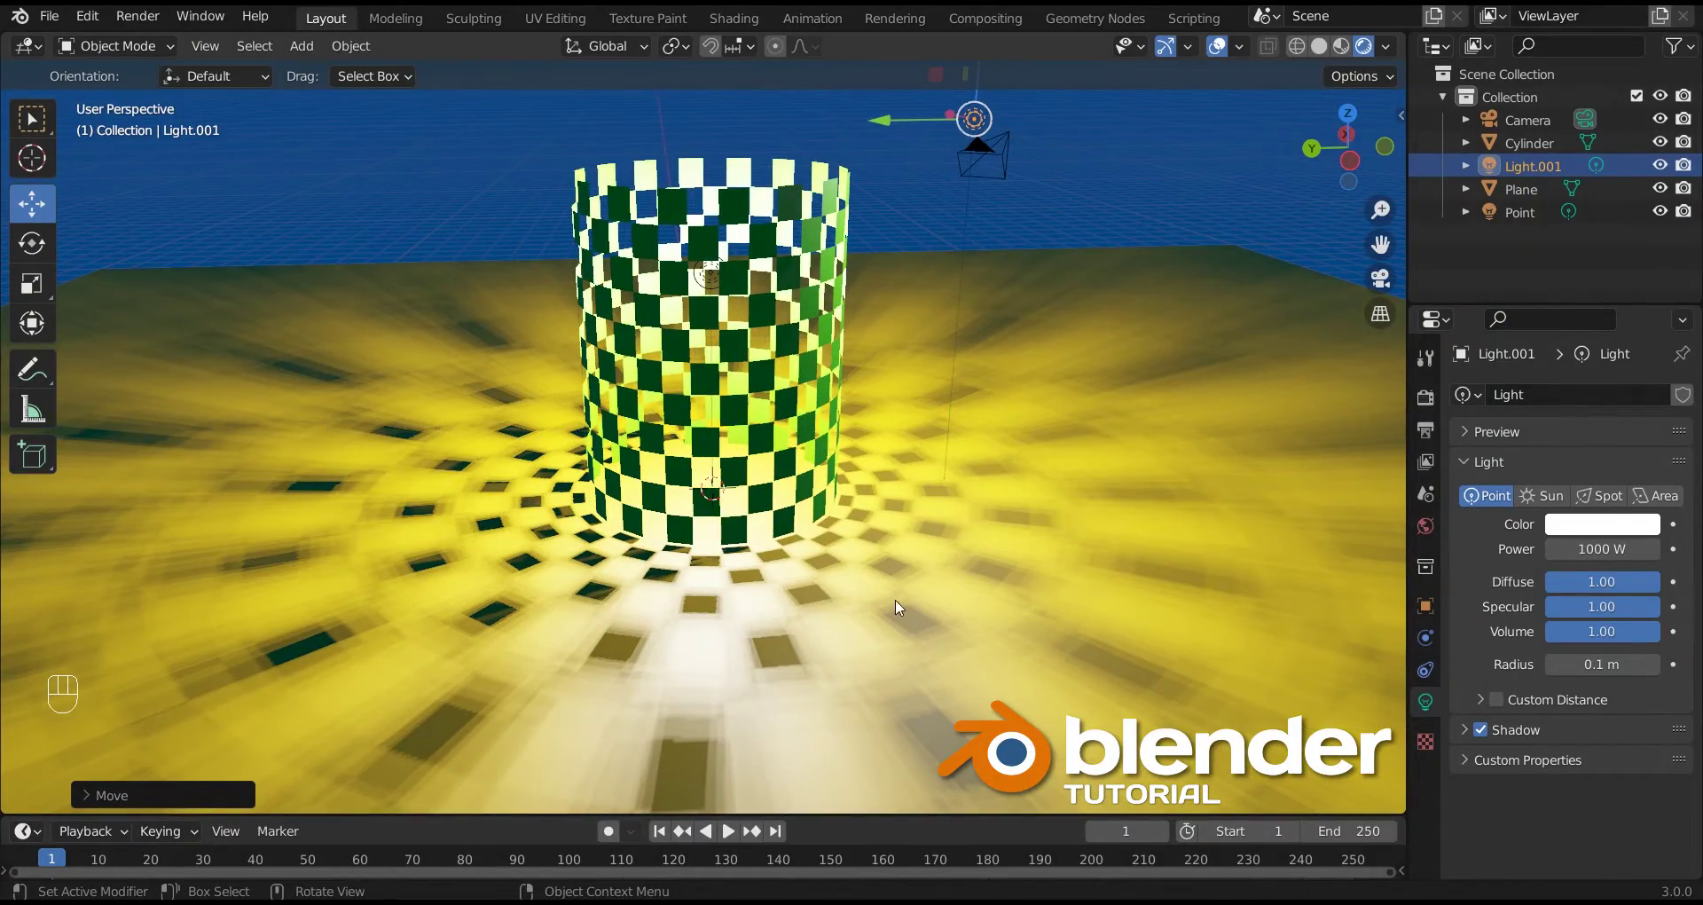
drag(795, 619, 511, 605)
drag(511, 606, 475, 592)
drag(476, 591, 516, 585)
drag(515, 585, 584, 587)
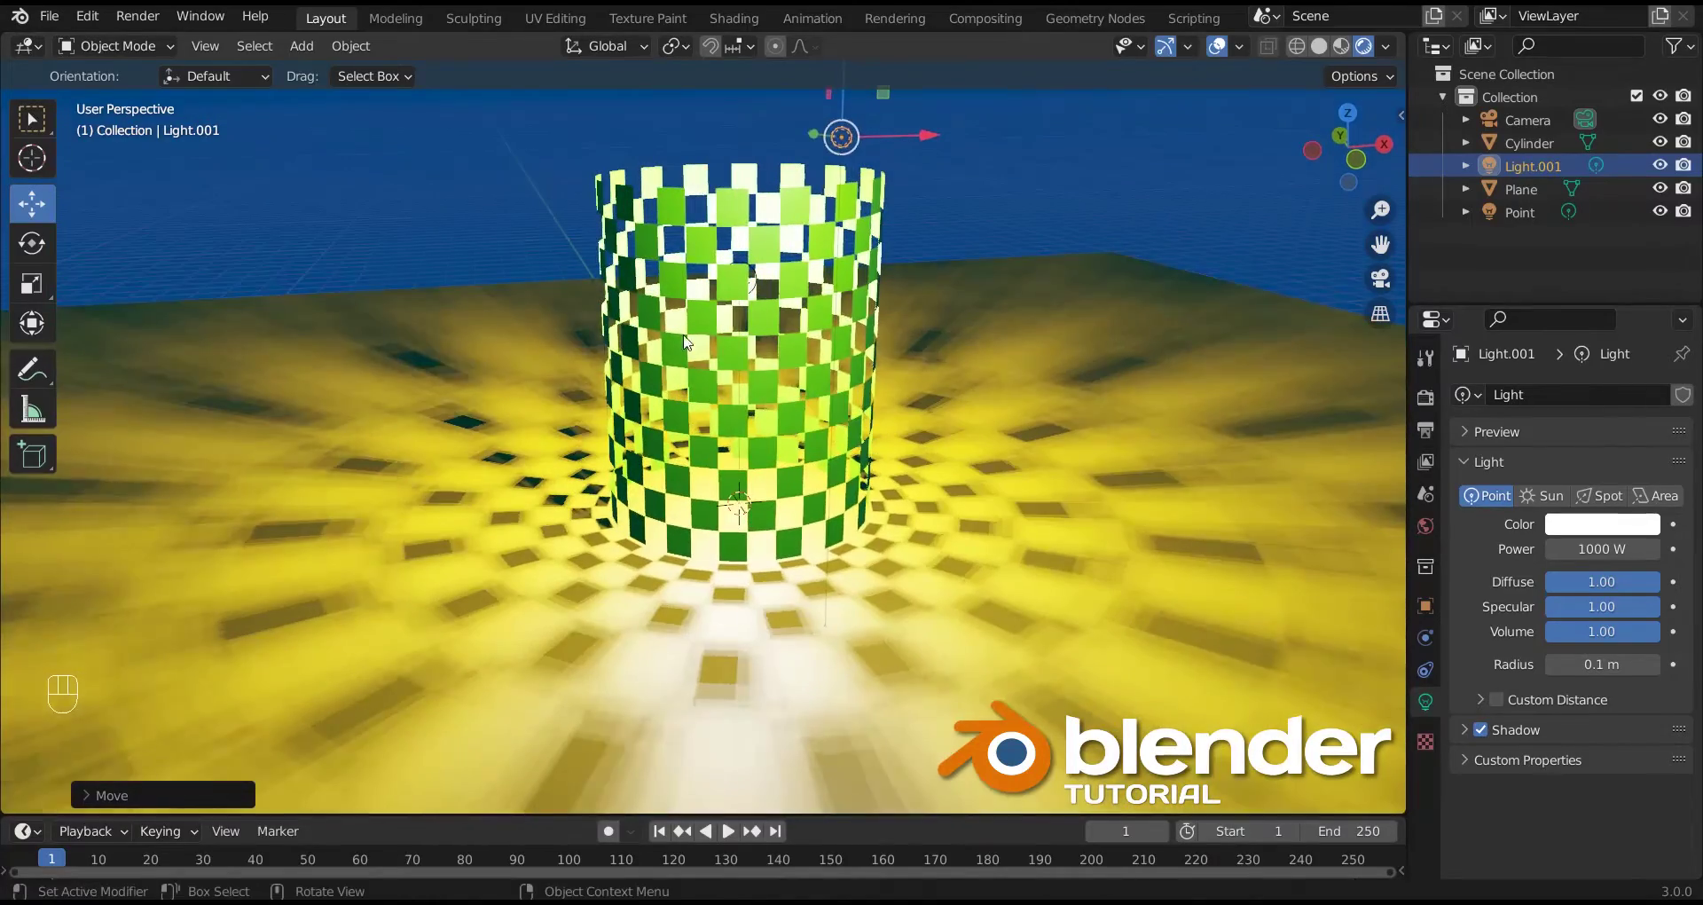
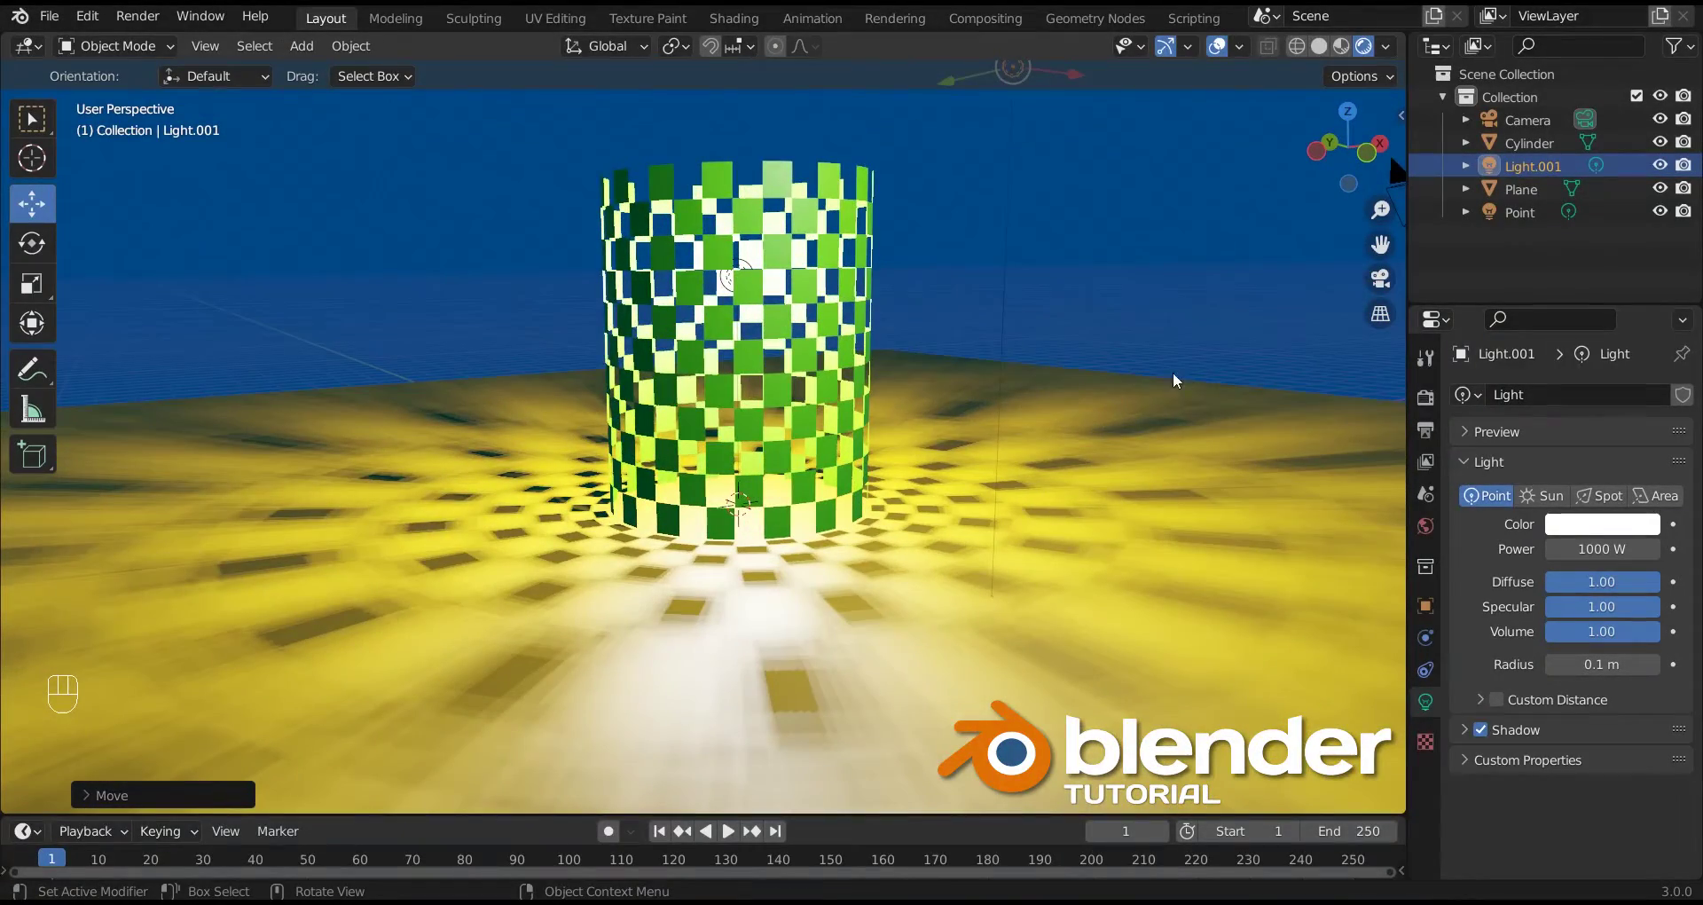
Step: Enter camera view with Lock Camera to View and reframe the camera on the whole glowing cylinder
click(1380, 288)
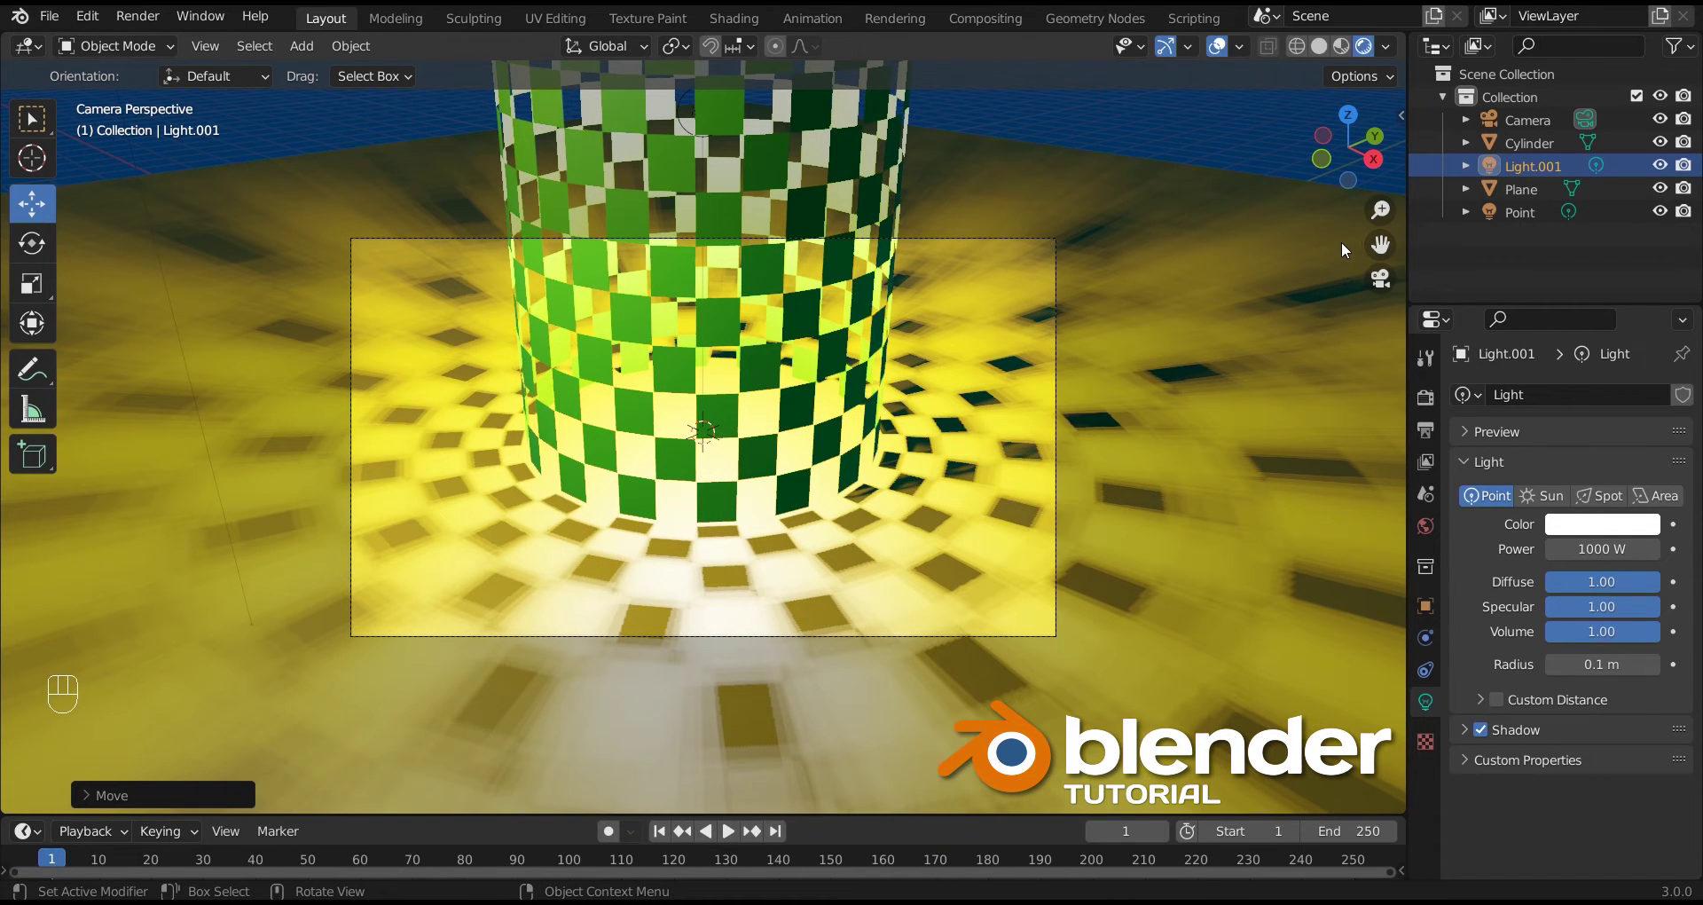
key(n)
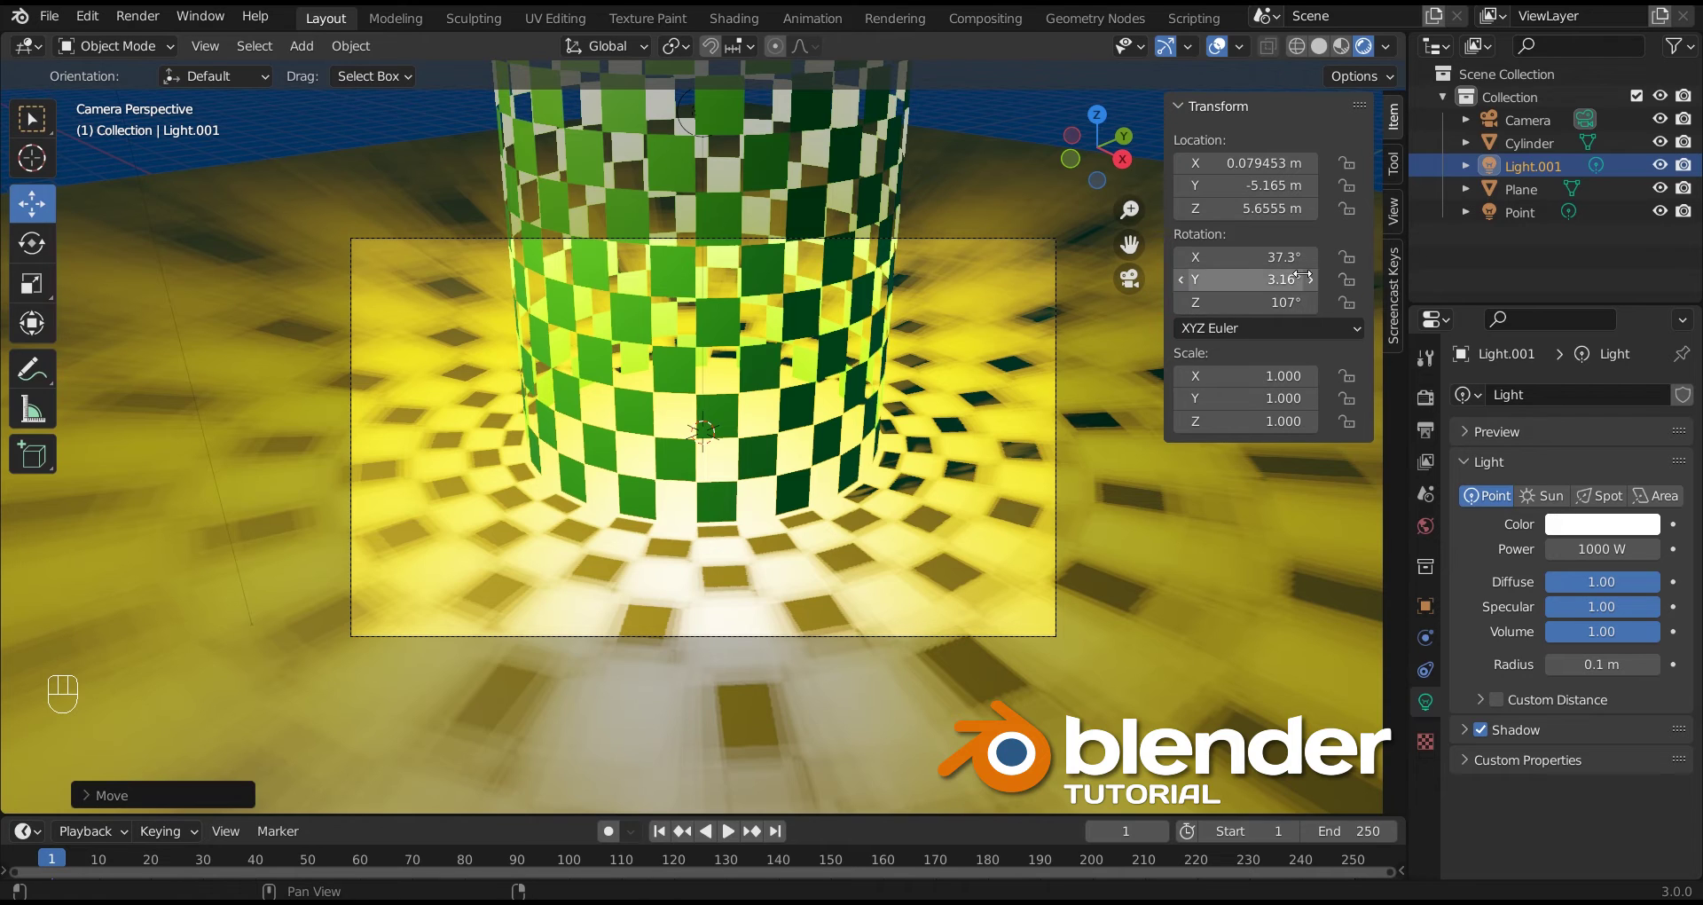
click(1398, 214)
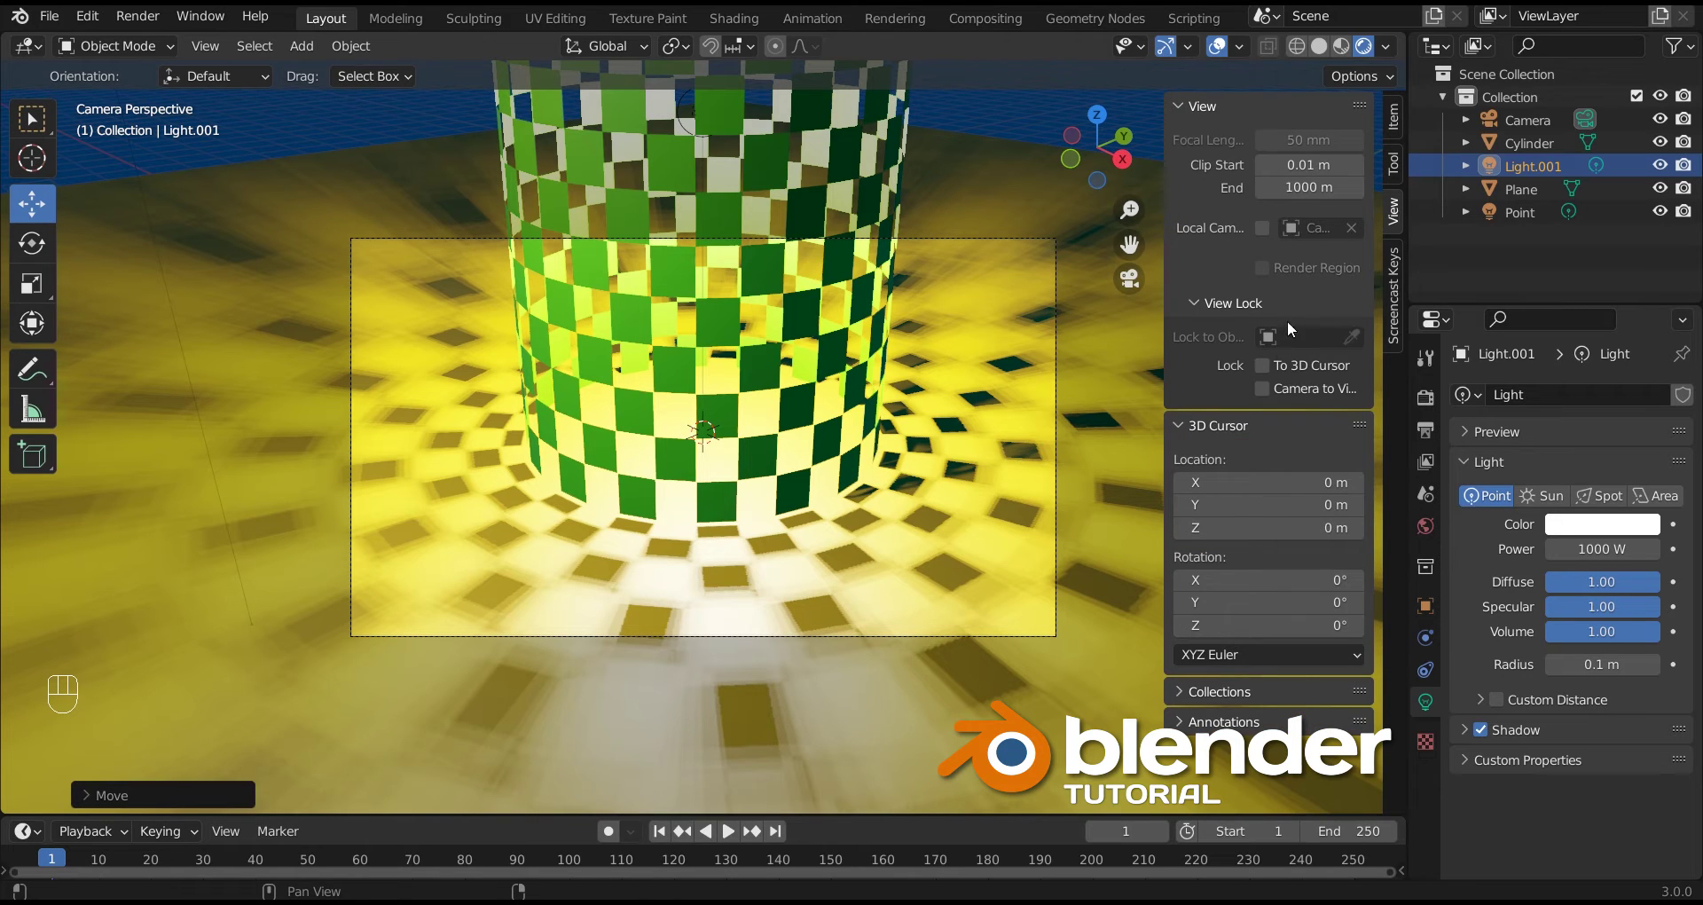
click(1269, 395)
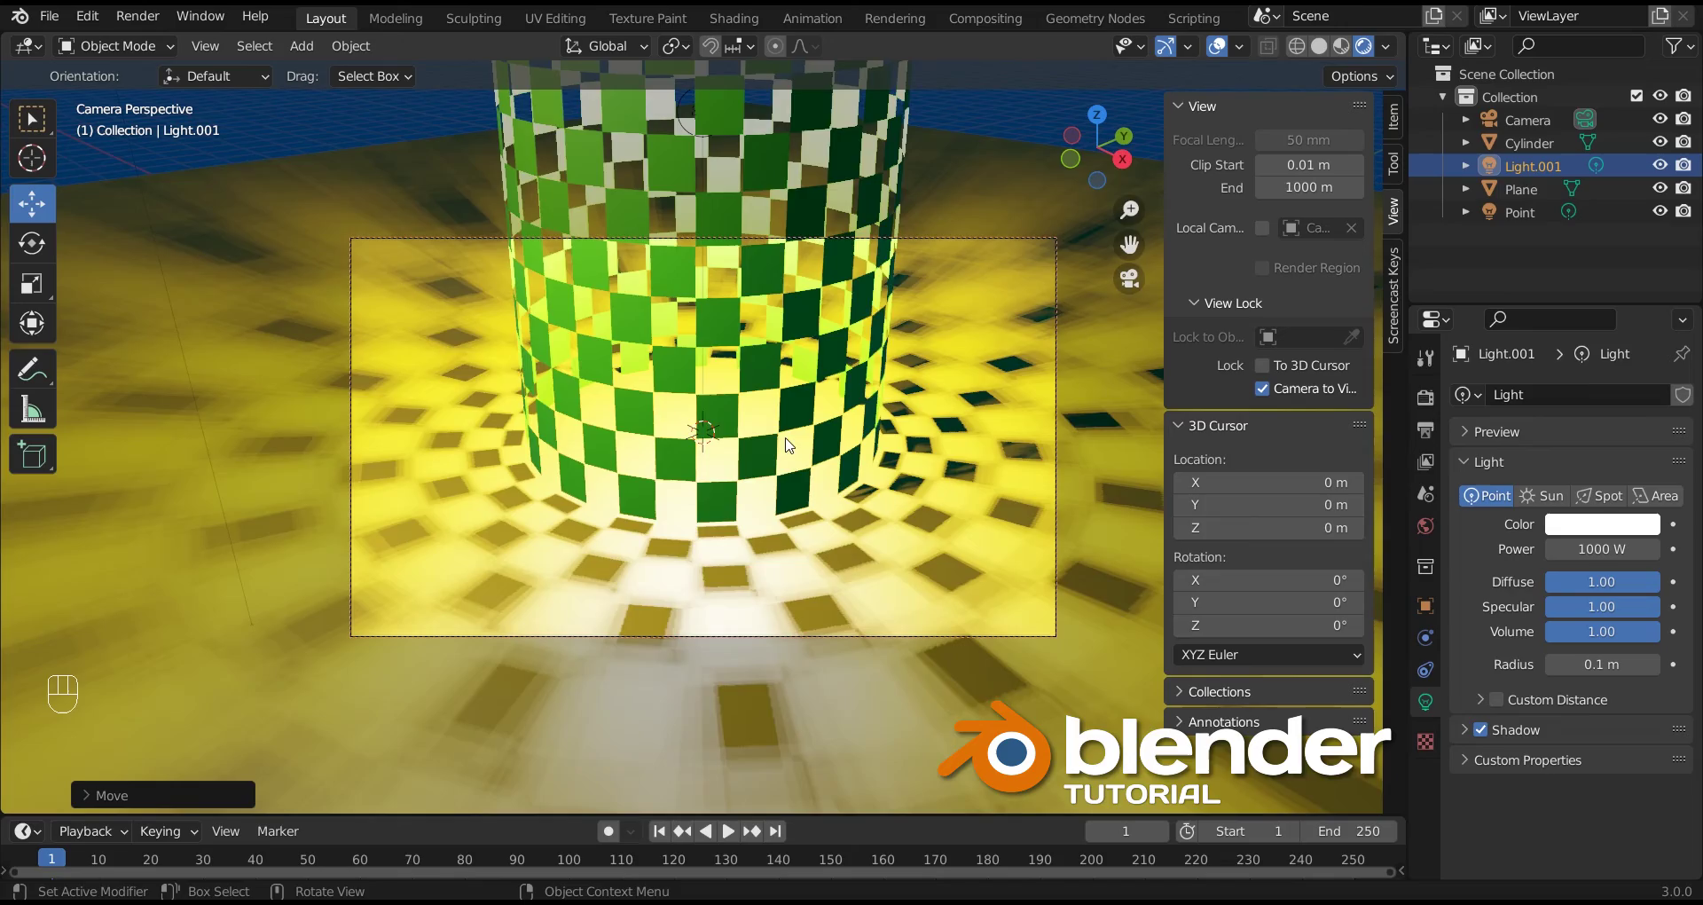
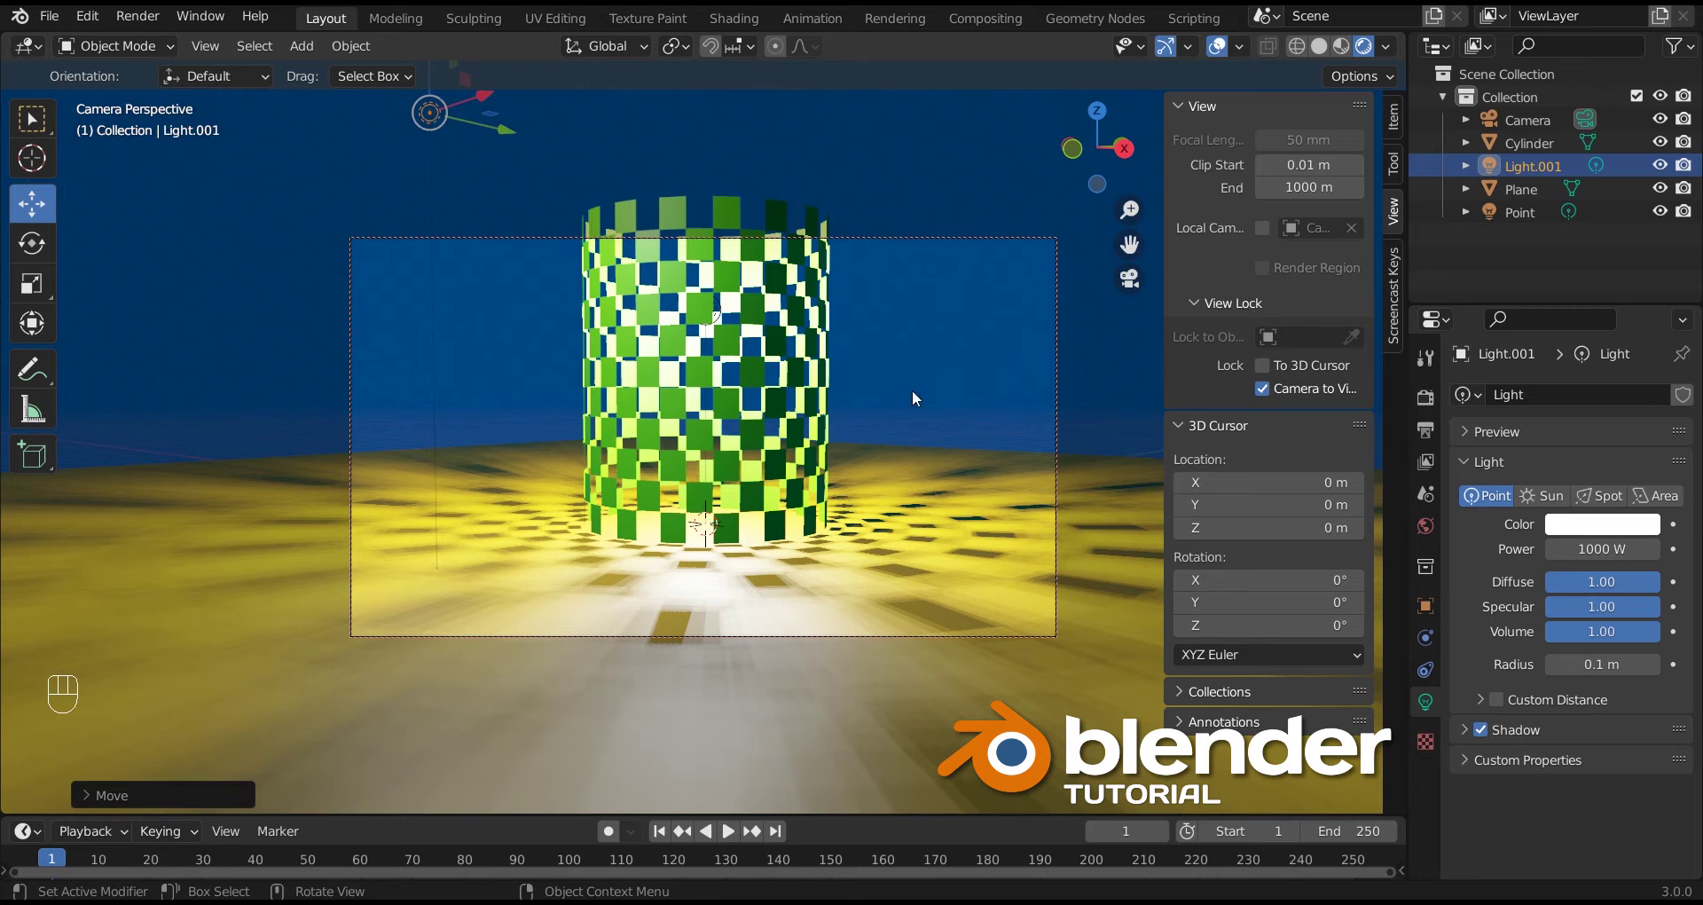
click(1265, 391)
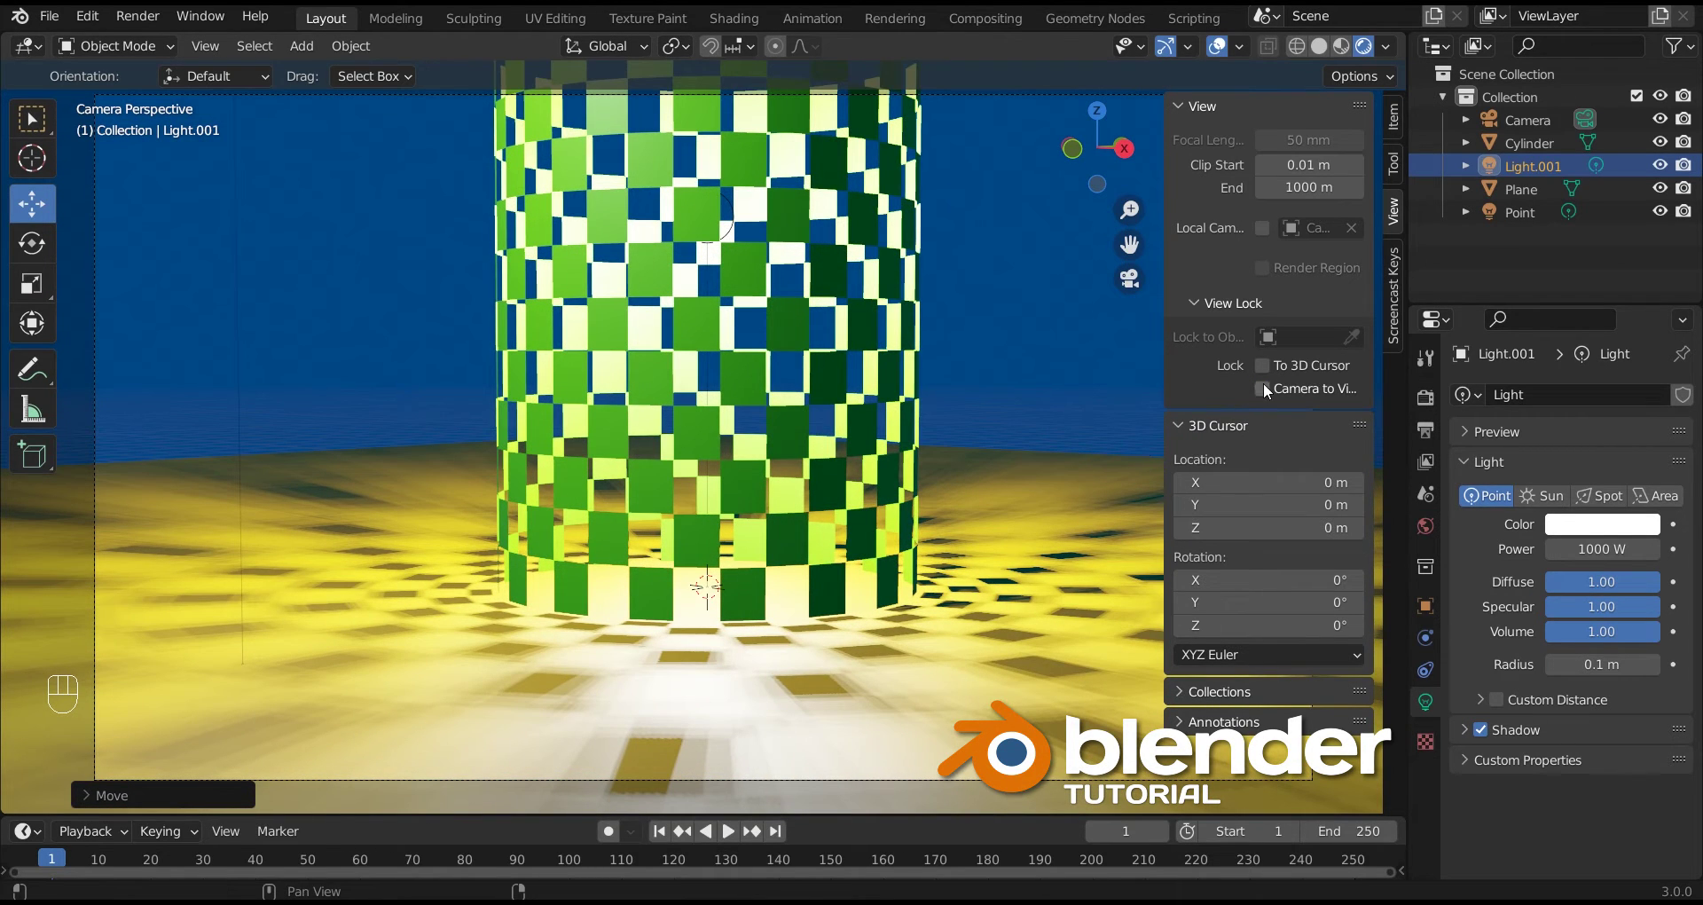
click(1273, 393)
click(723, 469)
middle_click(733, 480)
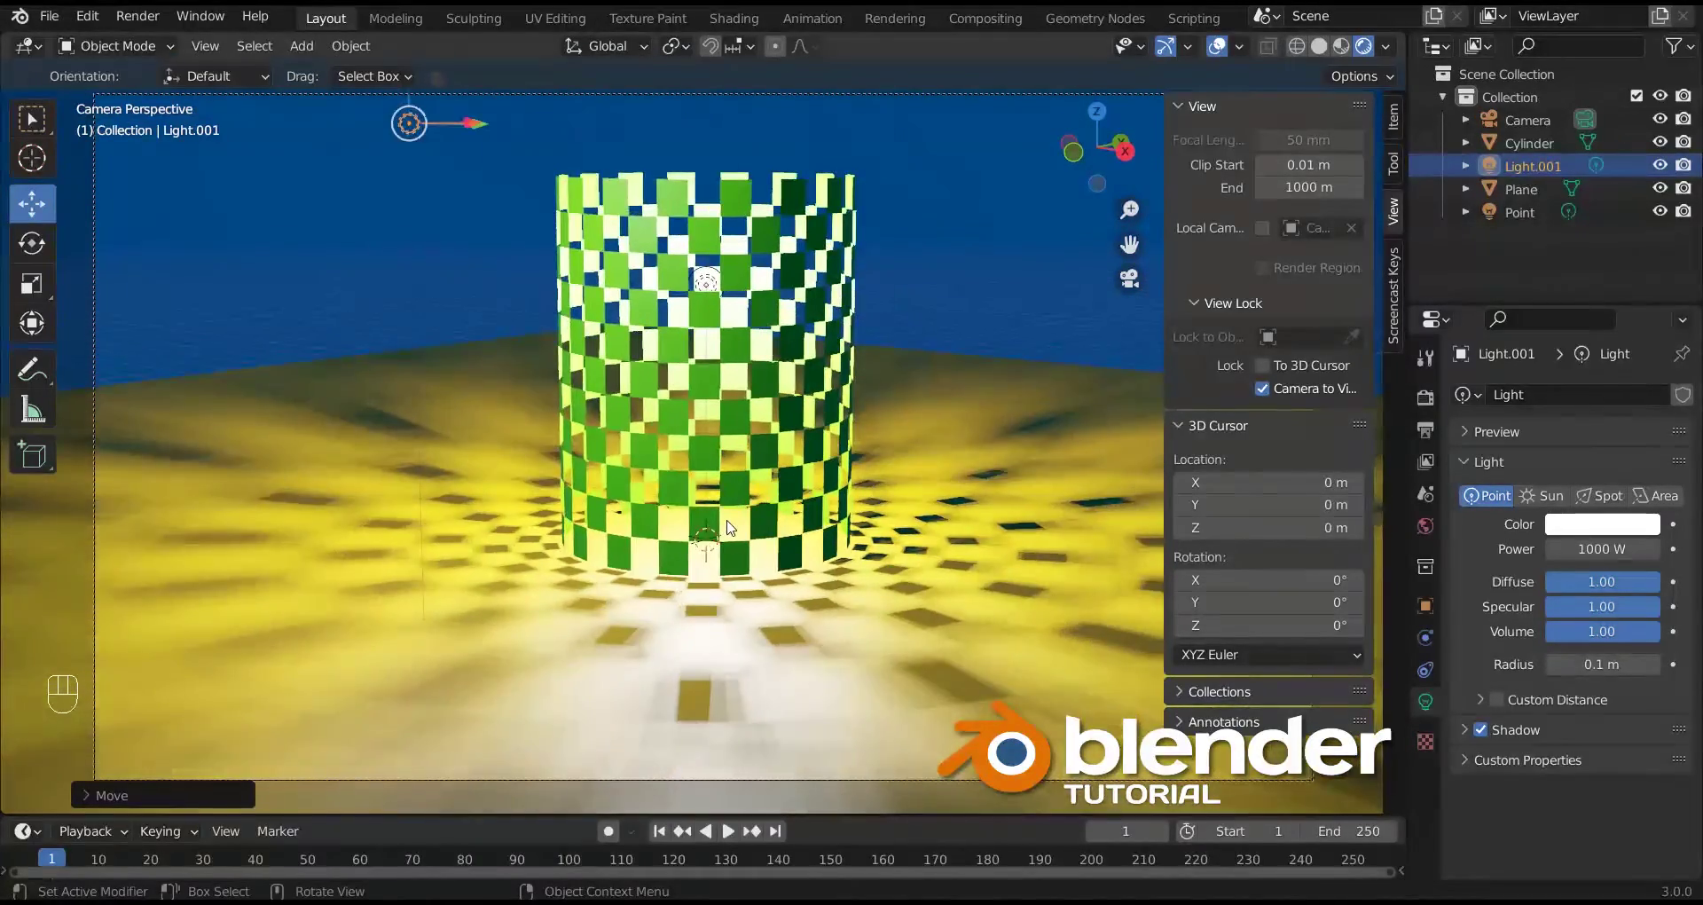
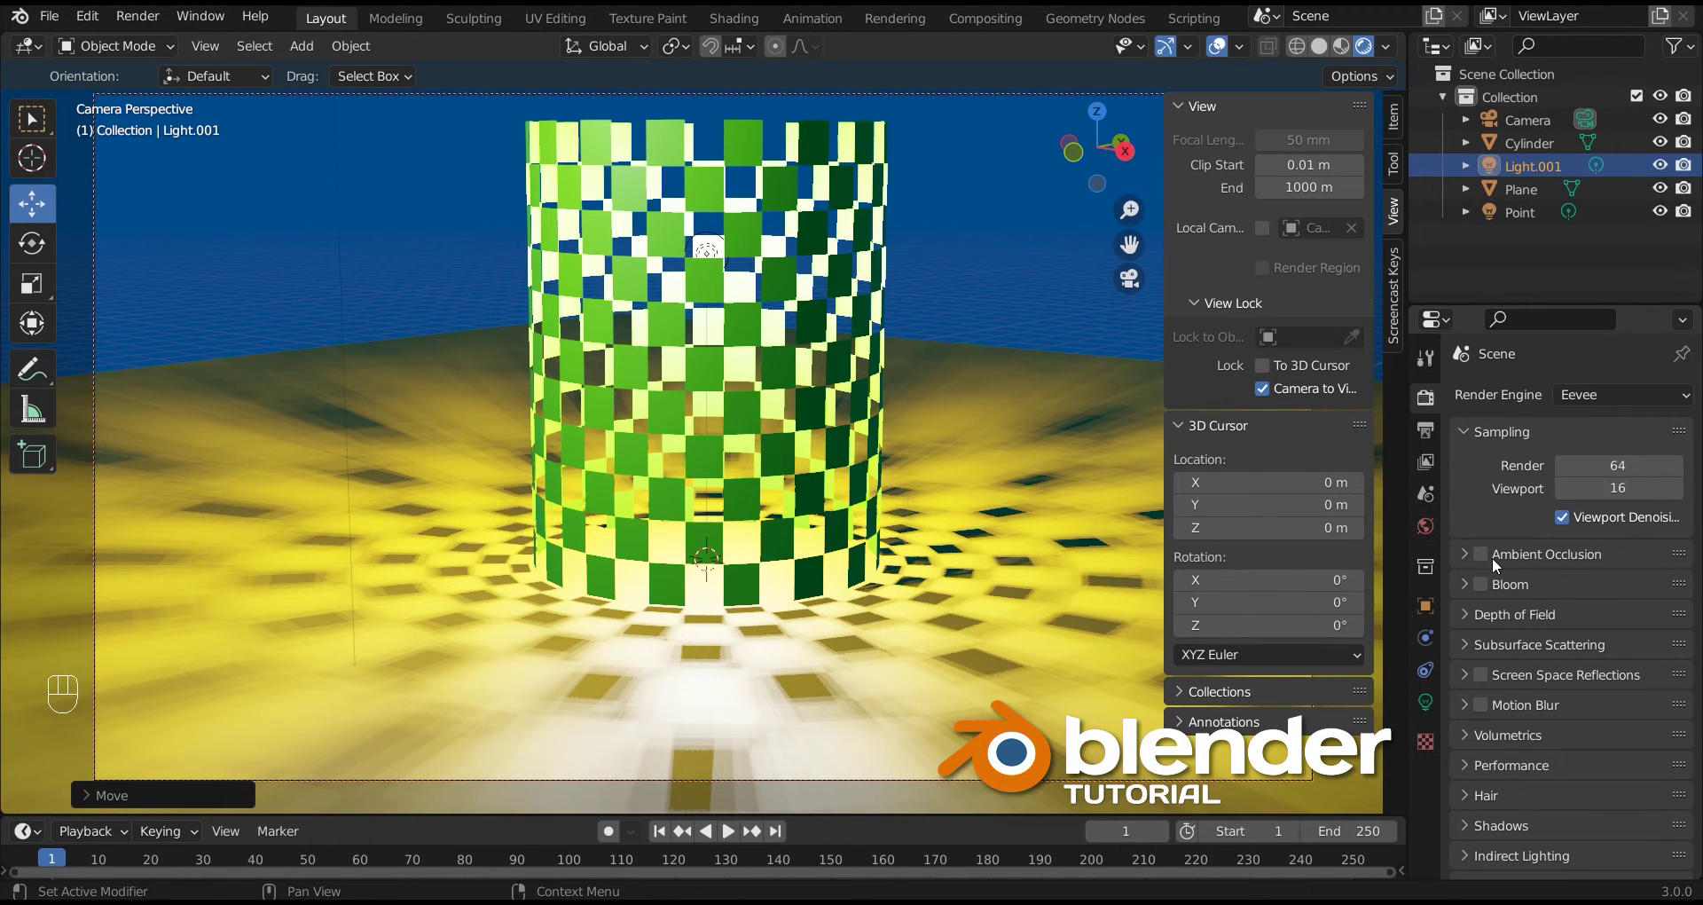
Step: Enable Eevee Ambient Occlusion, Bloom, Screen Space Reflections, Motion Blur and High Bit Depth shadows
click(1481, 560)
click(1485, 591)
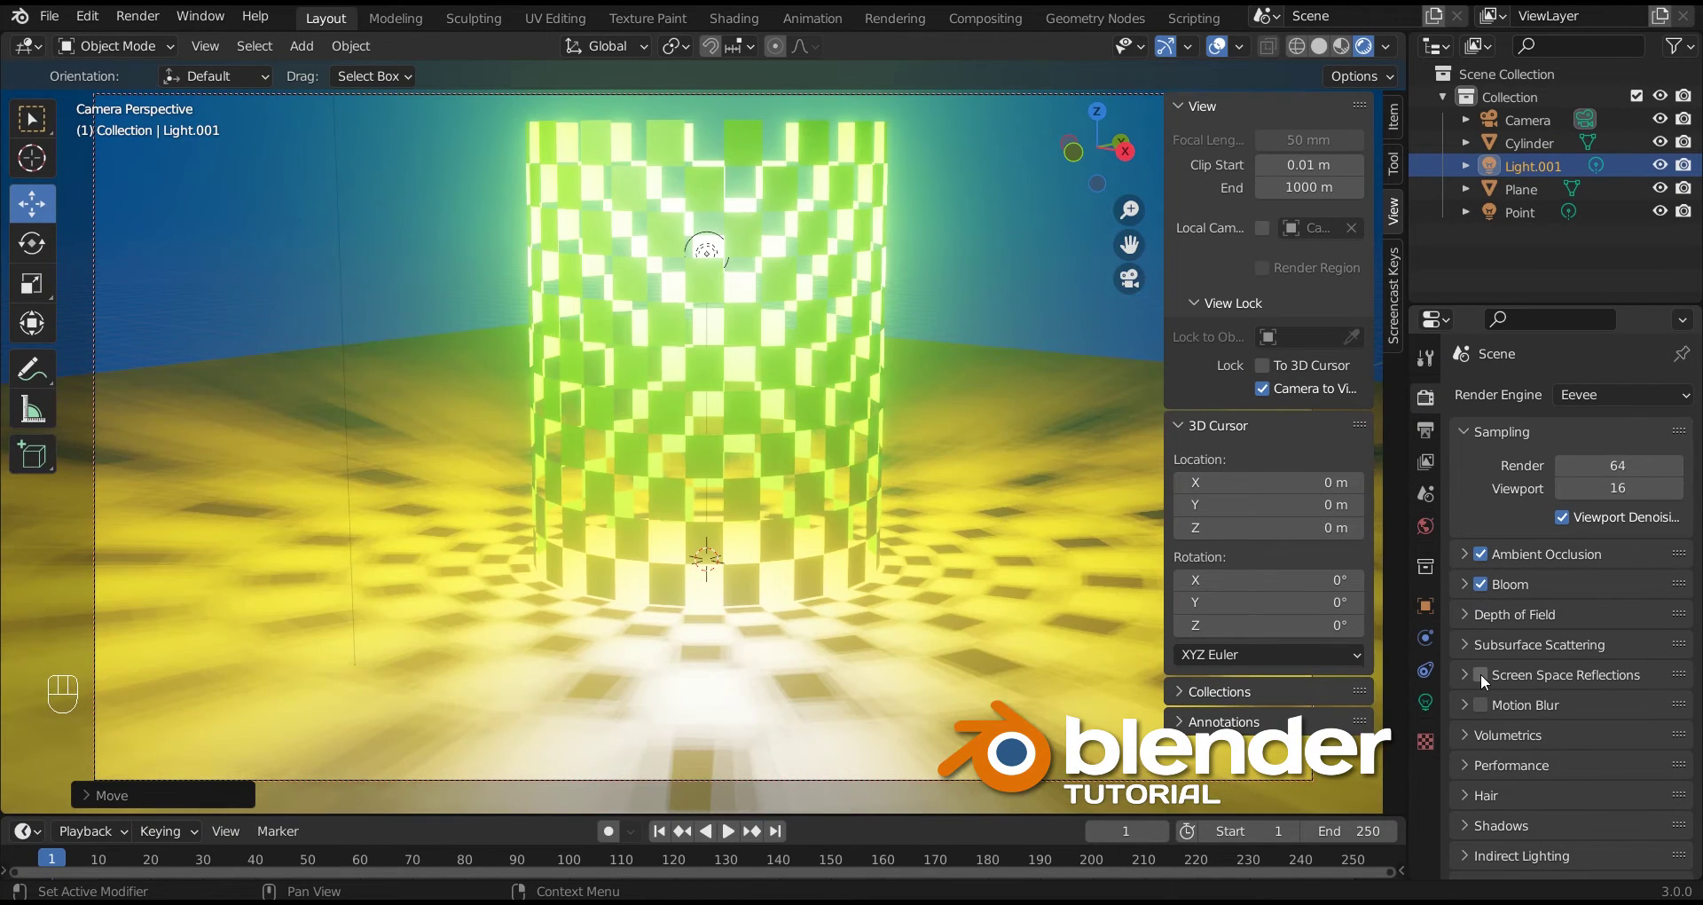
click(1482, 683)
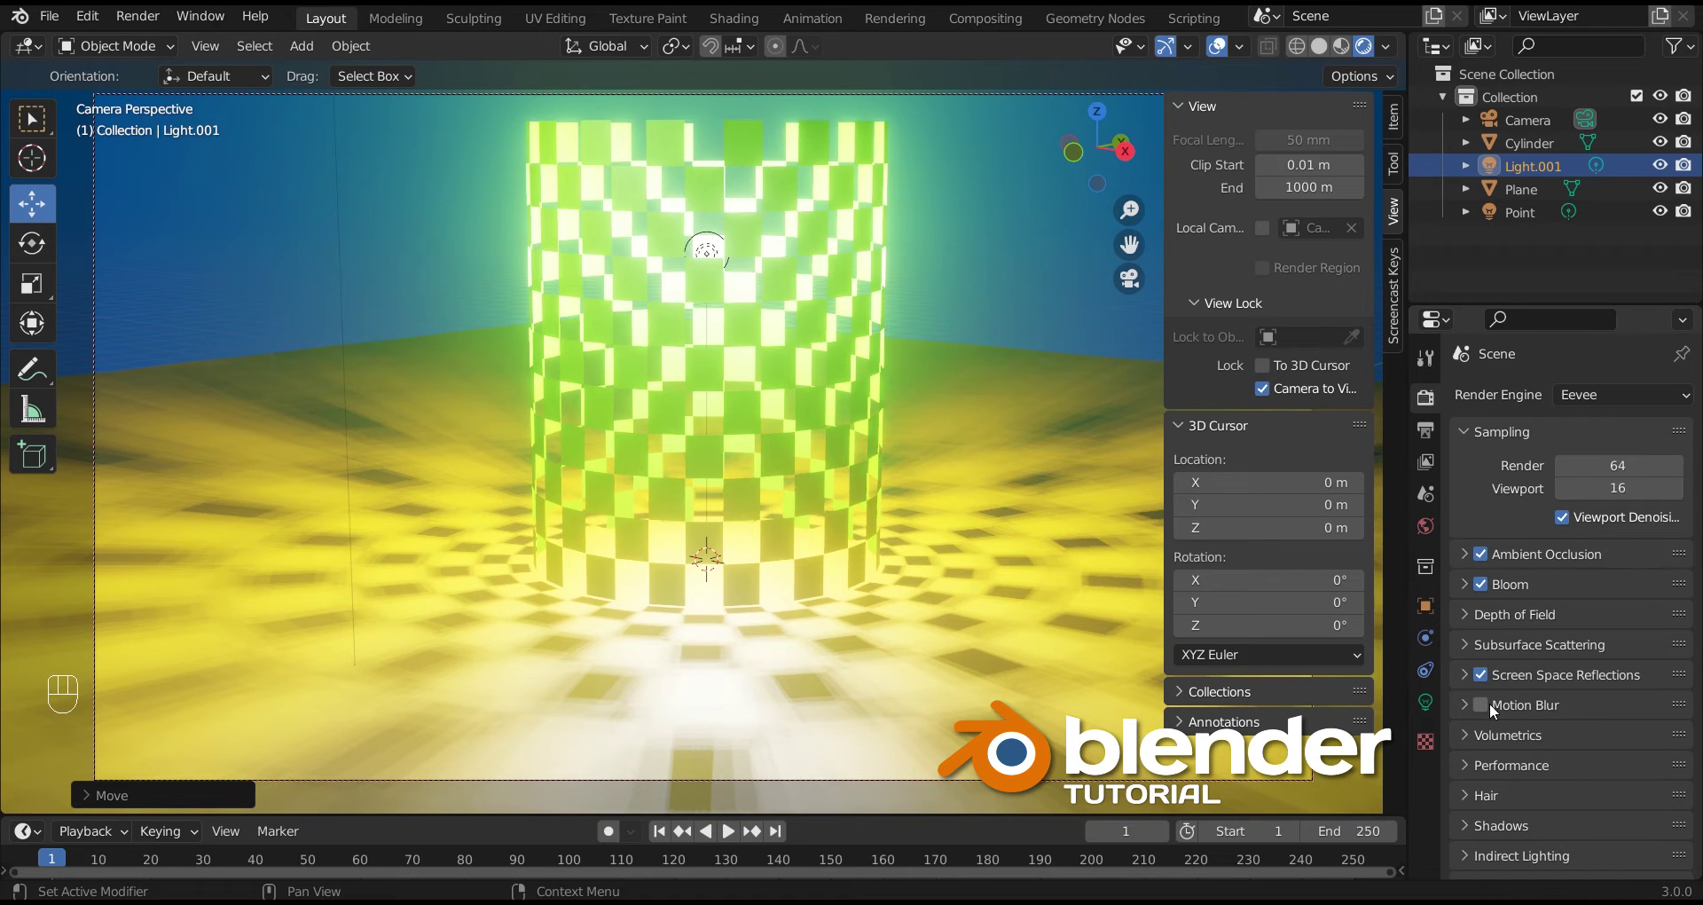
click(1485, 716)
click(1465, 726)
click(1552, 812)
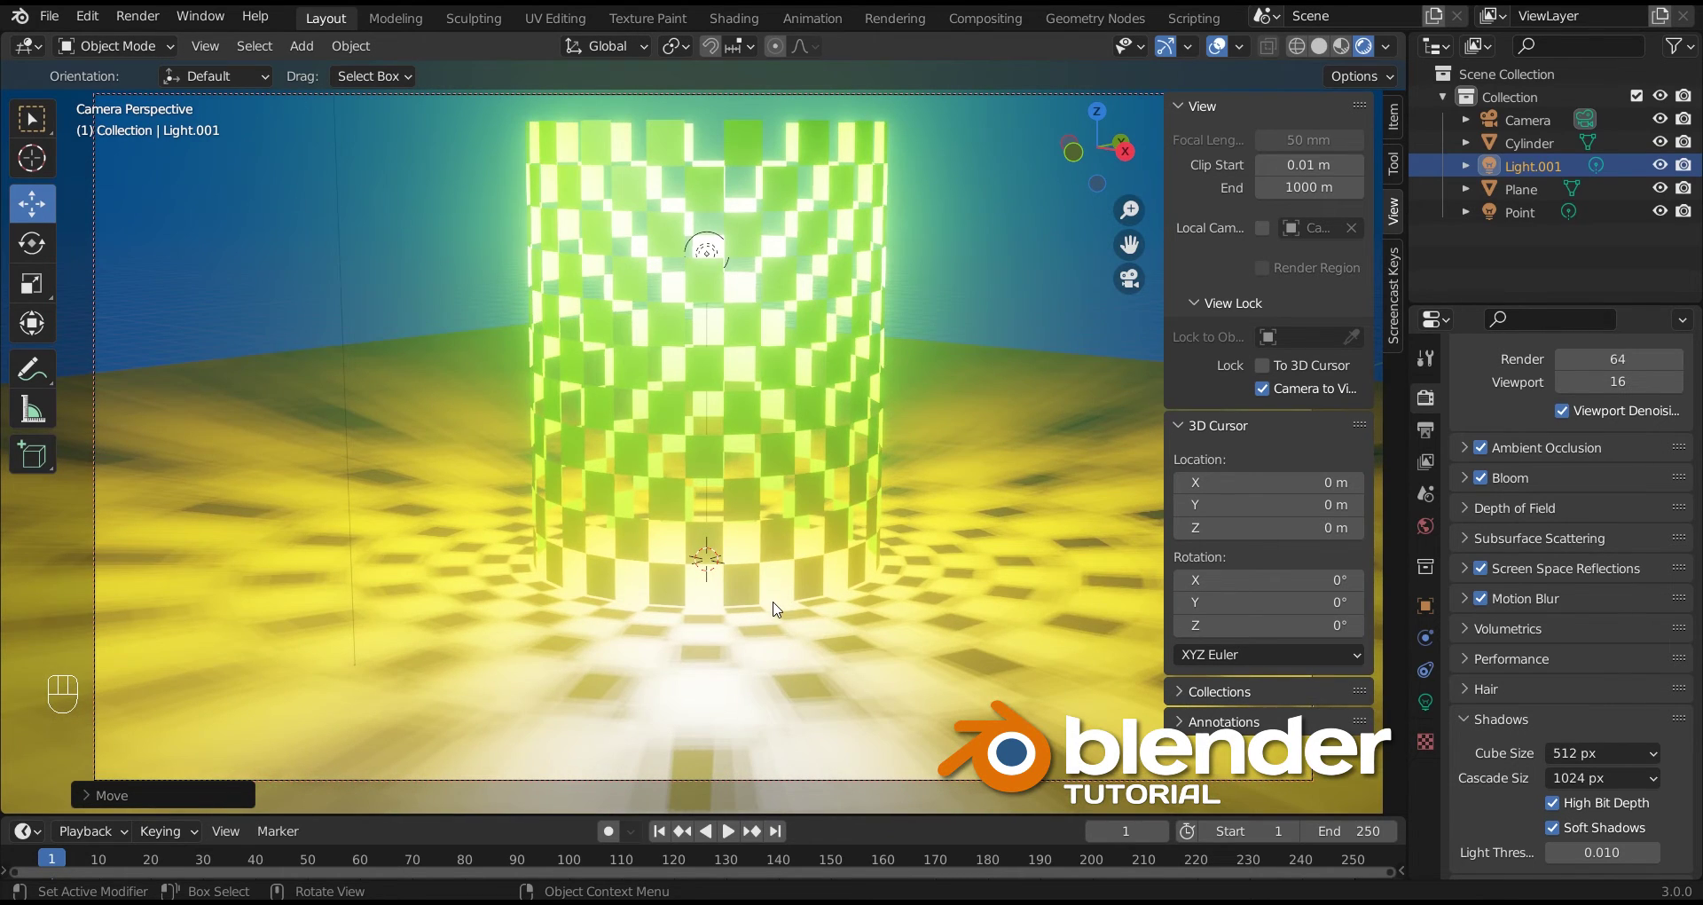
drag(786, 607, 788, 600)
Step: Unlock Camera to View, leave the camera view and hide the sidebar
middle_click(788, 600)
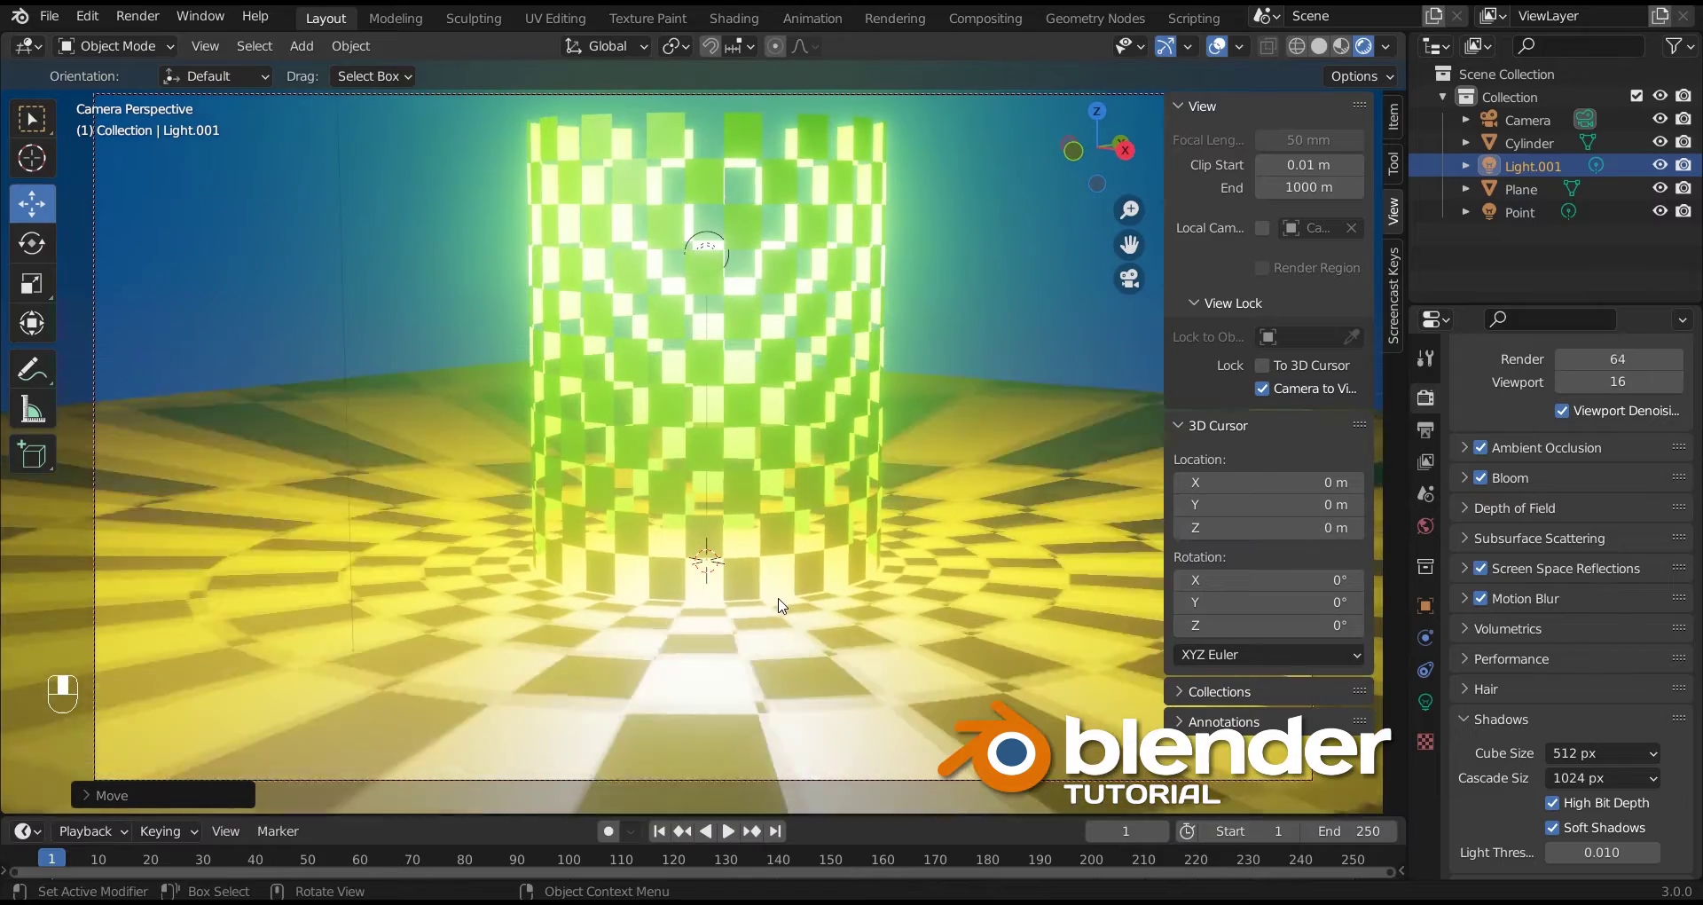
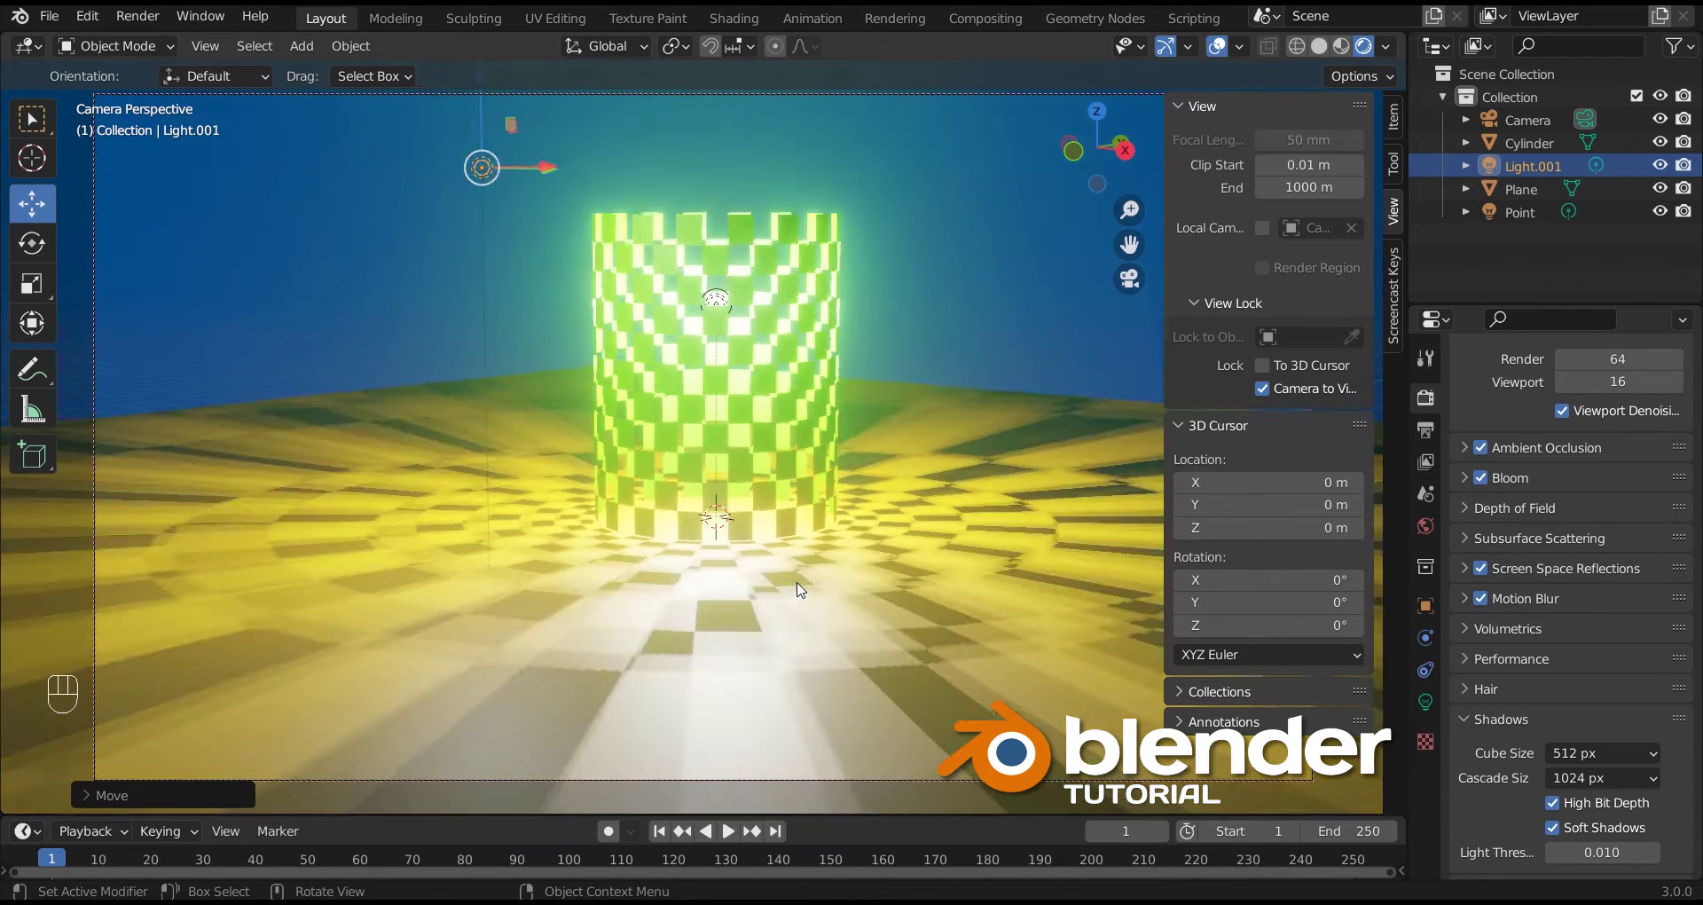
click(938, 363)
click(1265, 395)
click(1135, 286)
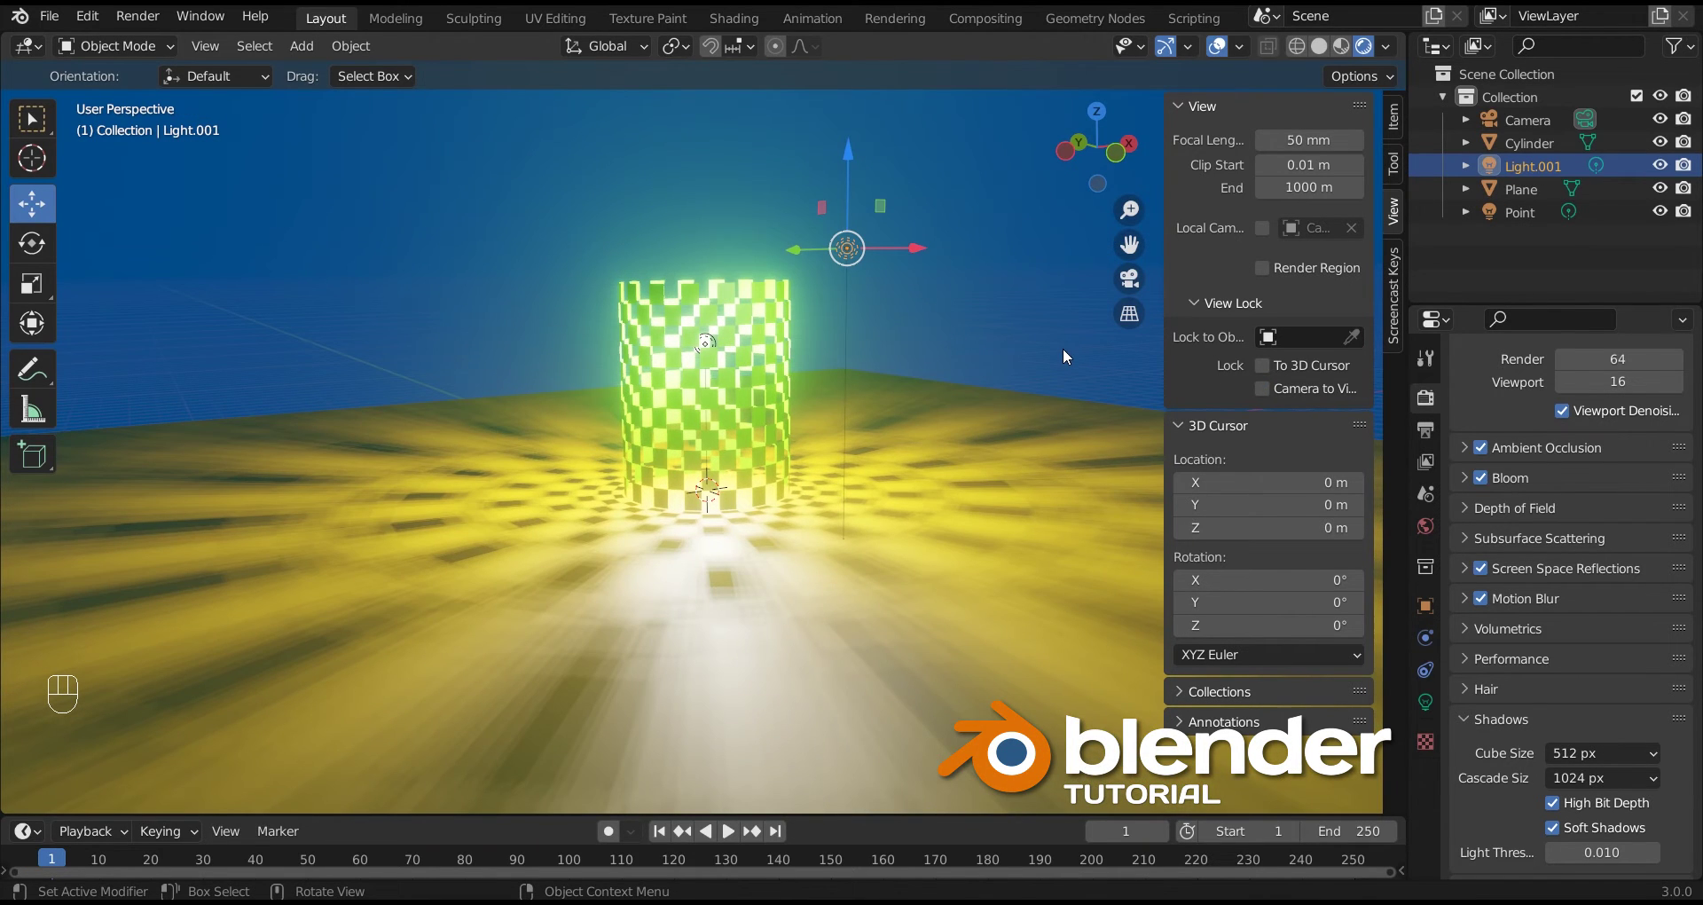
key(n)
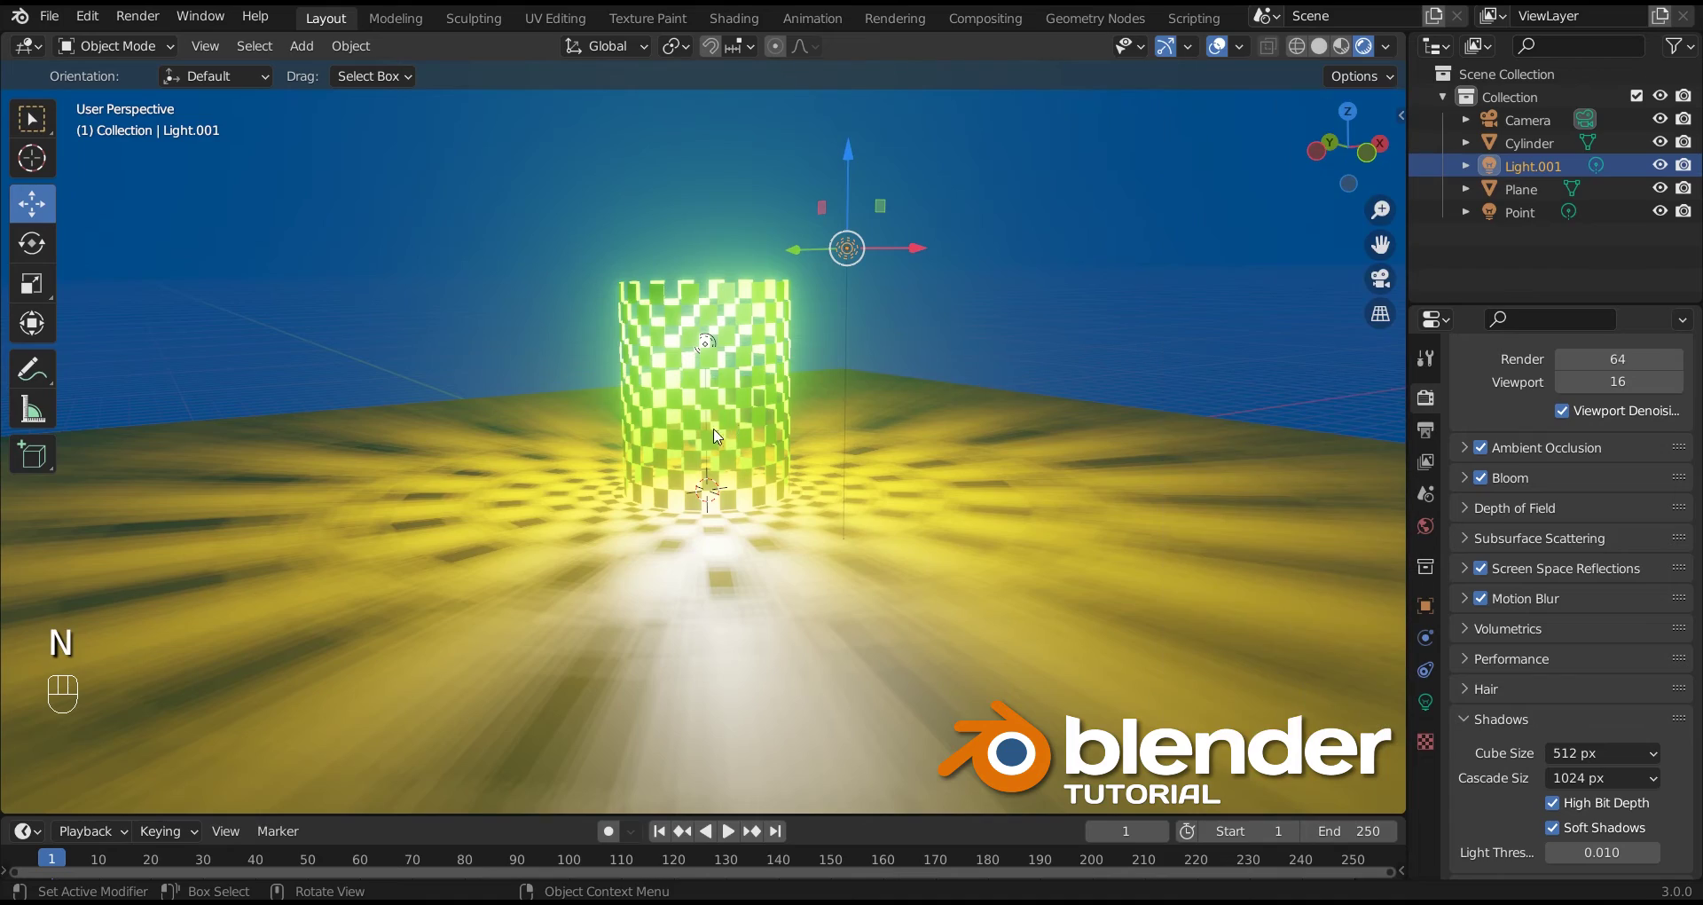
Step: Select the square ground plane and delete it
drag(711, 449, 828, 505)
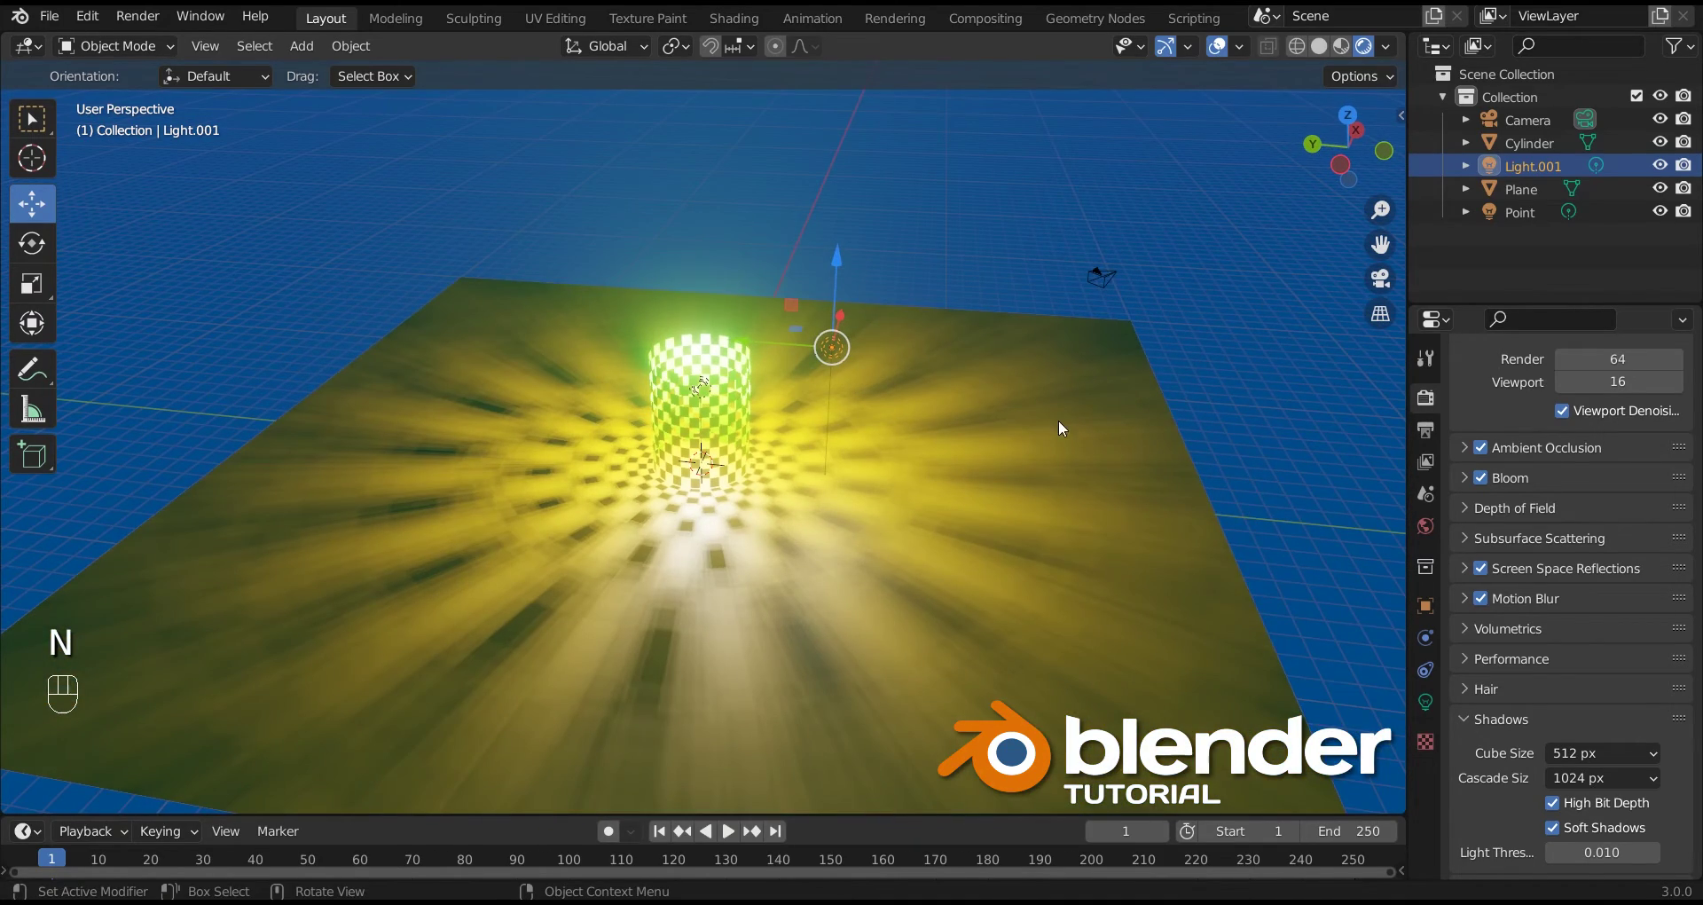
click(1065, 419)
click(1517, 200)
Step: Delete the selection and add a new cylinder mesh, Cylinder.001, at the origin with its creation panel shown
key(Delete)
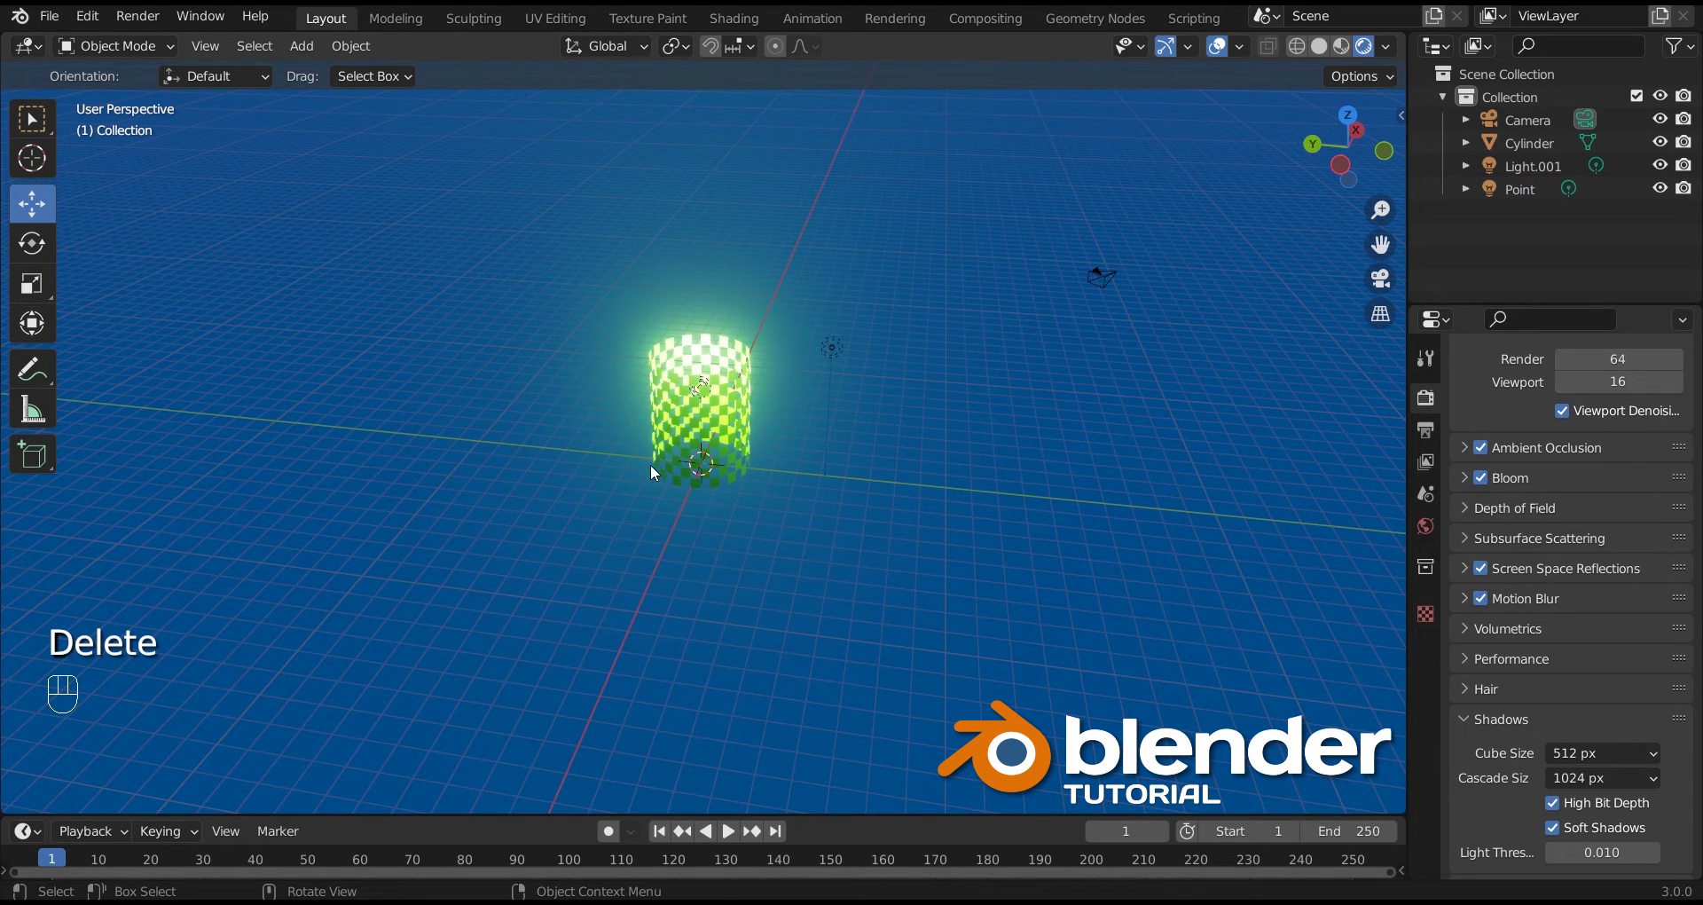
key(shift+a)
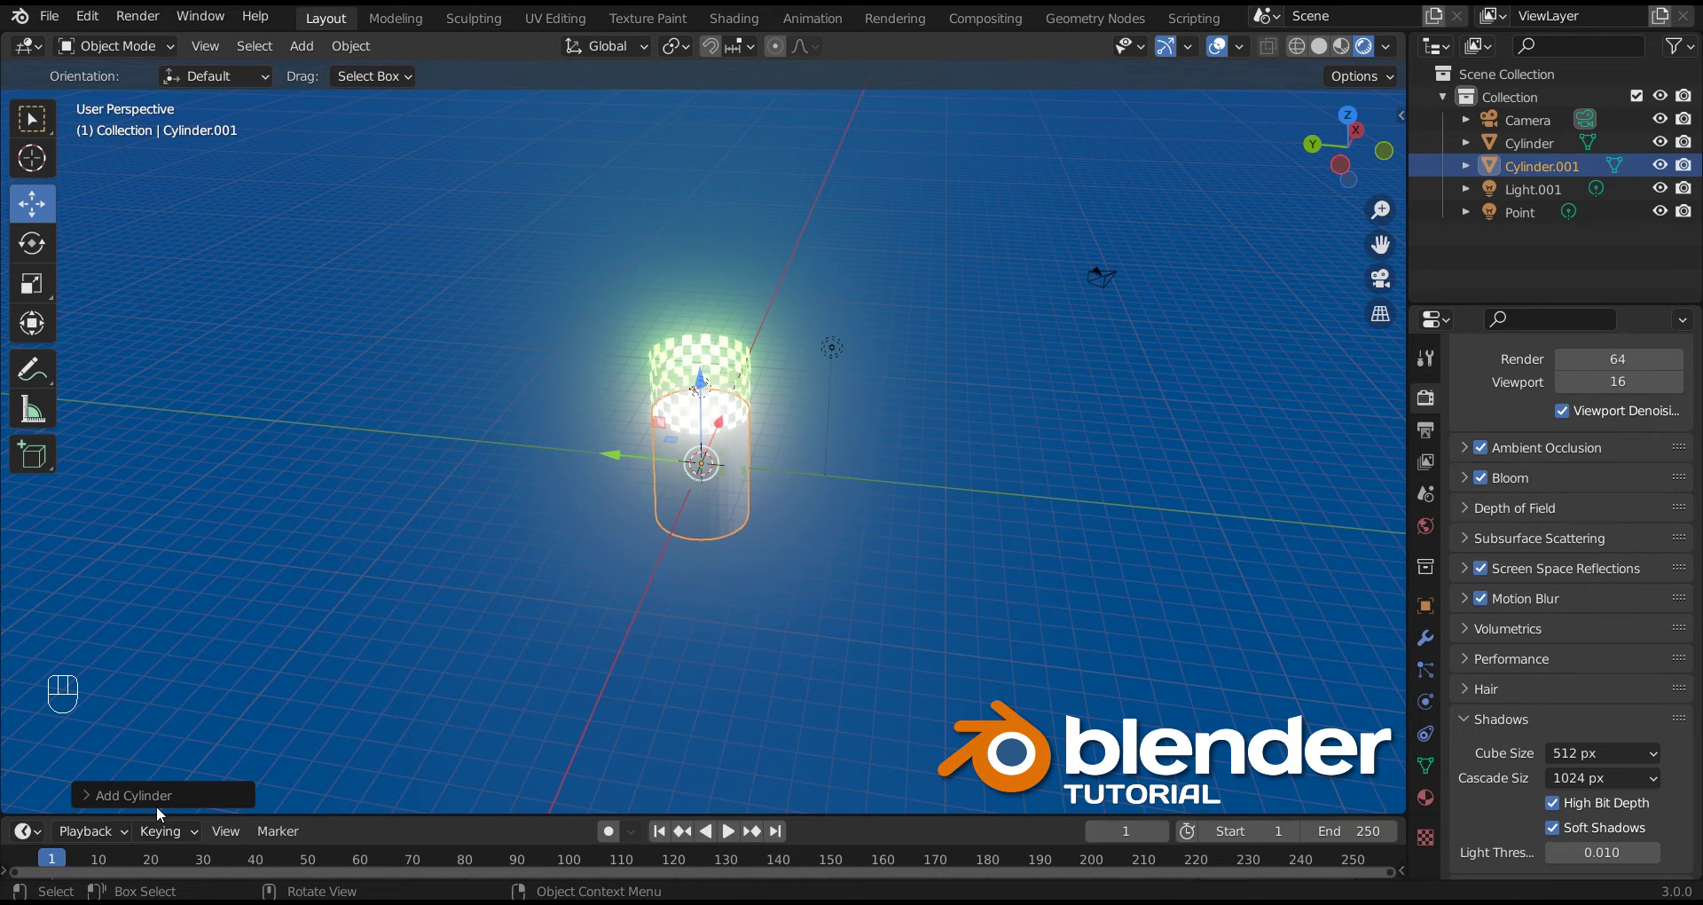
click(158, 804)
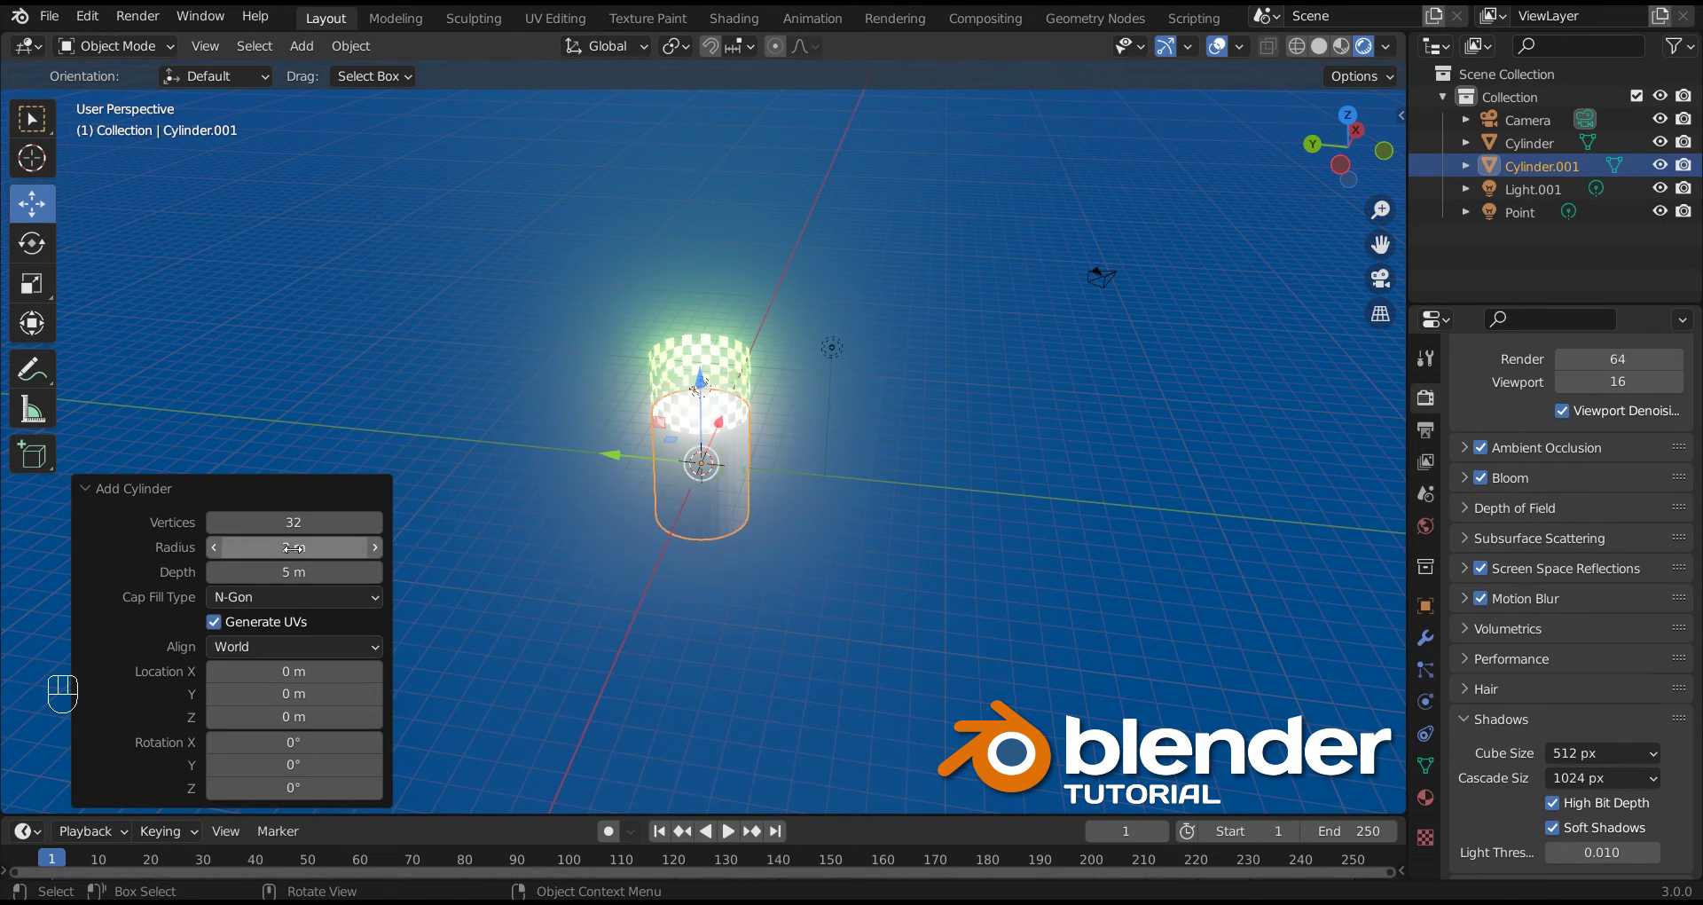
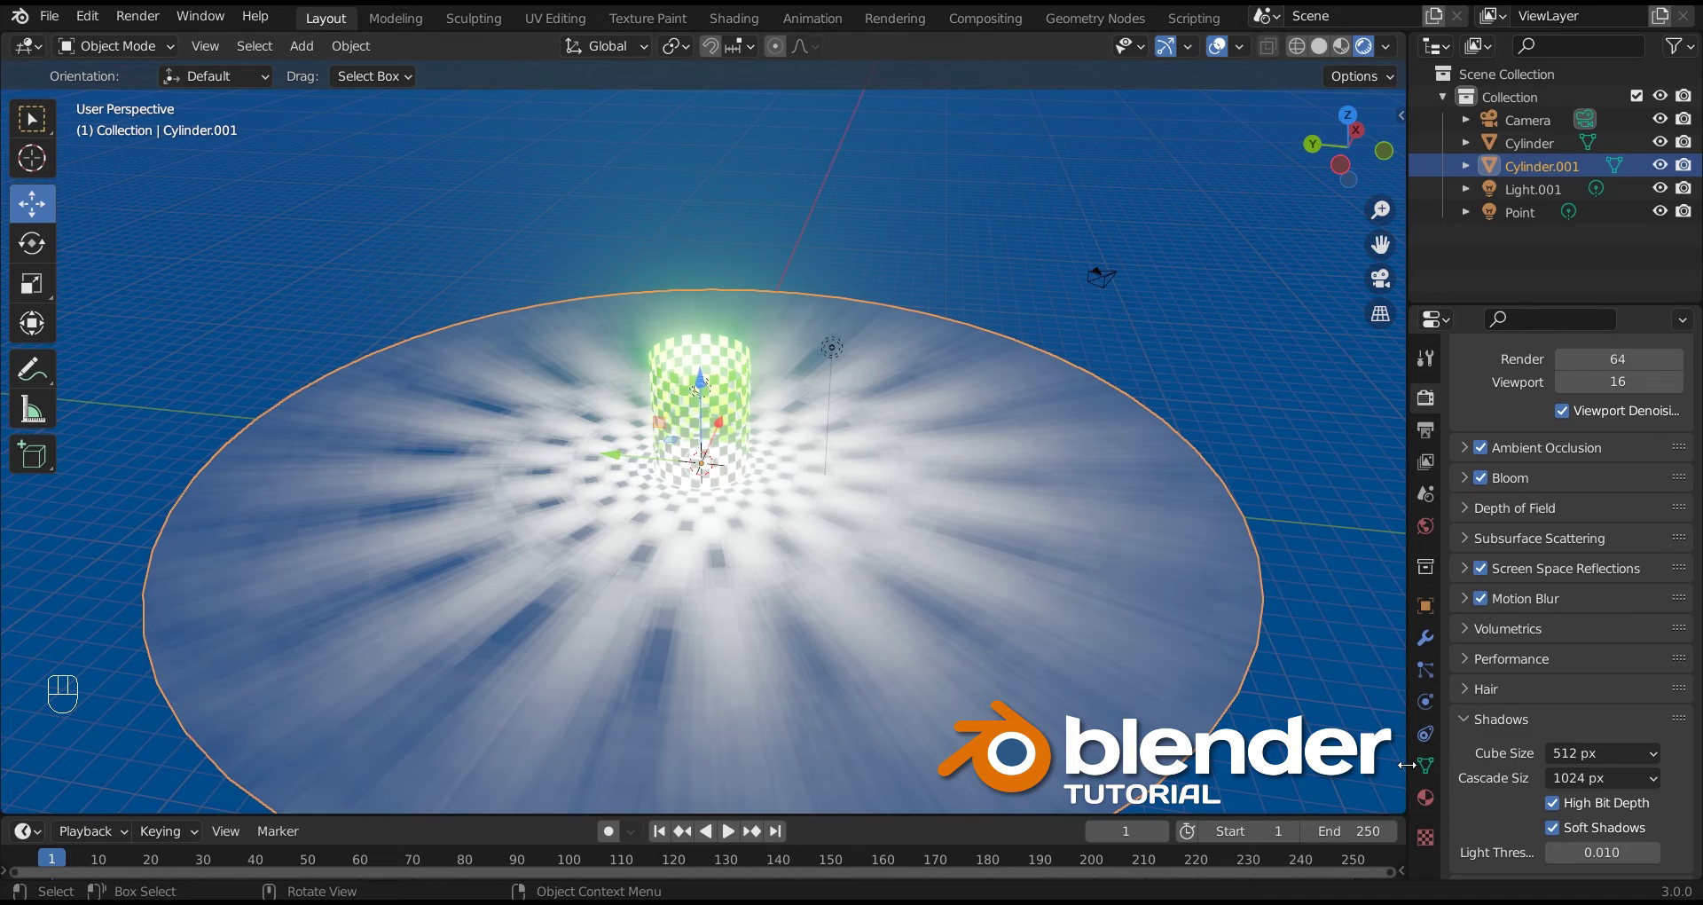
Step: Give the yellow ground disc a new material and zoom the locked camera view in on the glowing cylinder
click(1525, 497)
click(1616, 730)
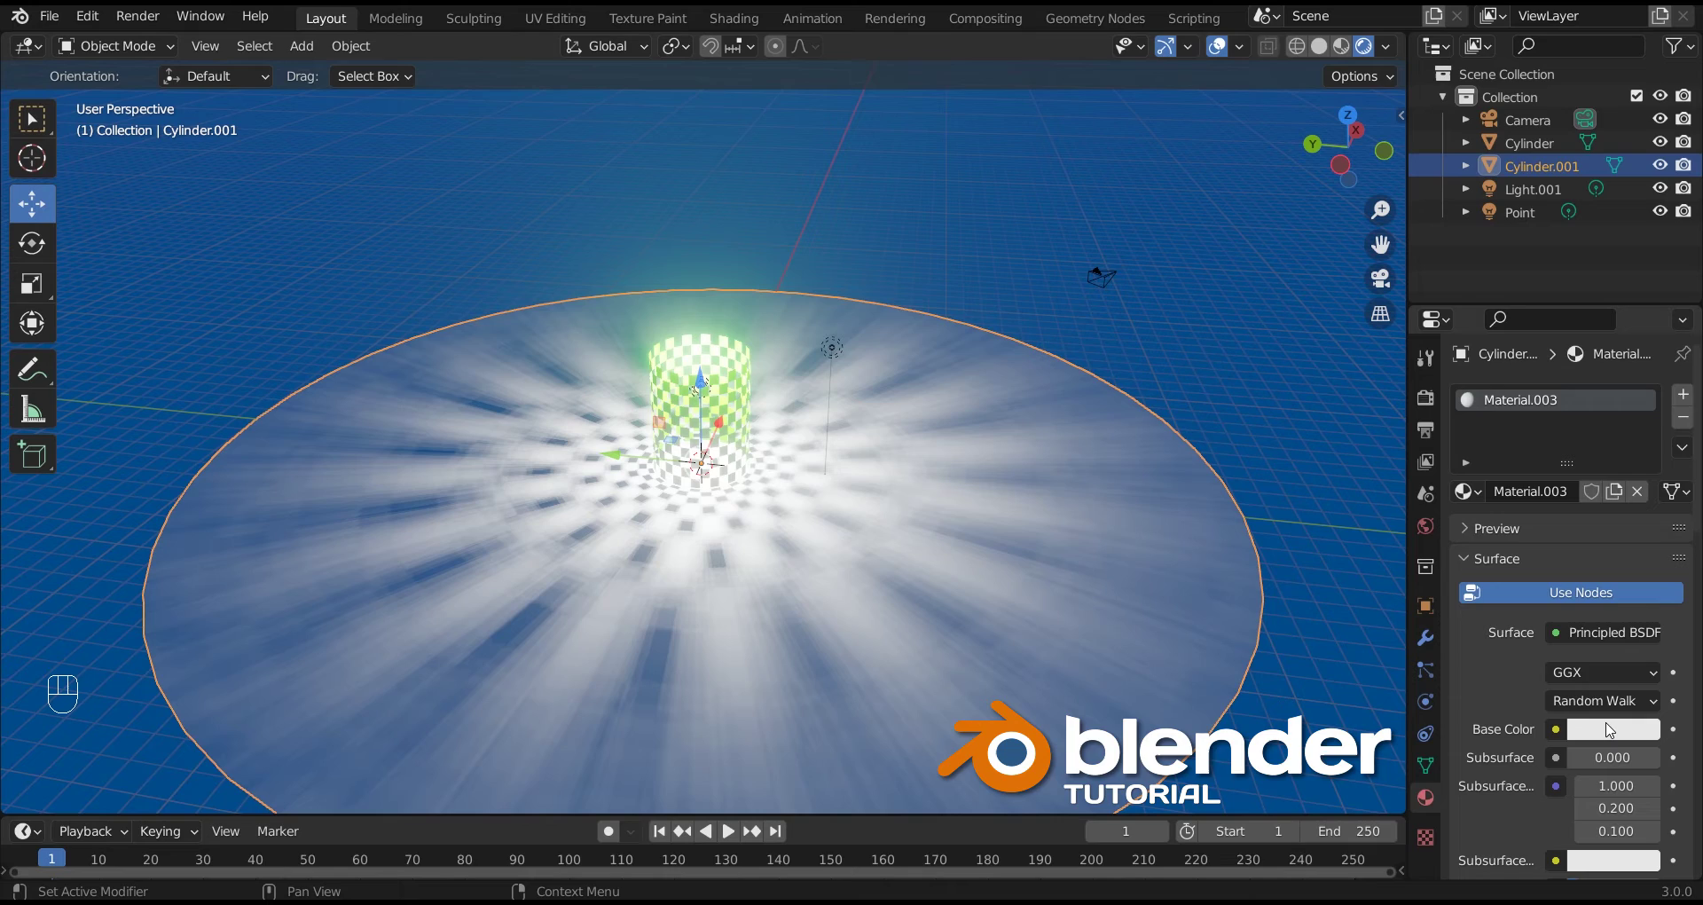
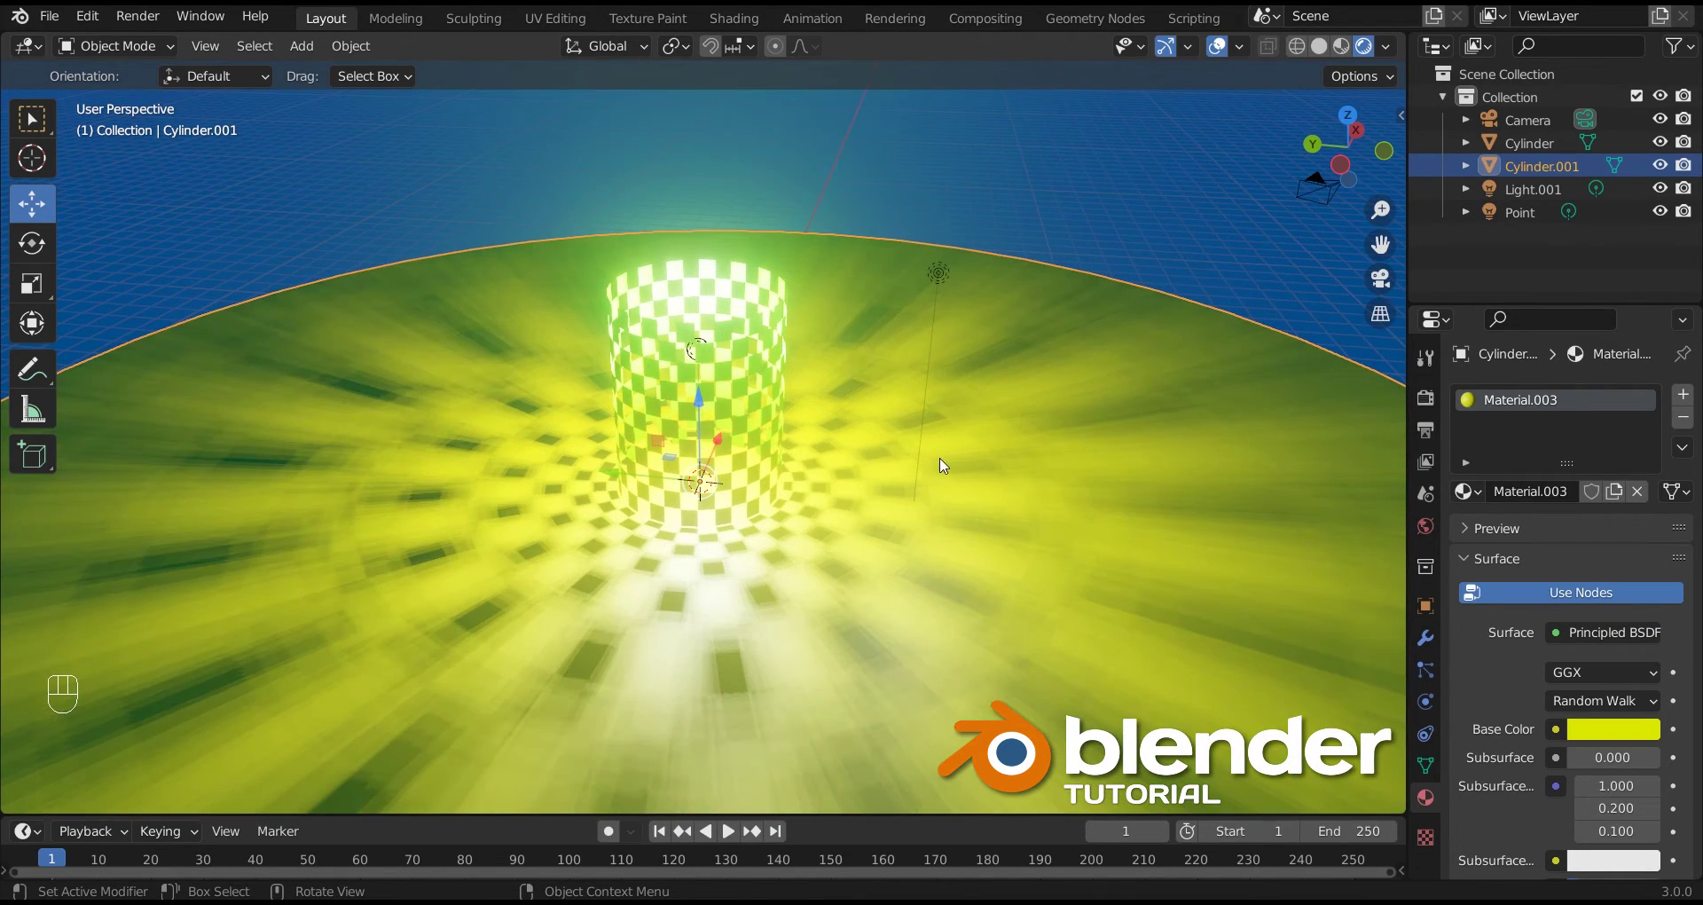
click(1384, 281)
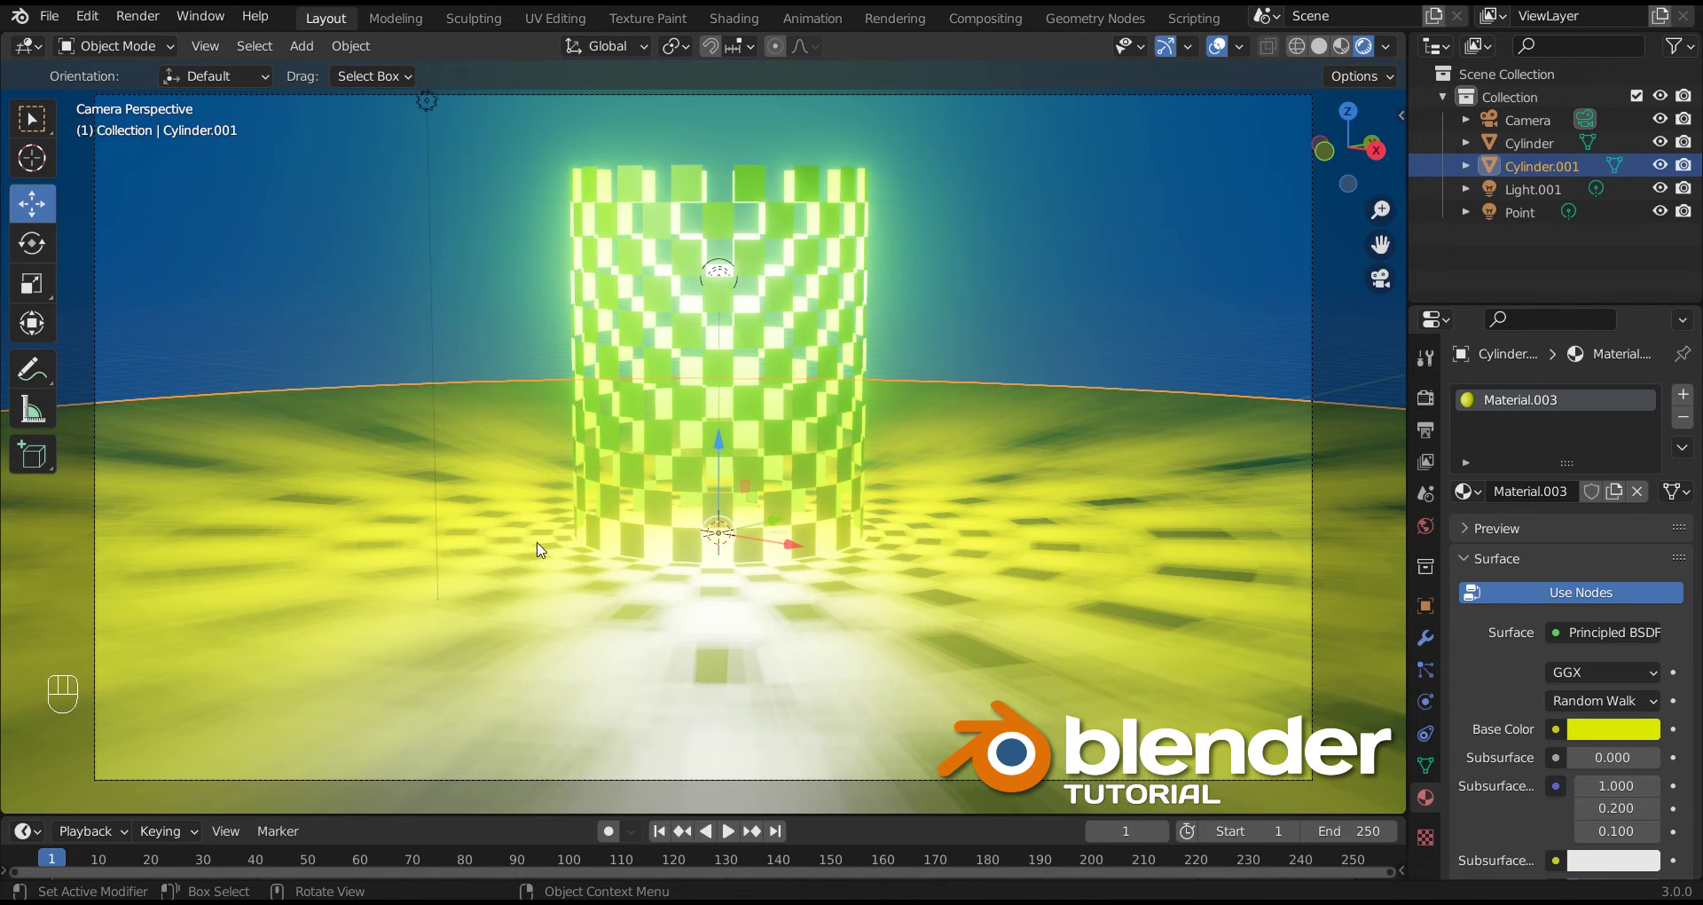
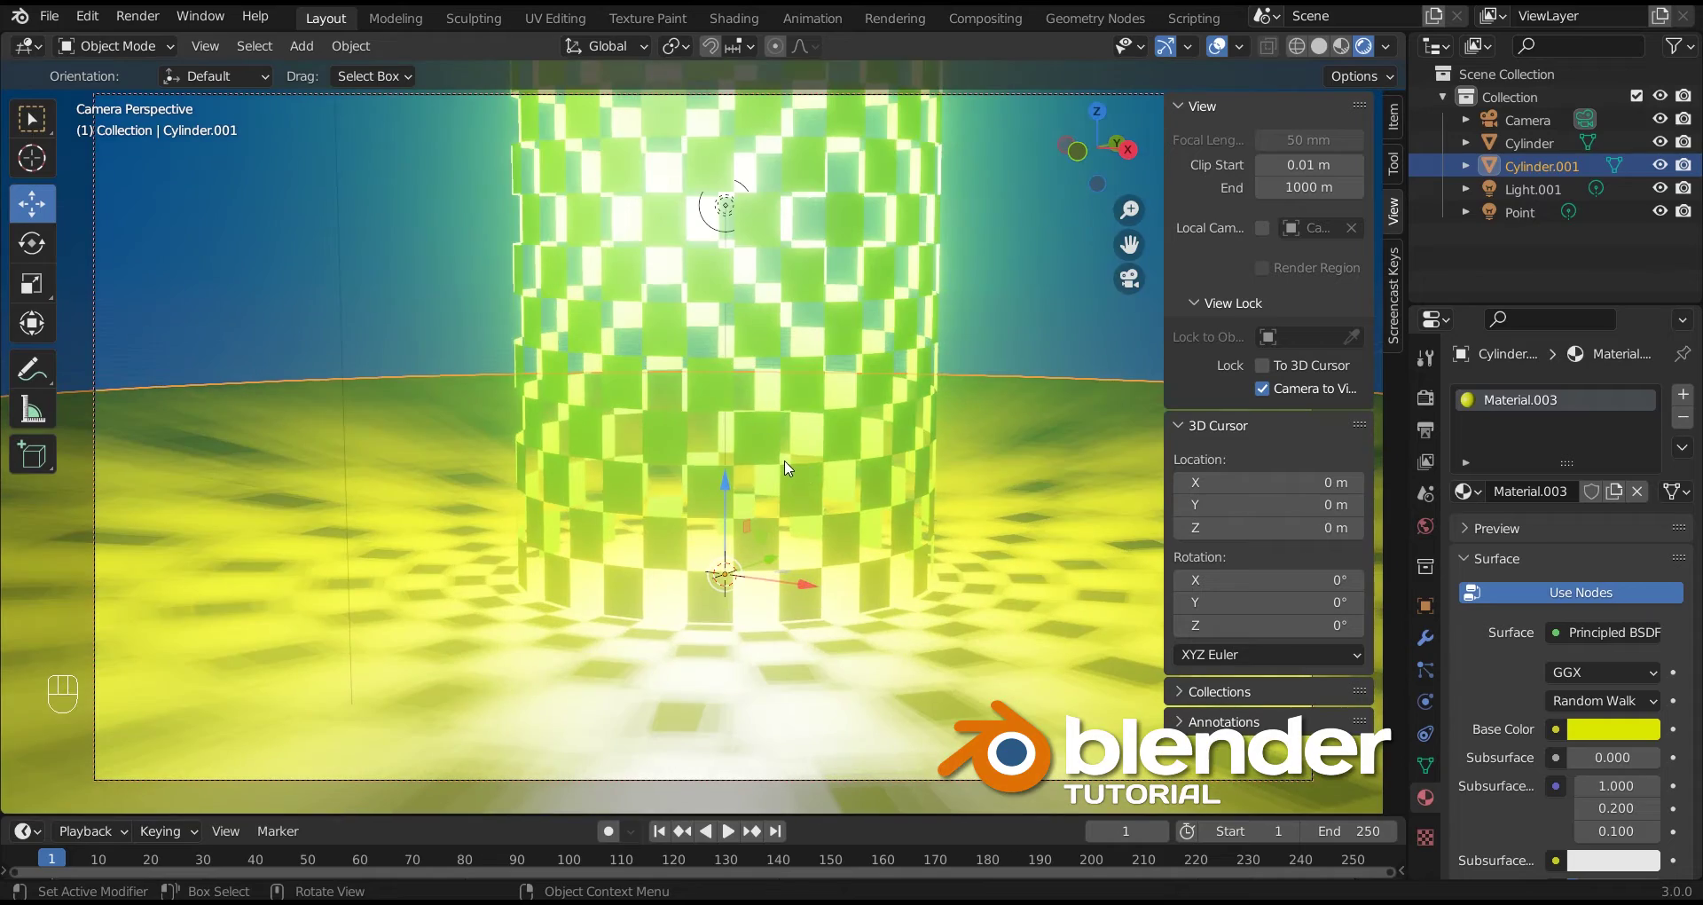
drag(747, 513, 749, 505)
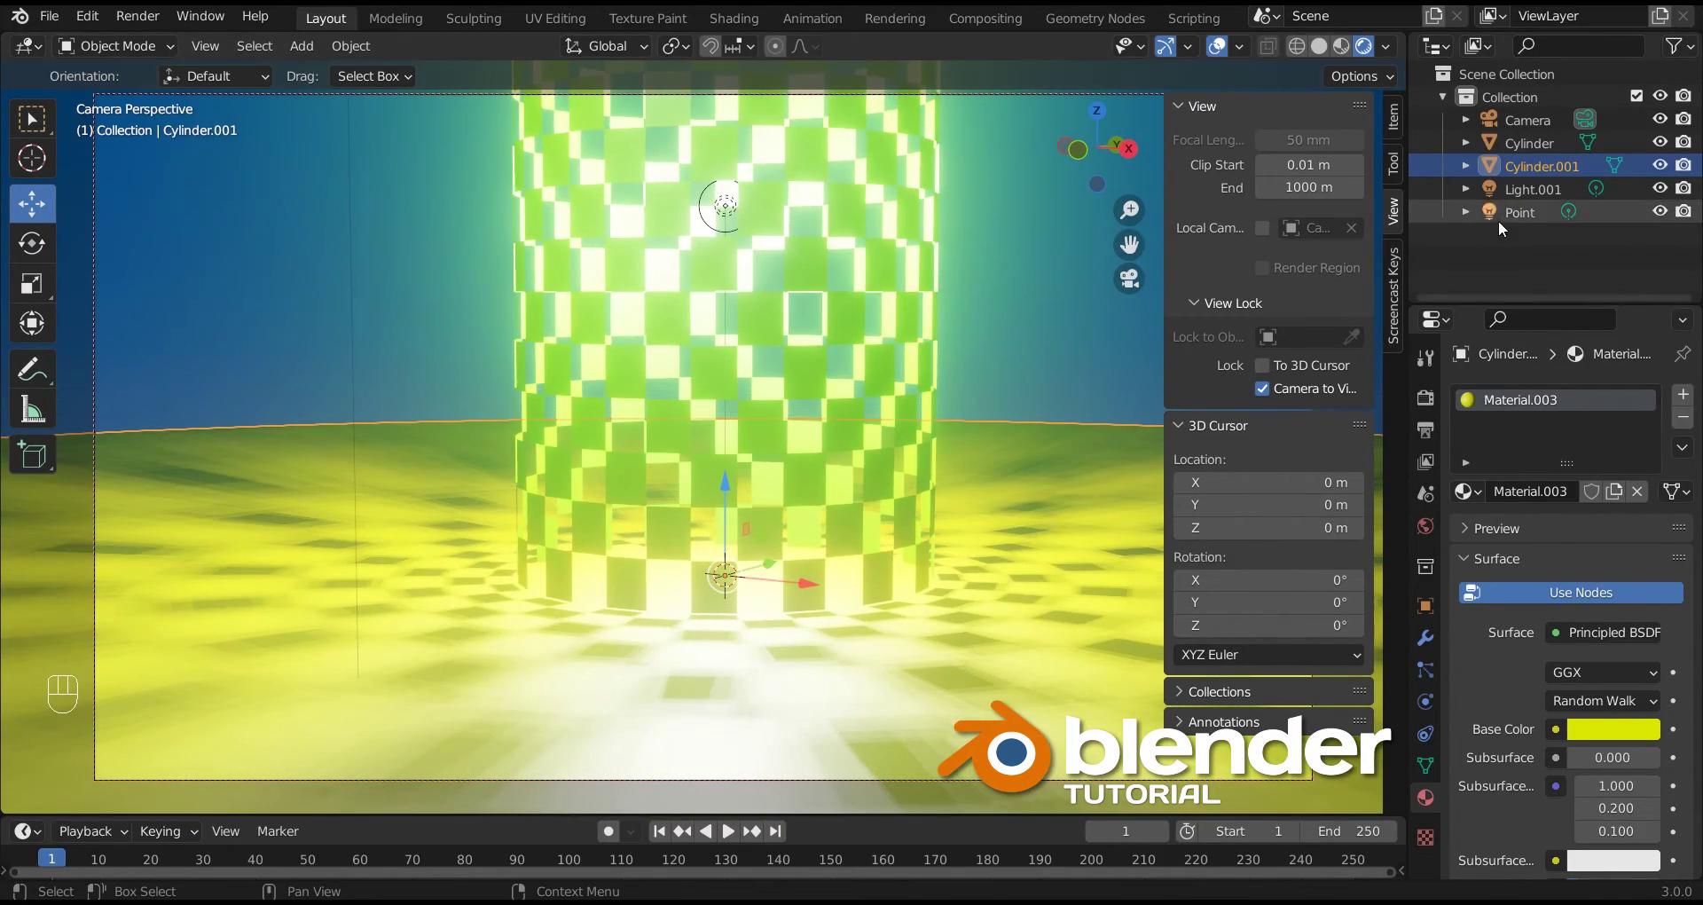
Step: Set the World surface colour to deep blue (HSV ≈ 0.659/1.0/0.207) at strength 1.7 and leave the camera view
click(1528, 200)
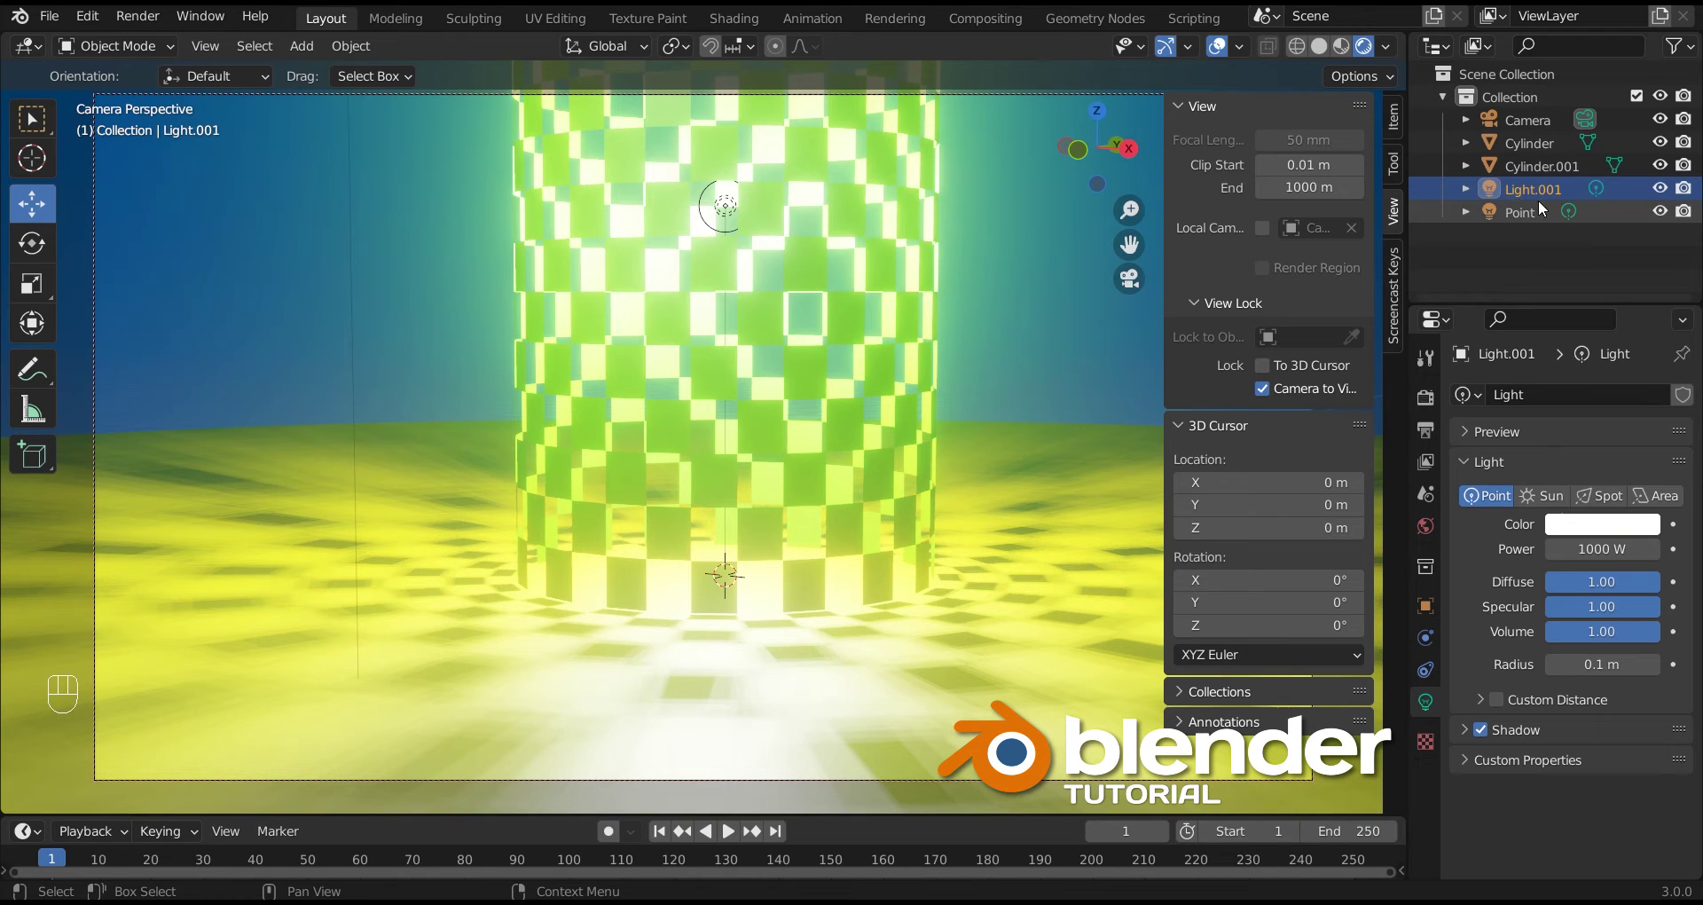
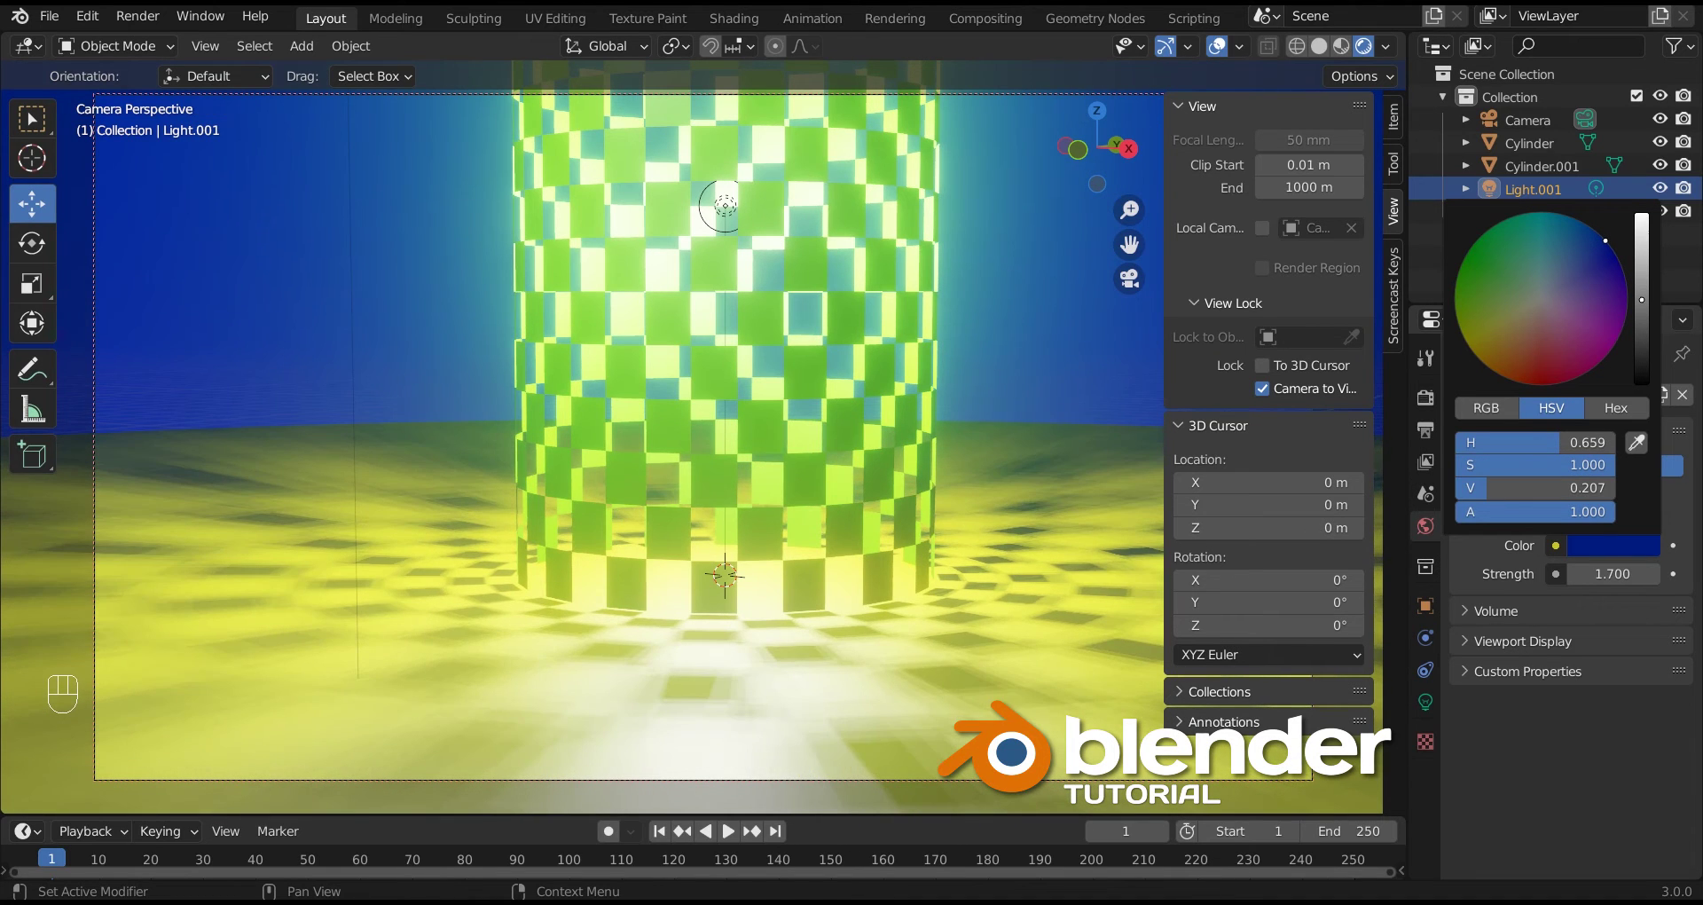
click(1051, 322)
key(n)
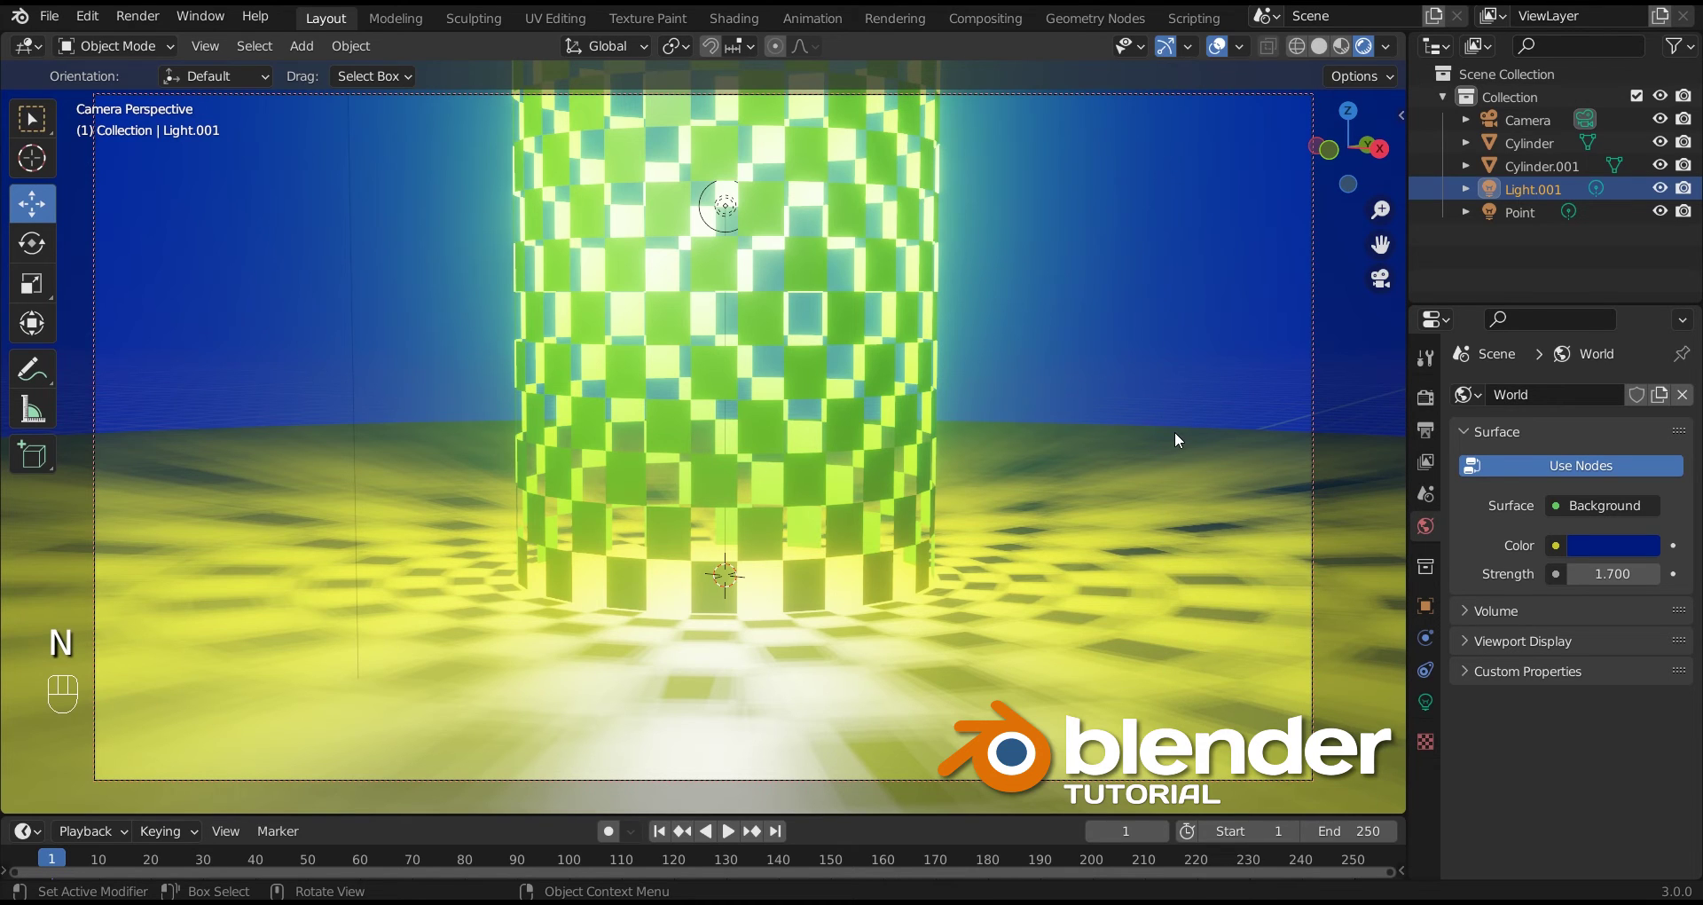
click(1176, 441)
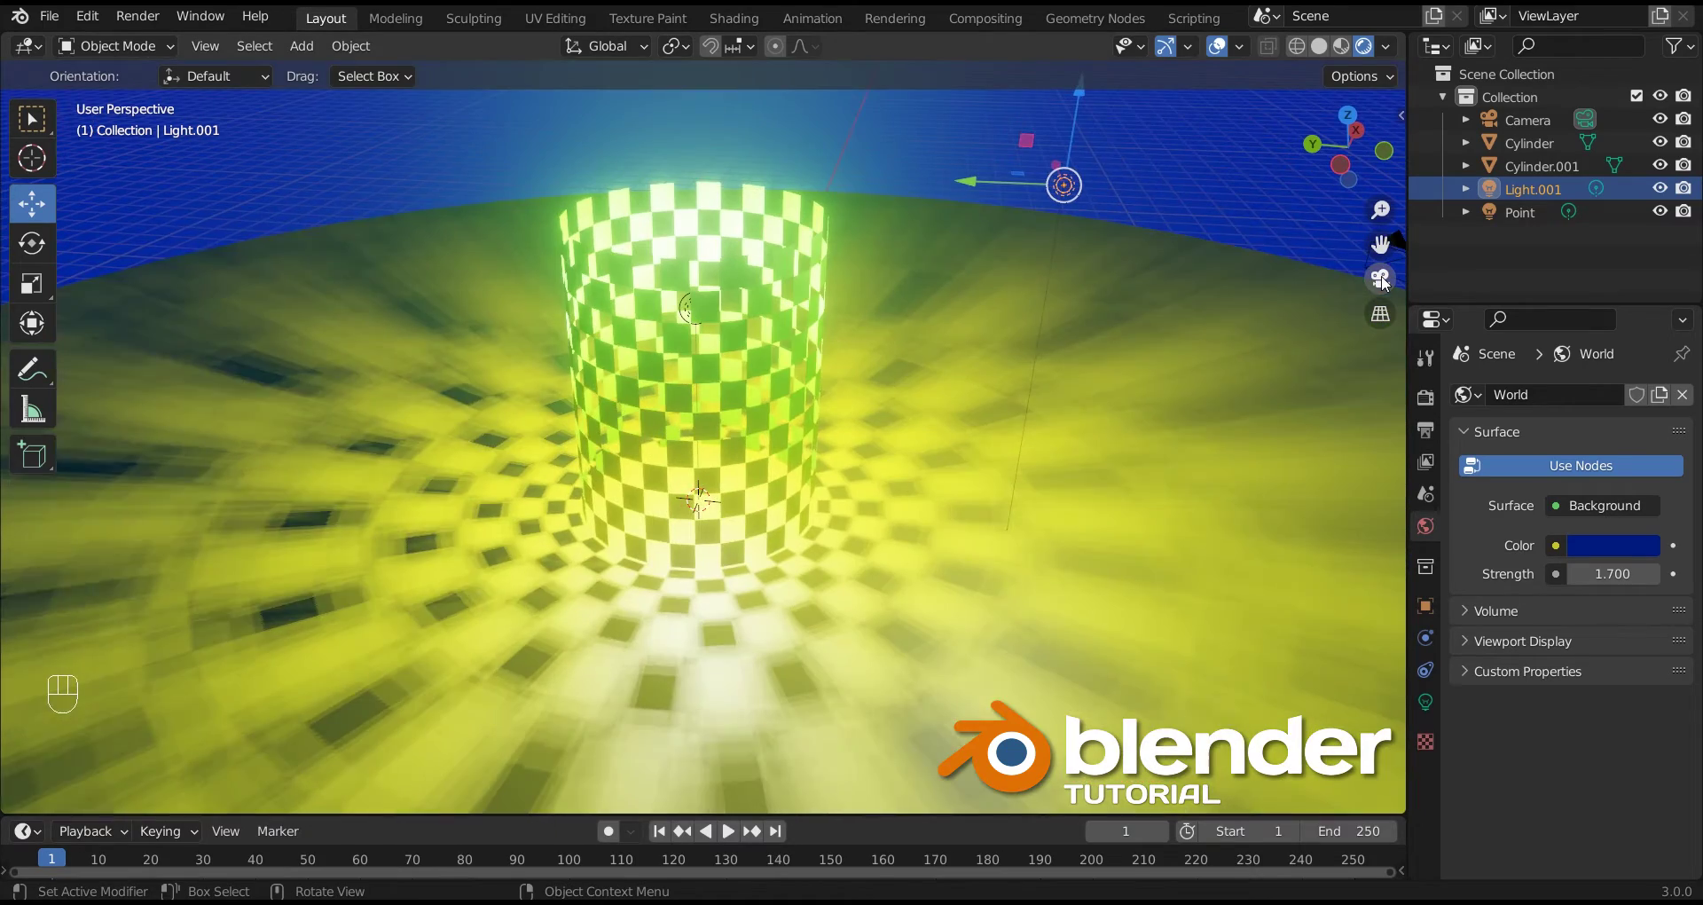
Step: Select the checker Cylinder and insert a rotation keyframe at frame 1
click(1382, 285)
click(1382, 285)
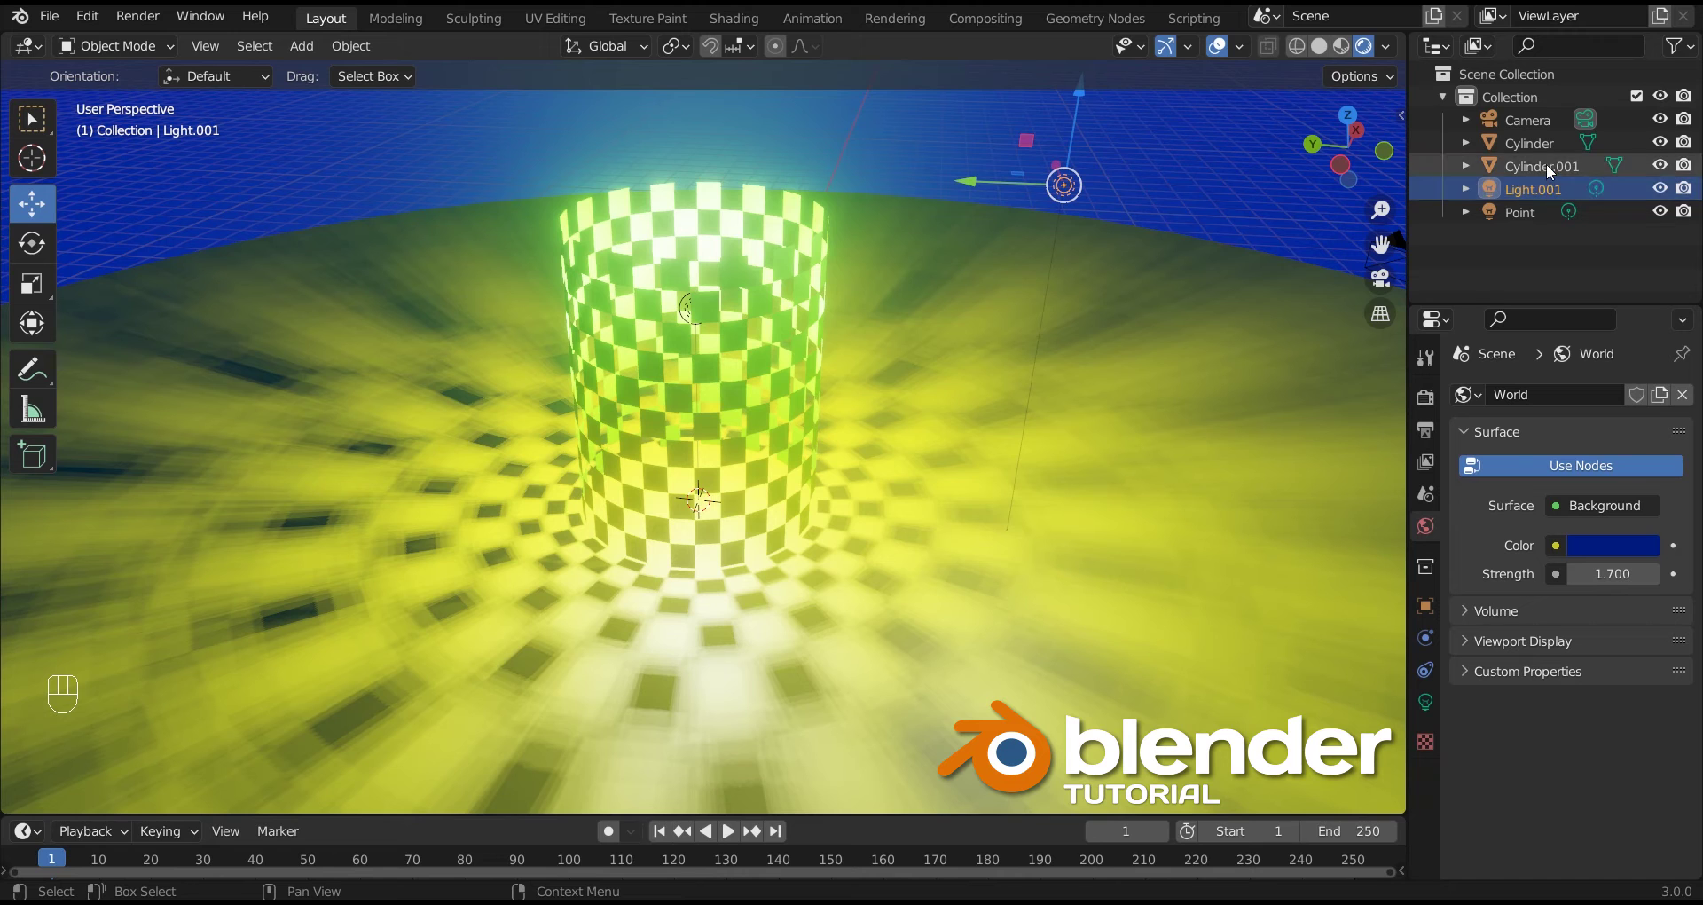
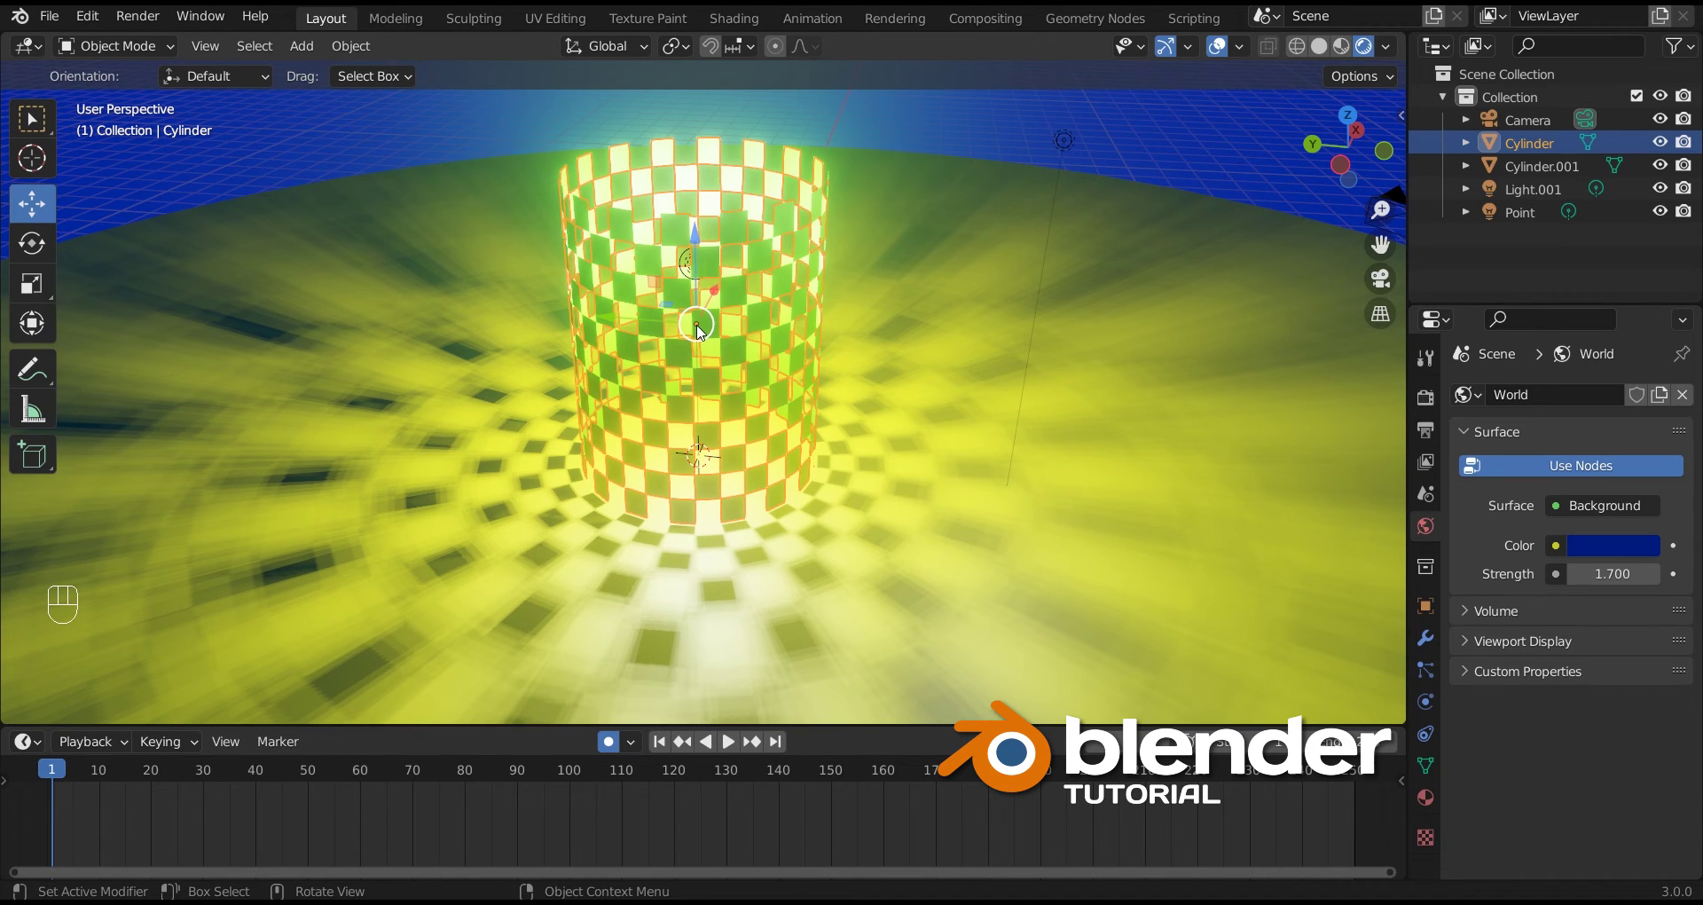
key(s)
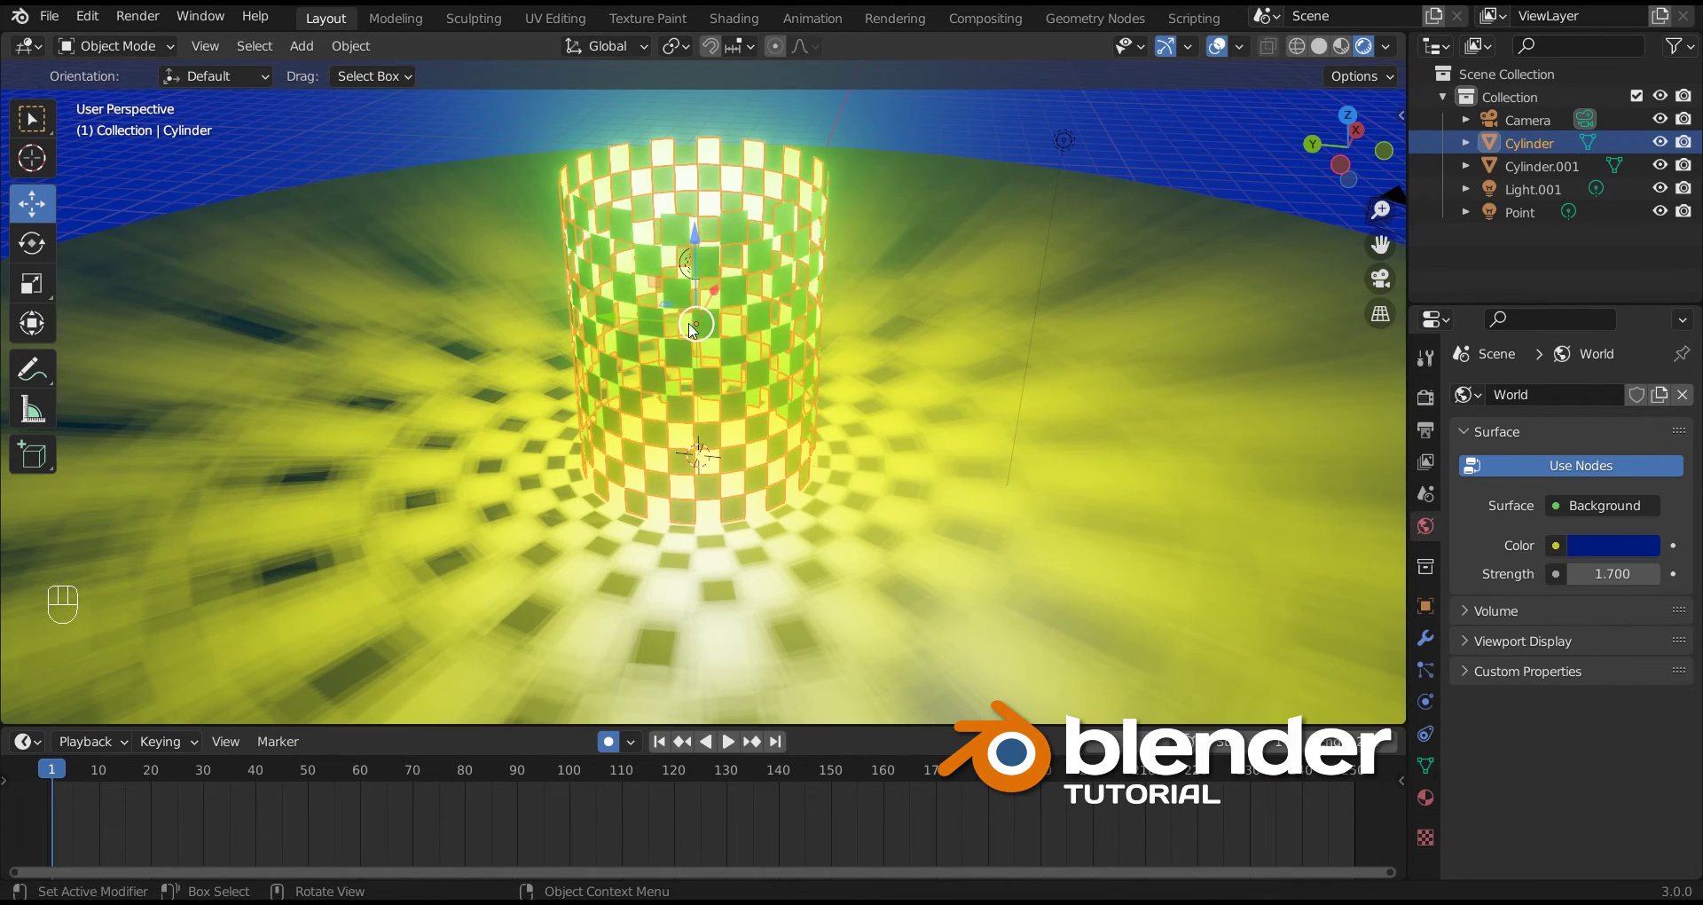
key(r)
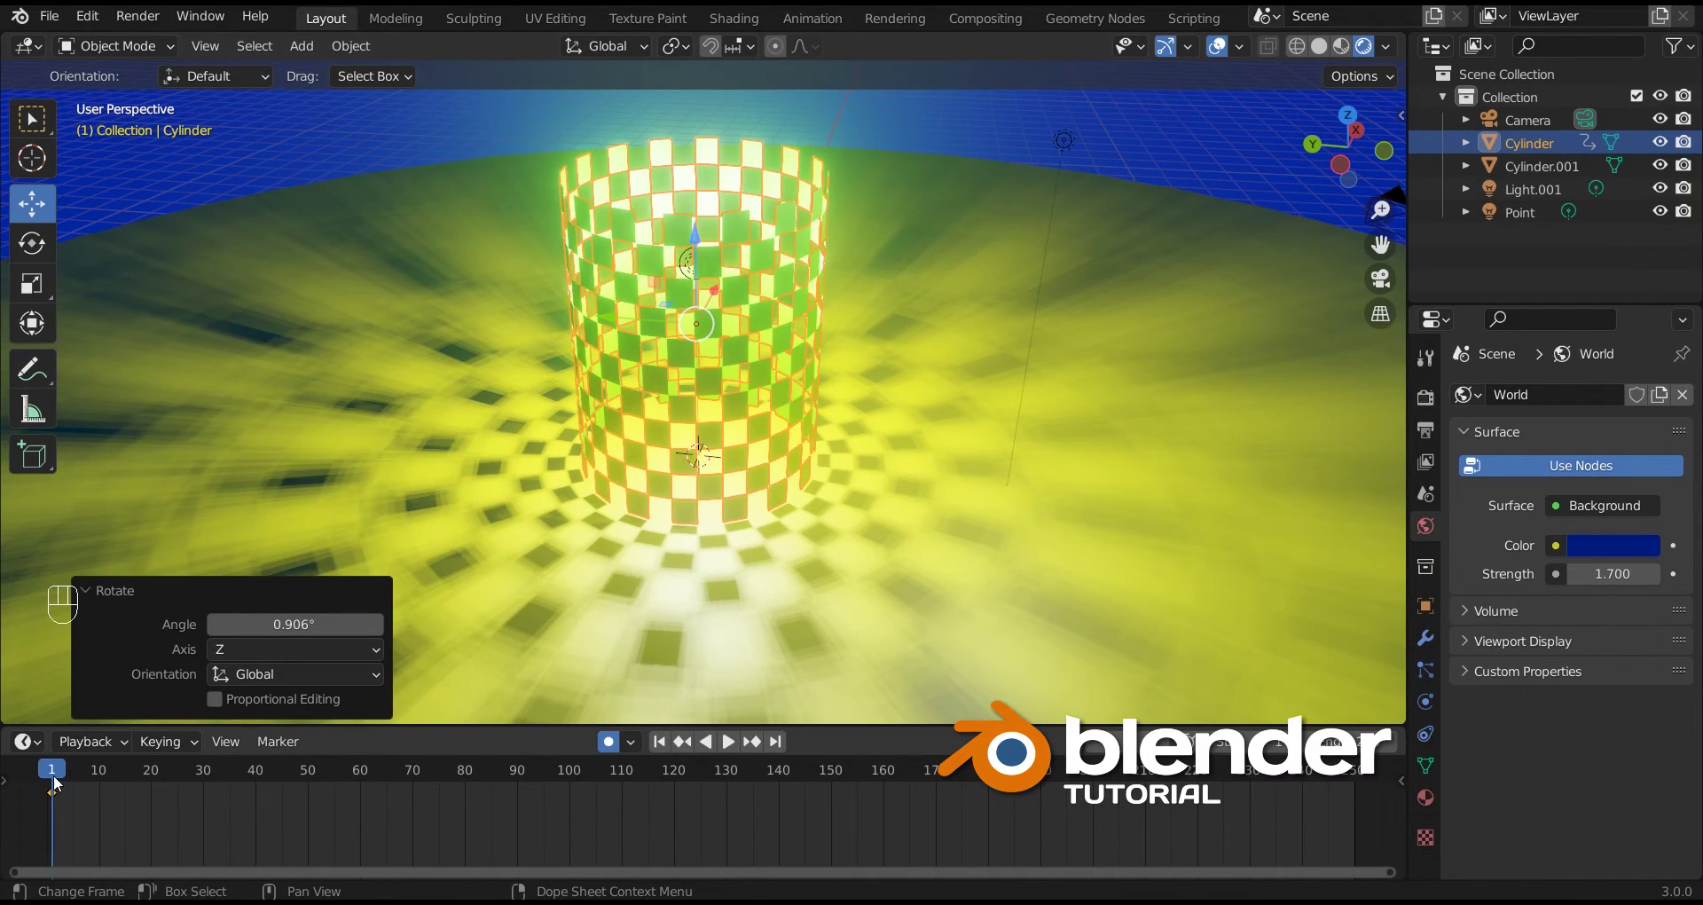
Step: Move to the last frame, 250, and insert a second rotation keyframe there
drag(76, 773, 563, 789)
drag(564, 790, 1361, 778)
click(1361, 778)
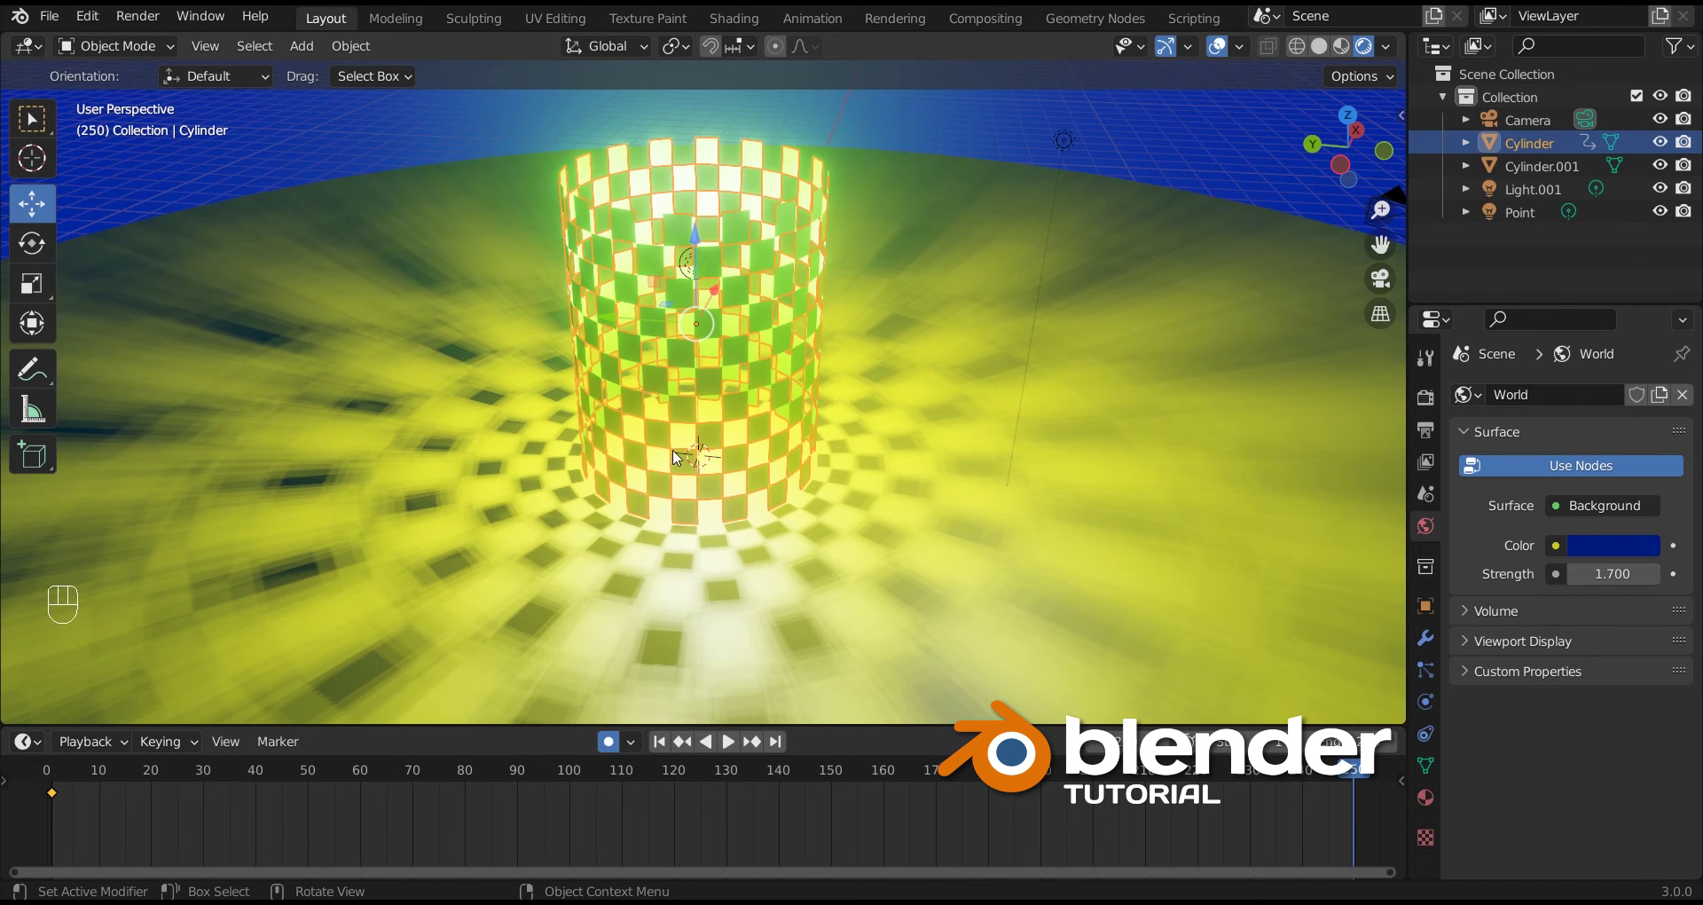
key(r)
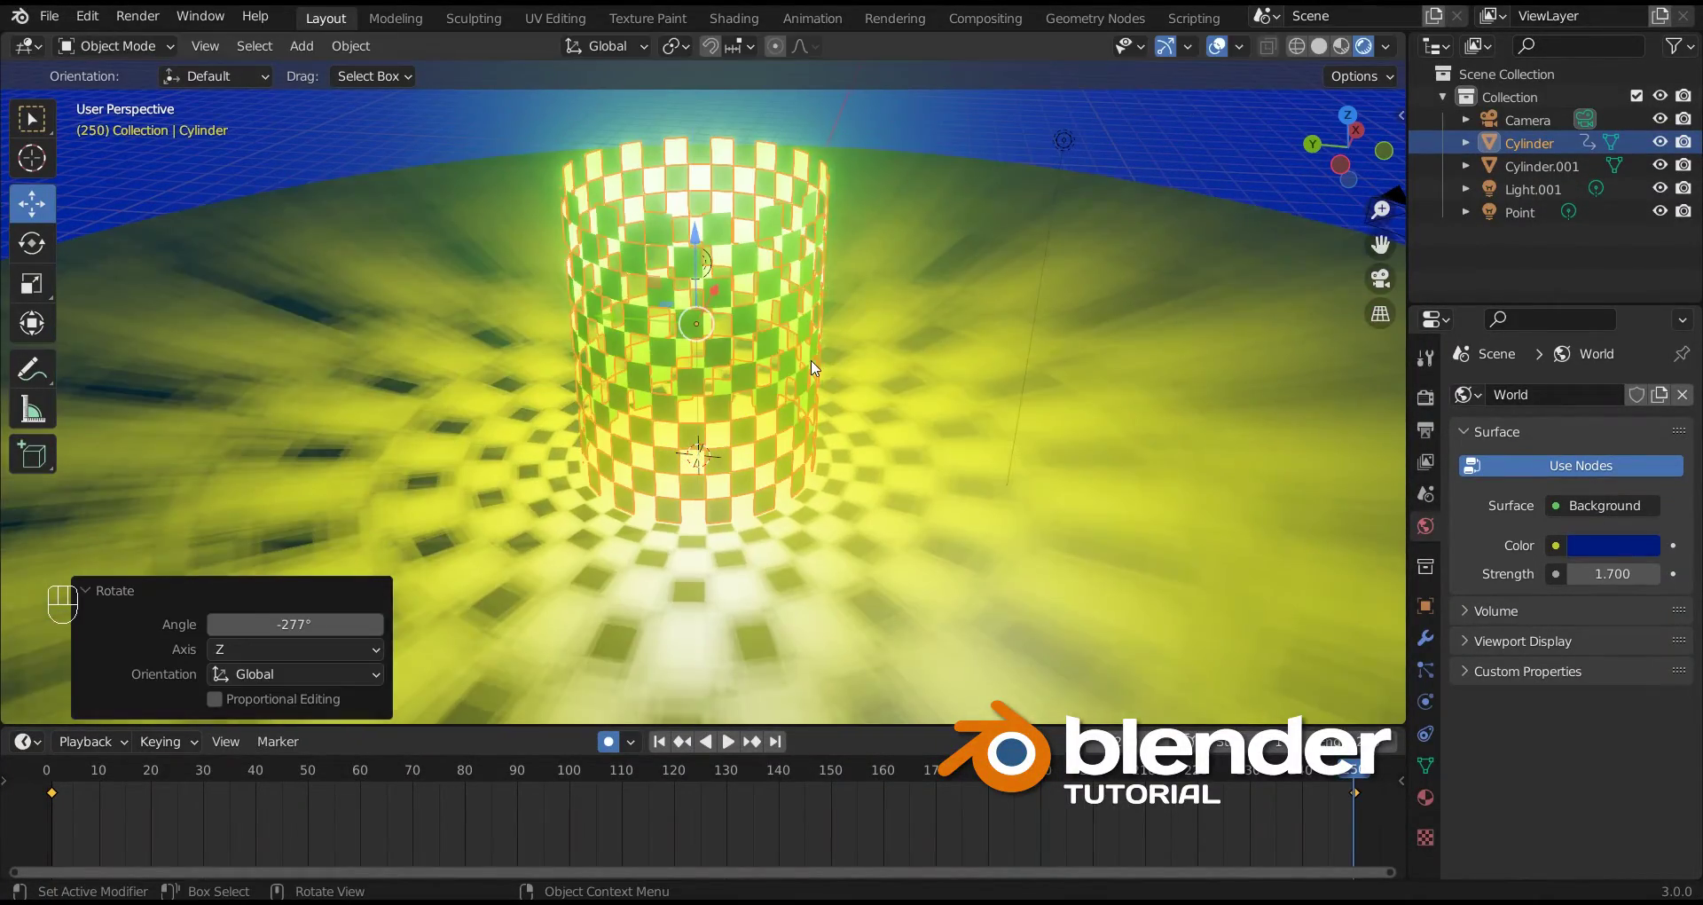
Step: Scrub the timeline back to the start of the animation
drag(1355, 779, 911, 774)
drag(756, 775, 446, 788)
drag(321, 794, 164, 802)
drag(39, 814, 272, 796)
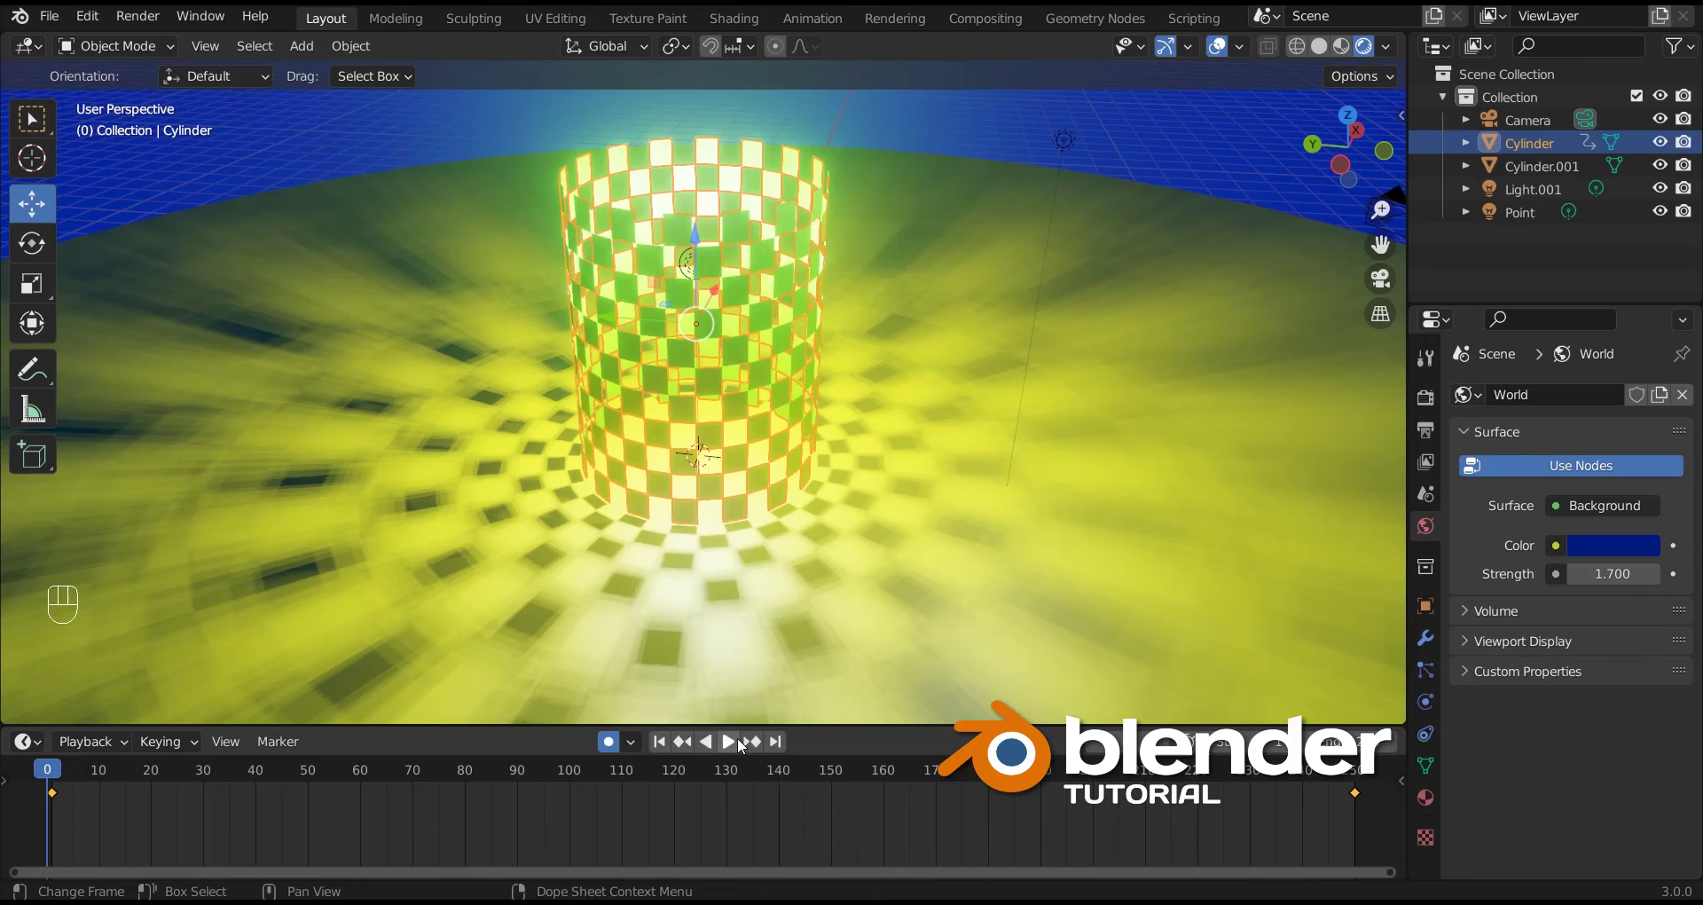
Step: Play the spinning-cylinder animation, replay it through the camera, pause near frame 52 and show the Eevee render settings
click(743, 750)
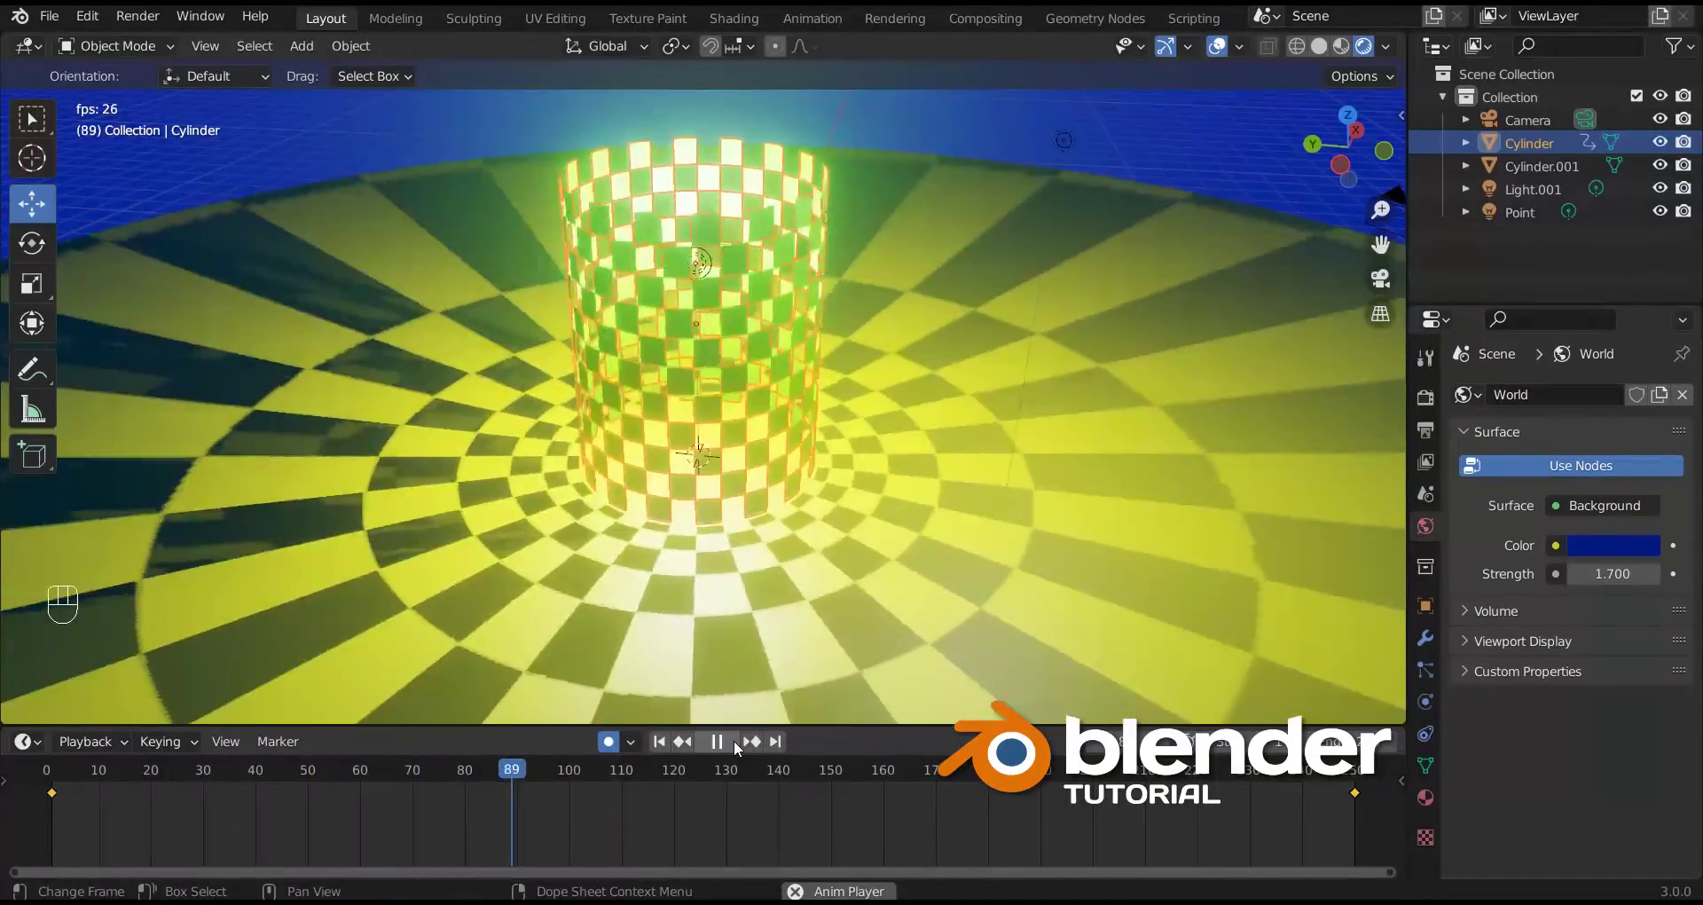
click(742, 749)
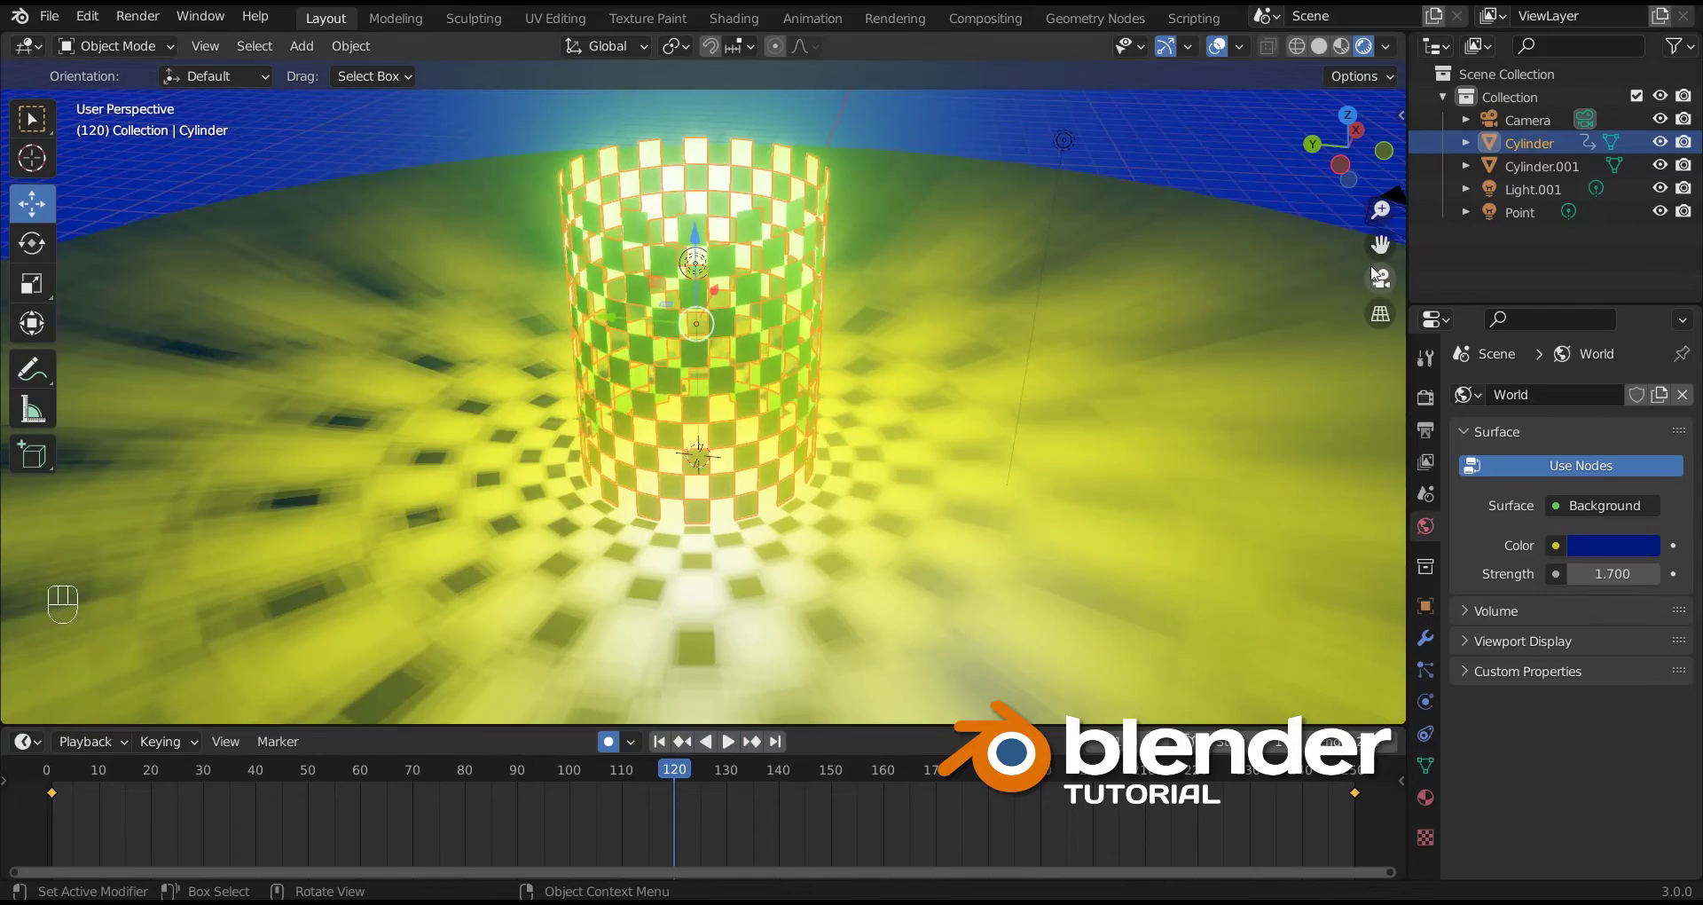
click(1390, 282)
click(732, 752)
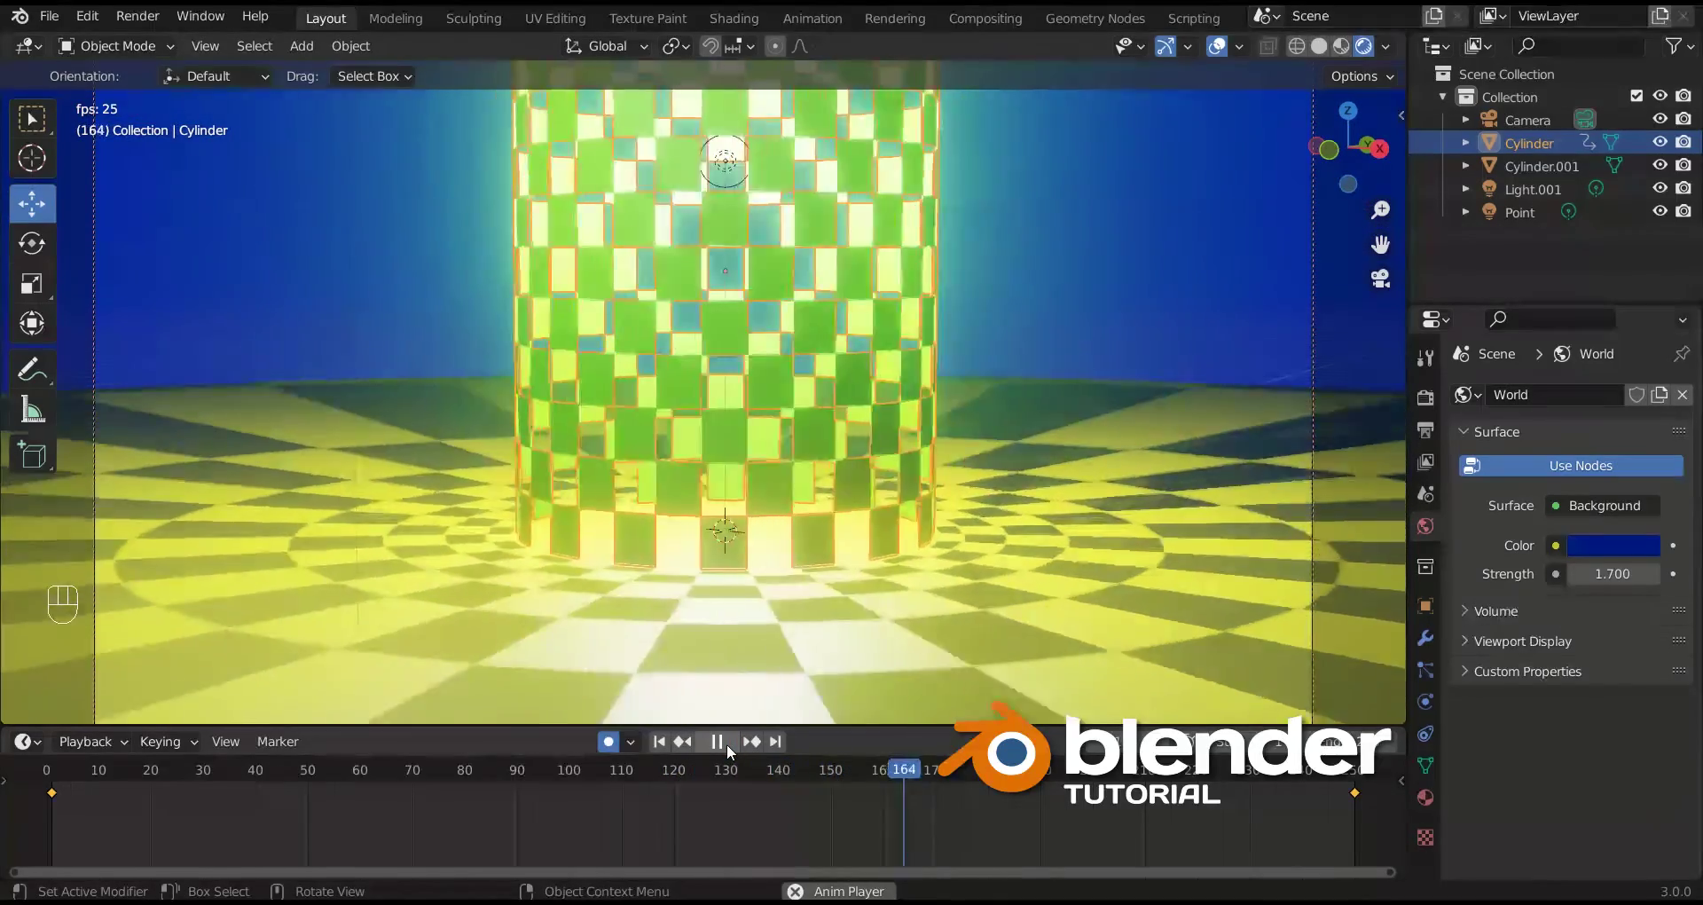
middle_click(733, 752)
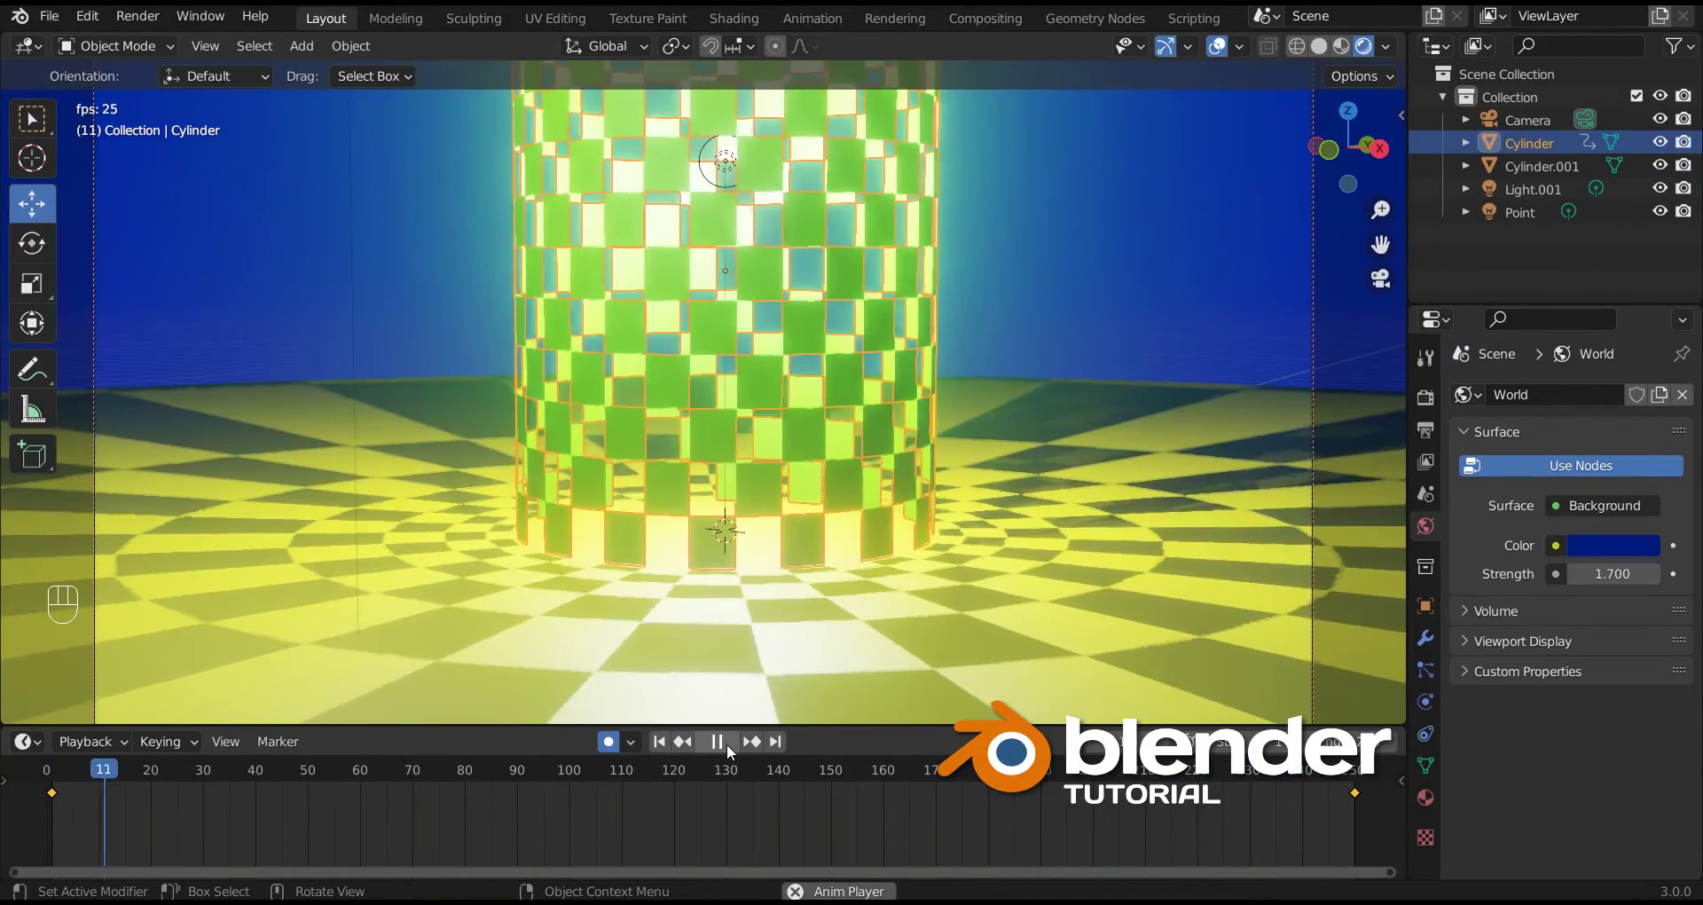
click(733, 752)
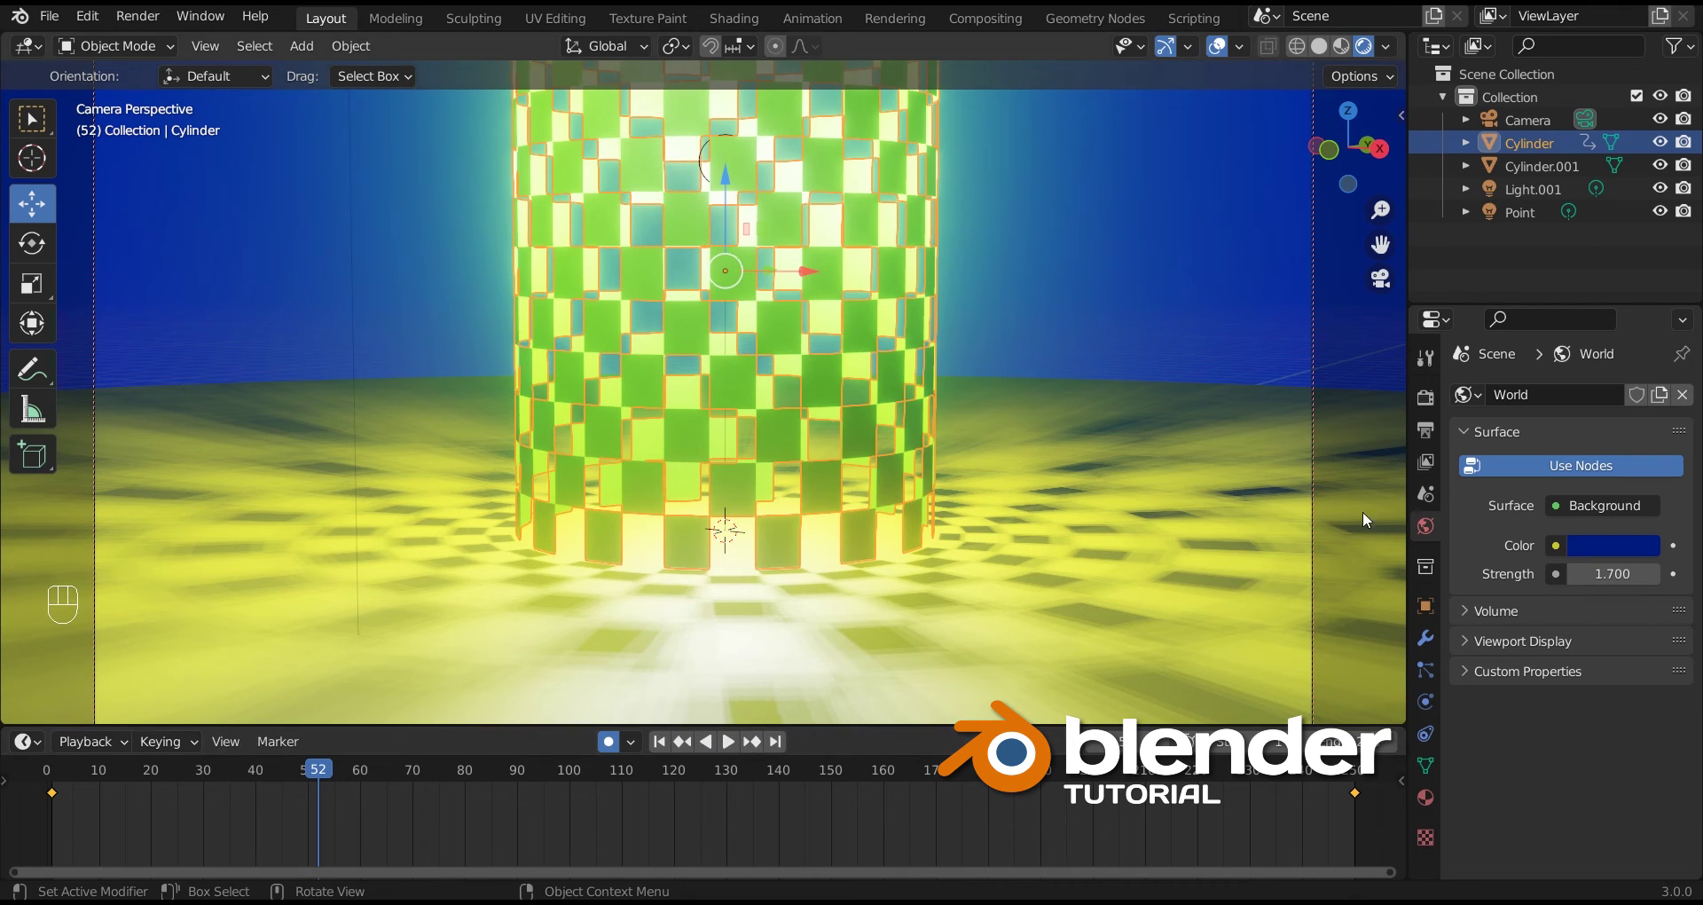
click(1431, 410)
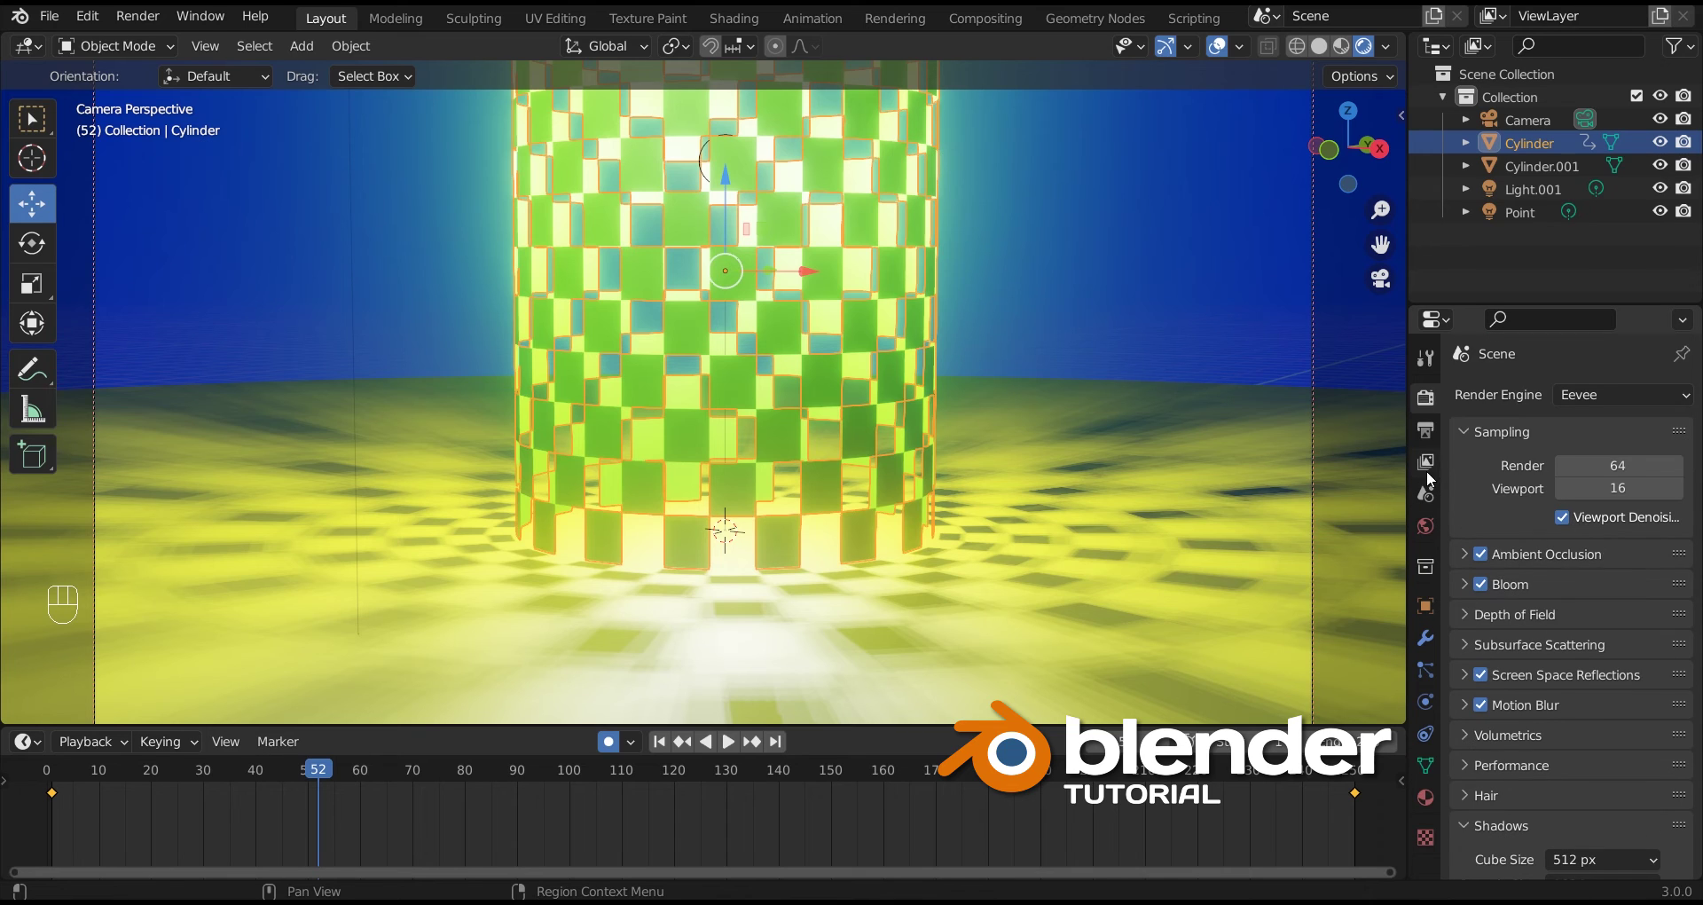
Step: In Output Properties, switch the file format from PNG to AVI JPEG, keeping frames 1–250
click(1429, 363)
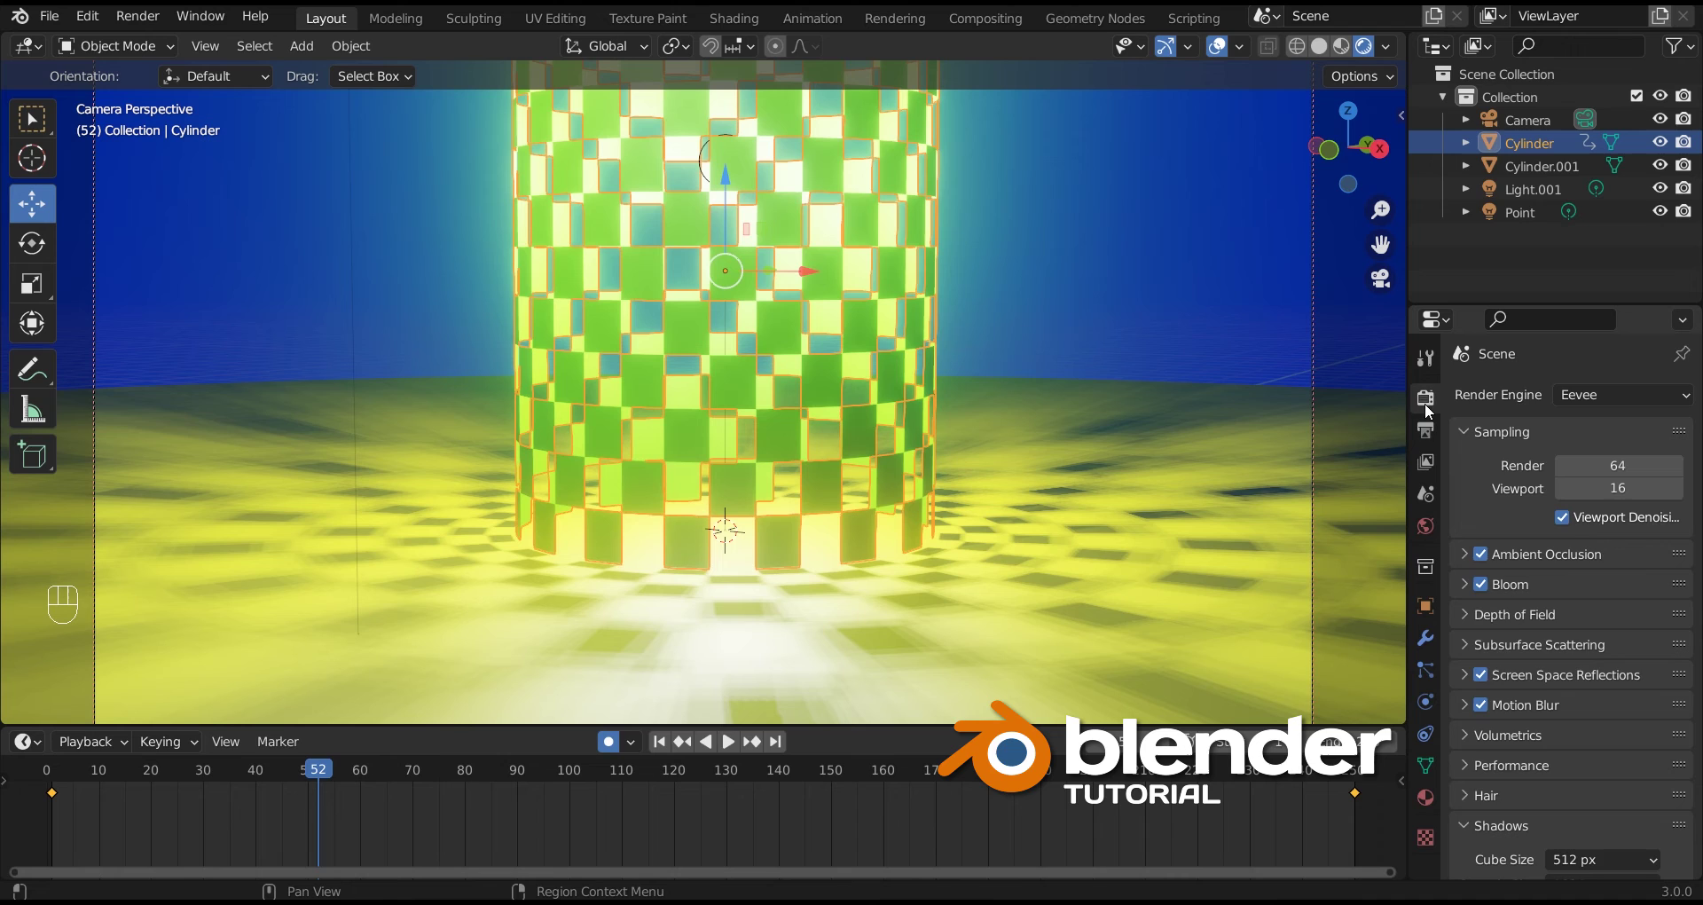
click(1431, 442)
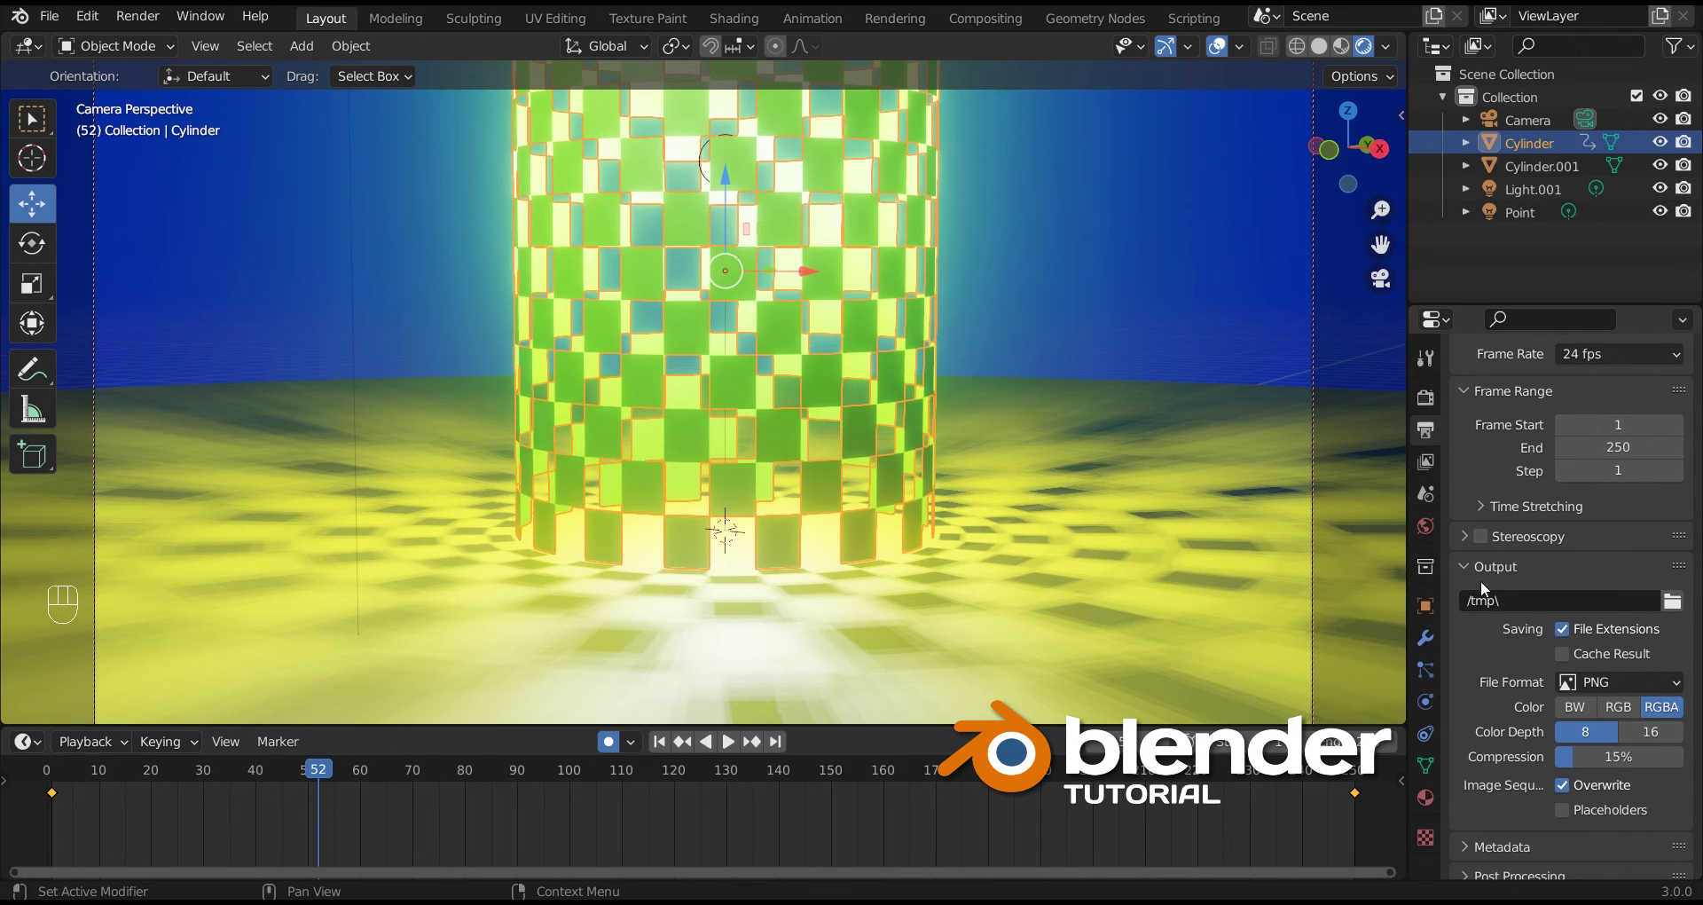
drag(1629, 688, 1610, 517)
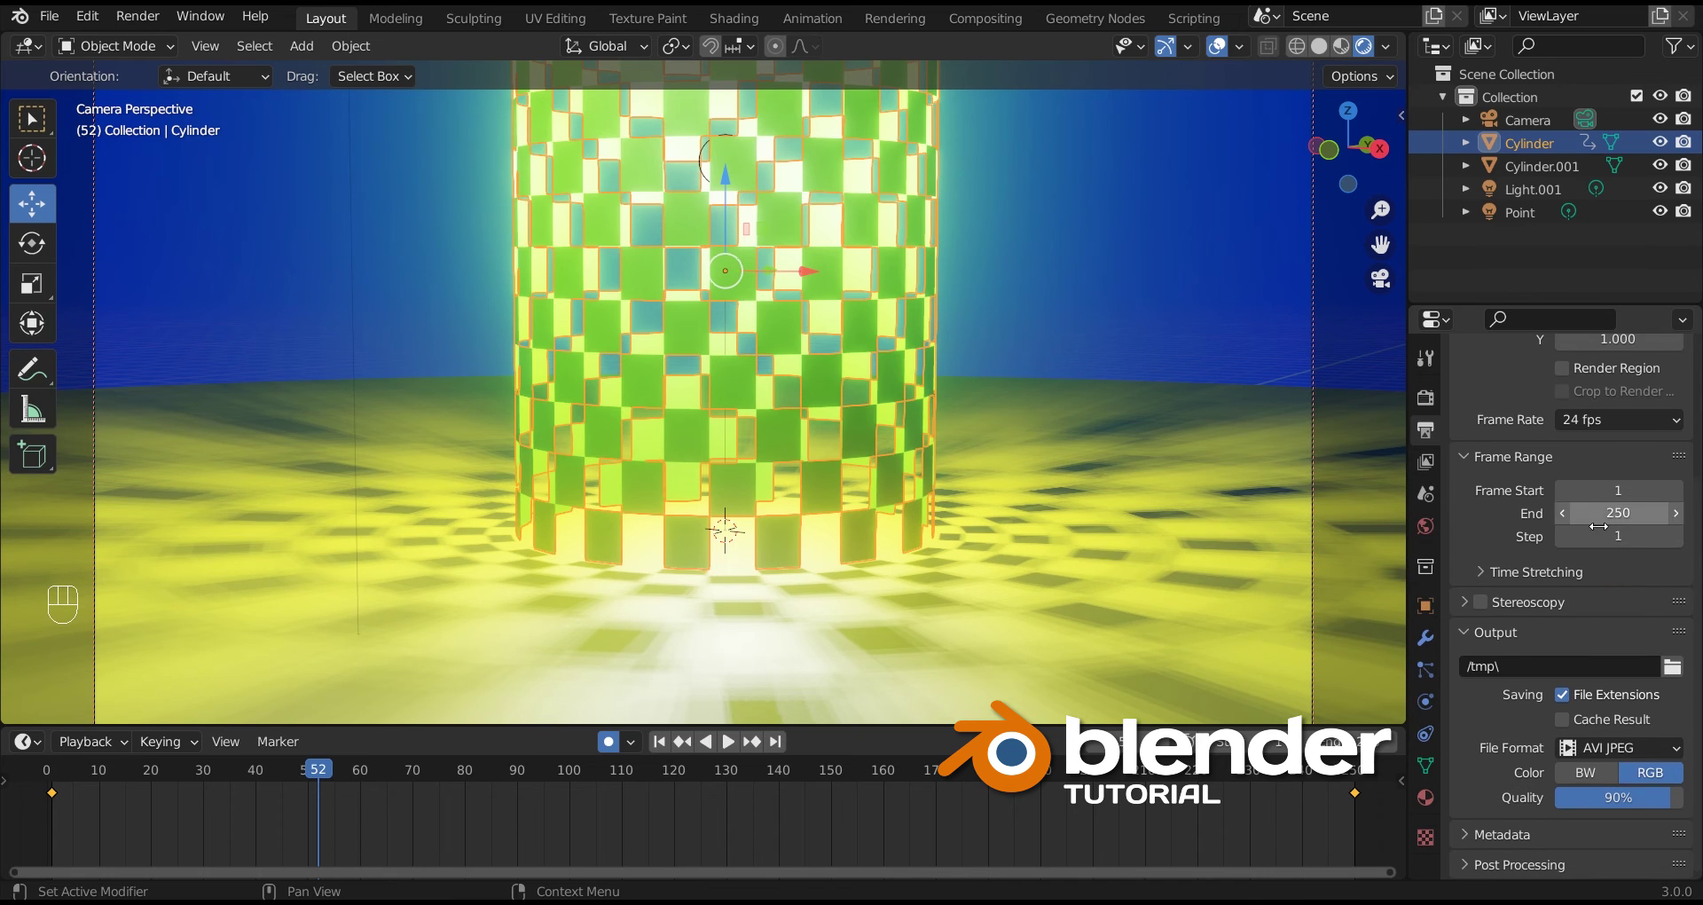